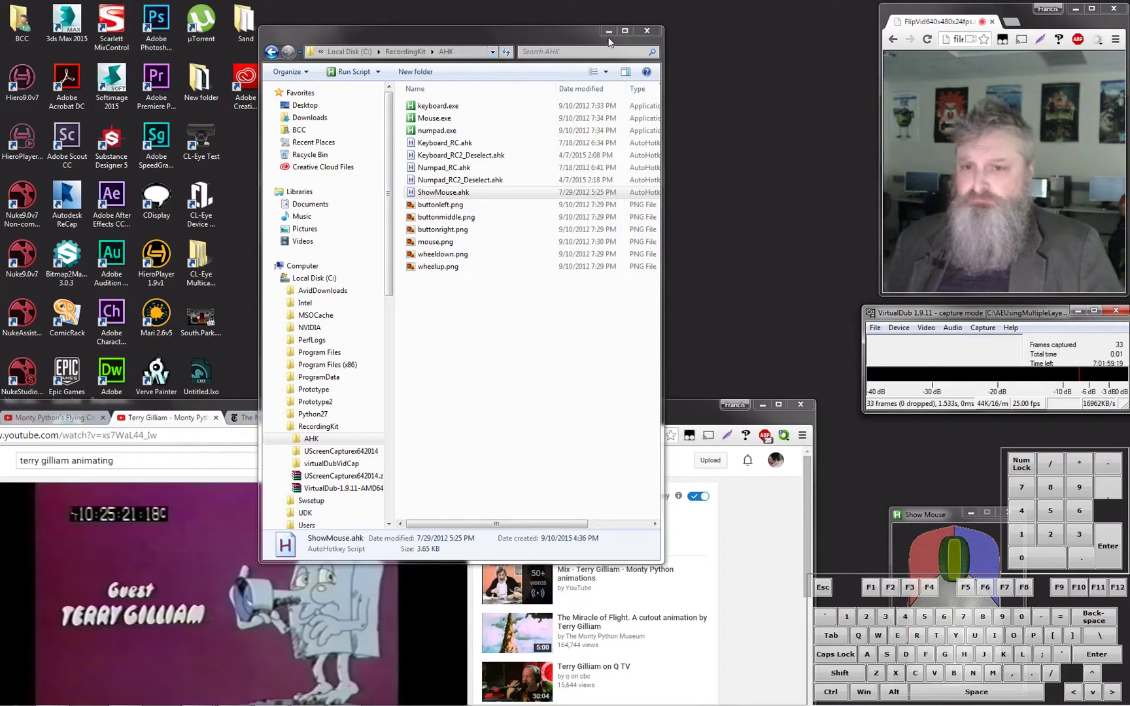
Step: Maximize Chrome and enlarge a grassy mountain photo in the Google Images preview panel
{"action": "left_click_drag", "start_coordinate": [302, 252], "coordinate": [325, 77]}
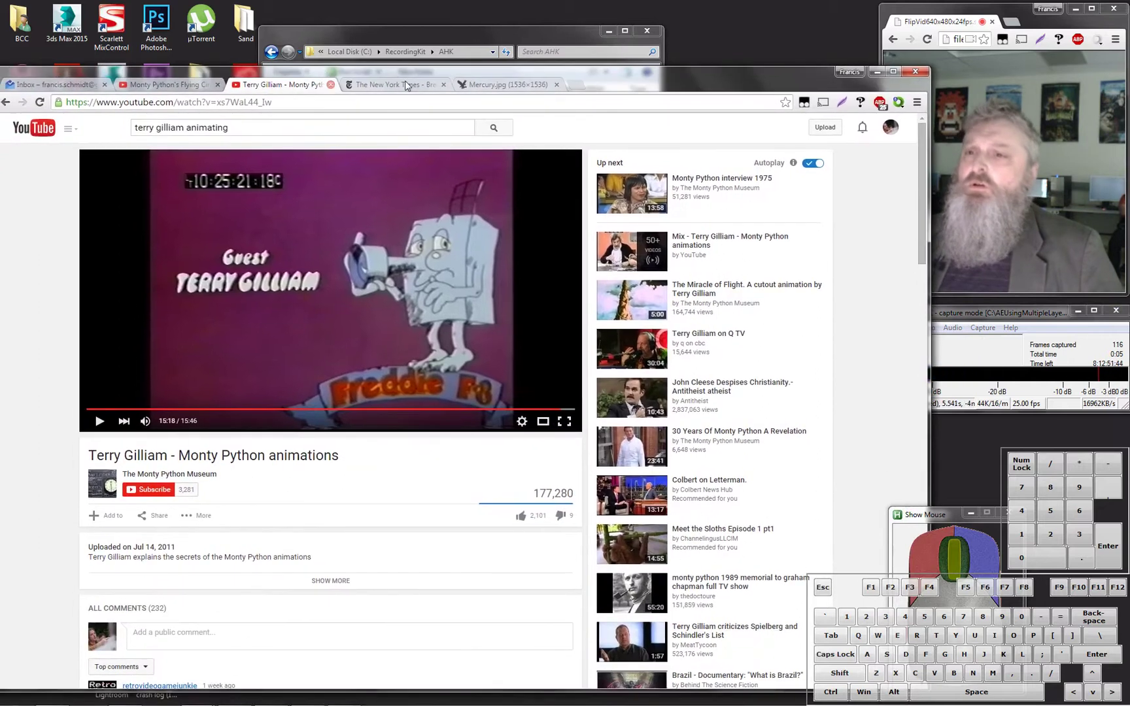
{"action": "left_click", "coordinate": [491, 87]}
{"action": "left_click_drag", "start_coordinate": [140, 80], "coordinate": [30, 100]}
{"action": "left_click", "coordinate": [22, 105]}
{"action": "left_click", "coordinate": [21, 105]}
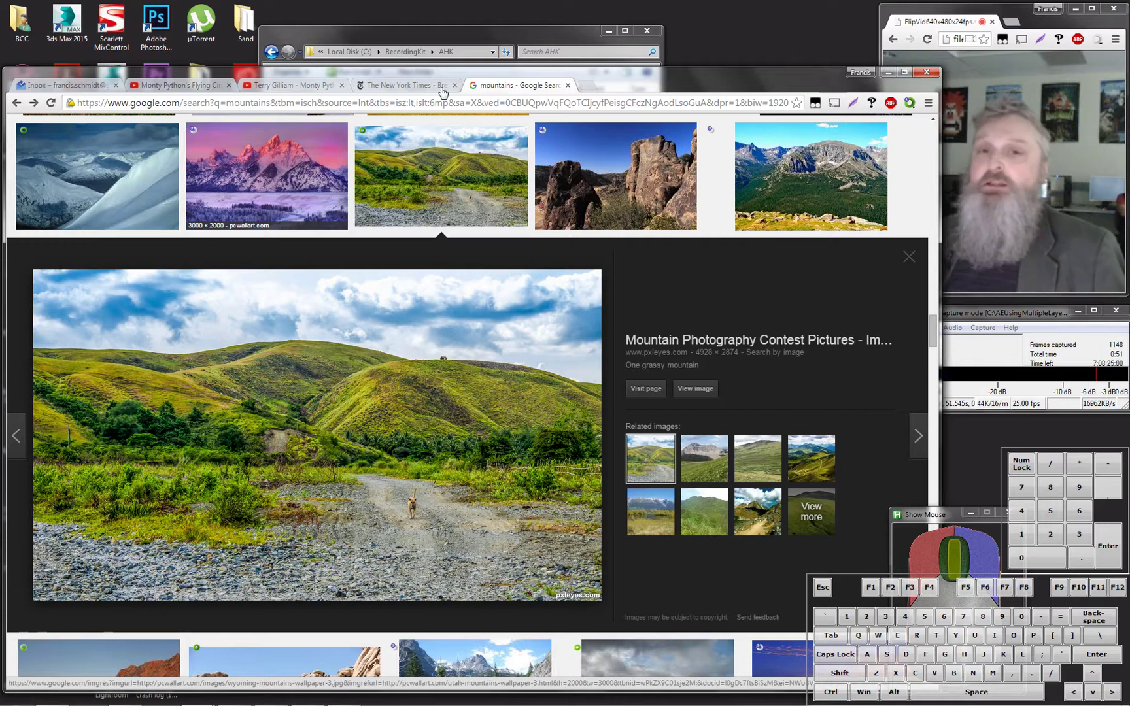
{"action": "left_click_drag", "start_coordinate": [891, 77], "coordinate": [785, 138]}
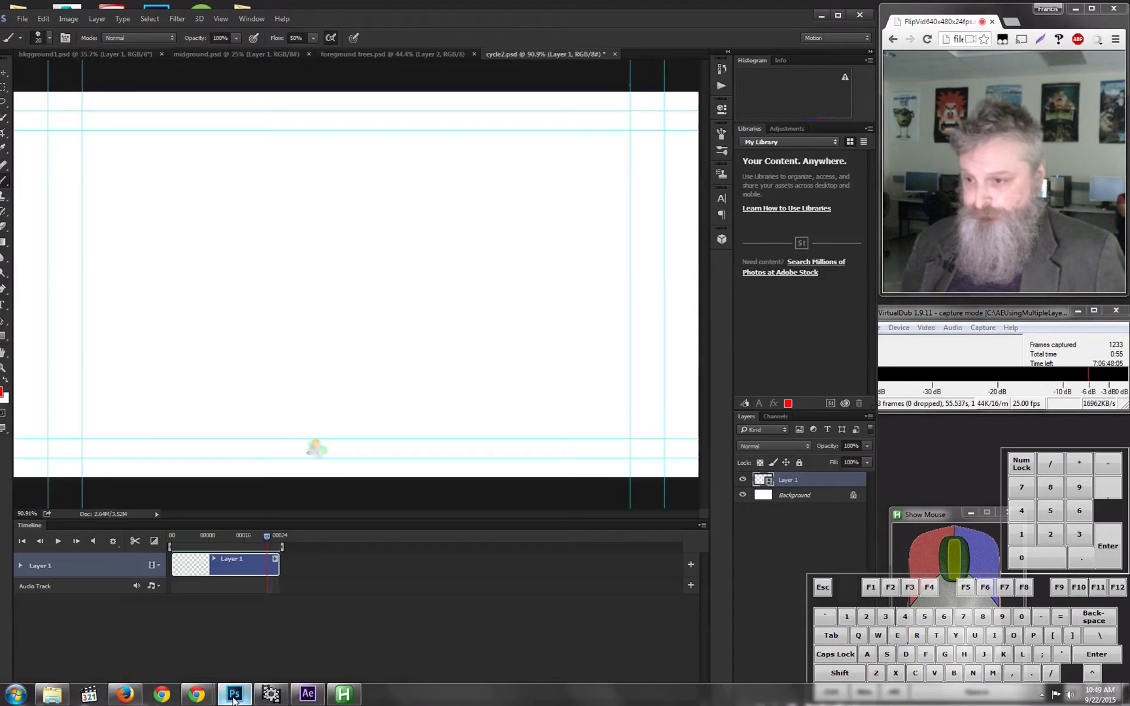
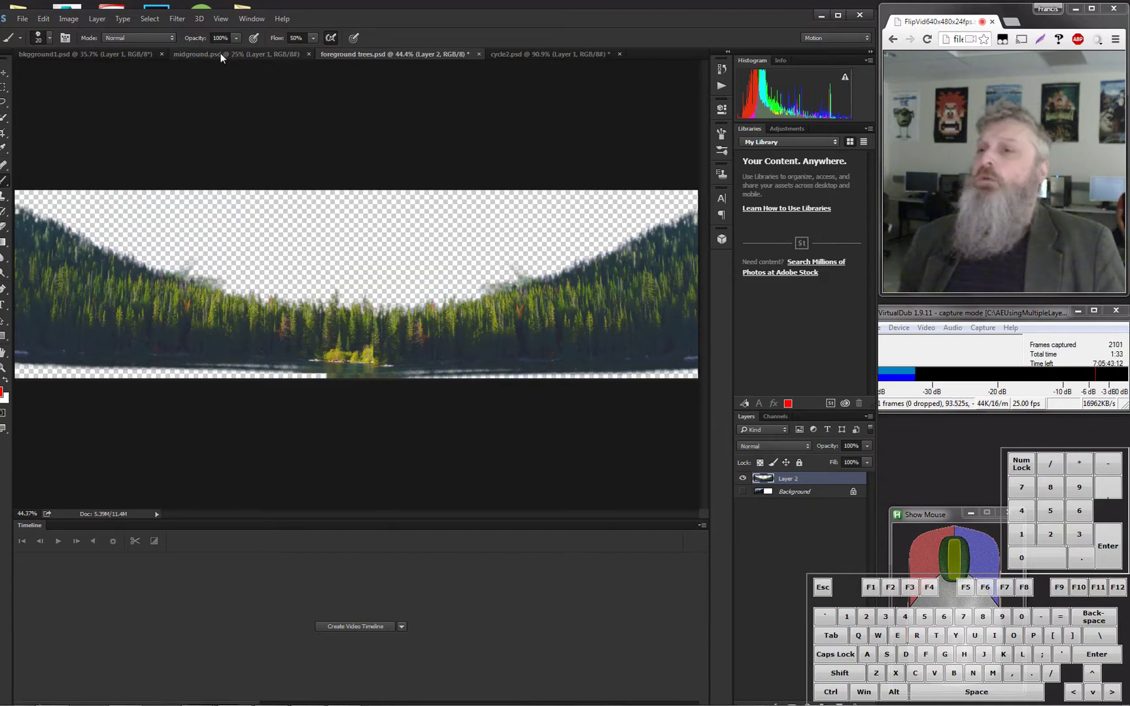
{"action": "left_click", "coordinate": [222, 58]}
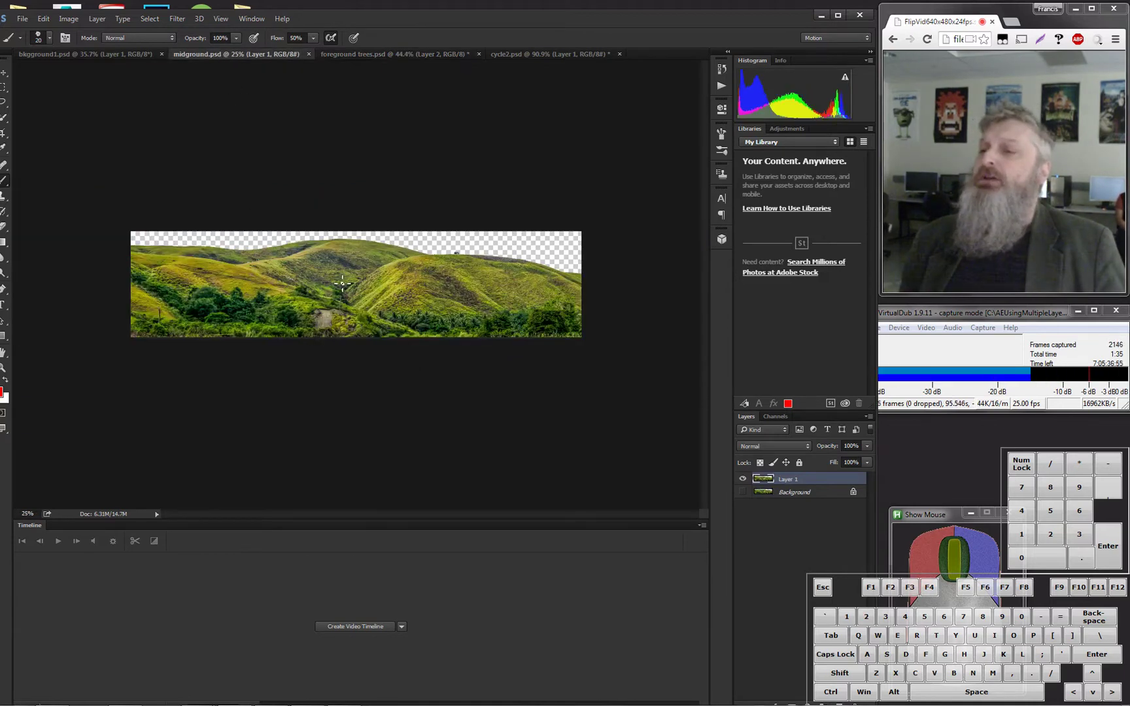
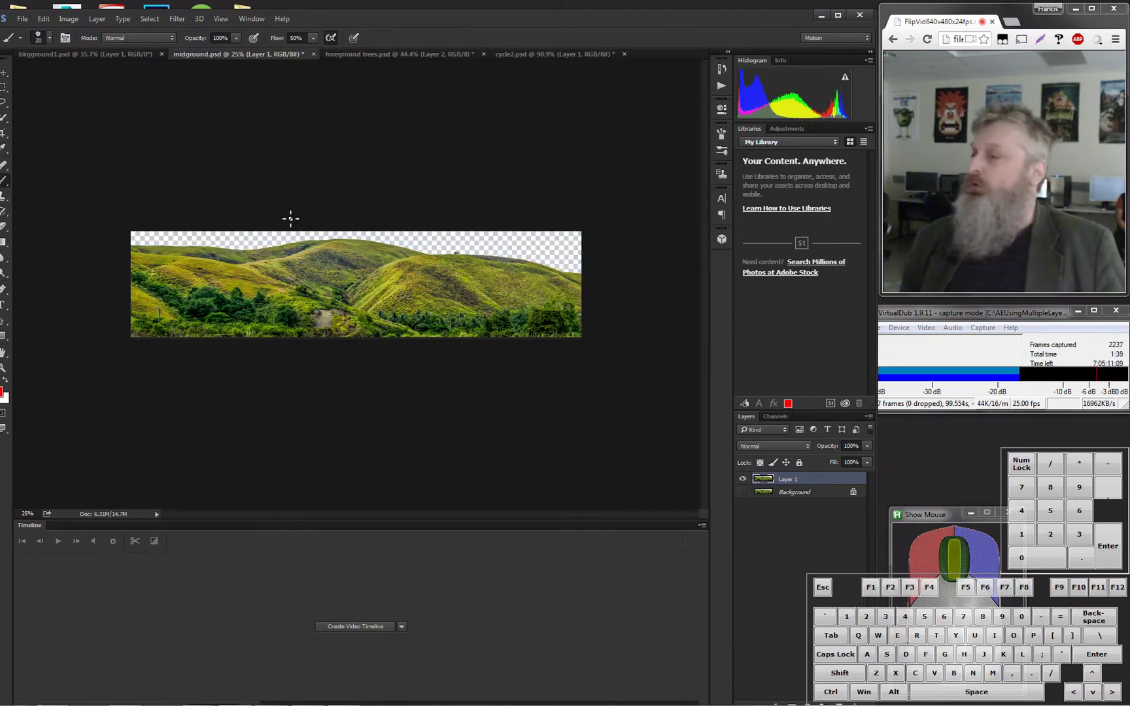
{"action": "left_click", "coordinate": [66, 59]}
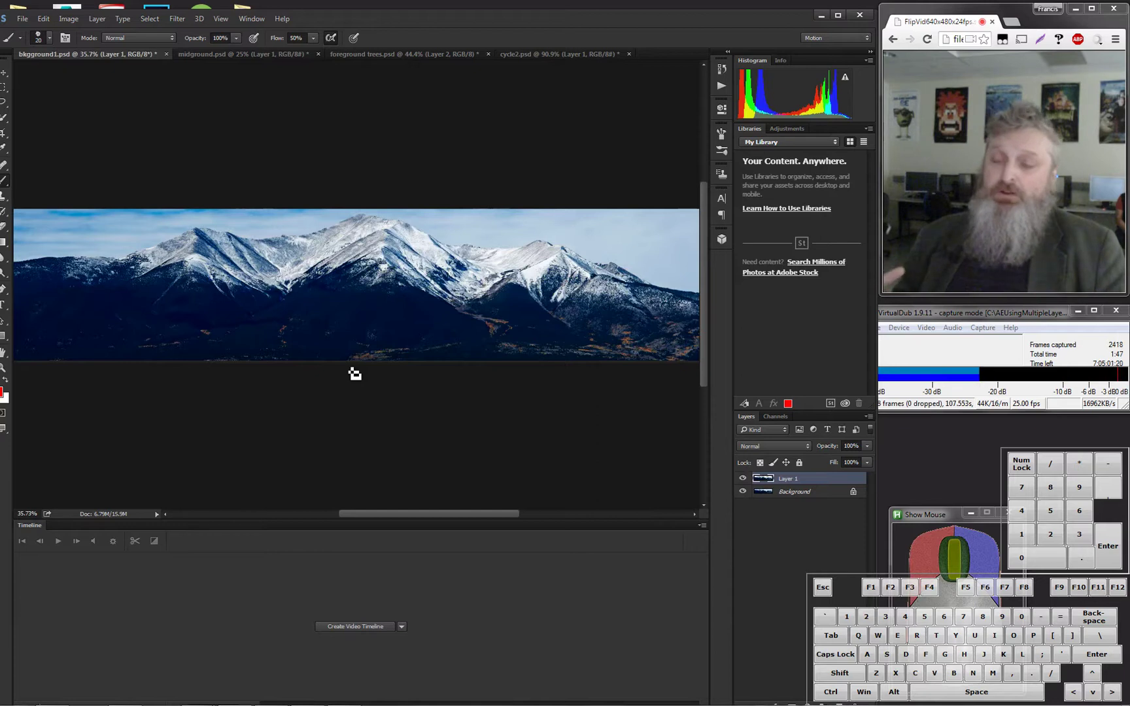
{"action": "left_click", "coordinate": [549, 59]}
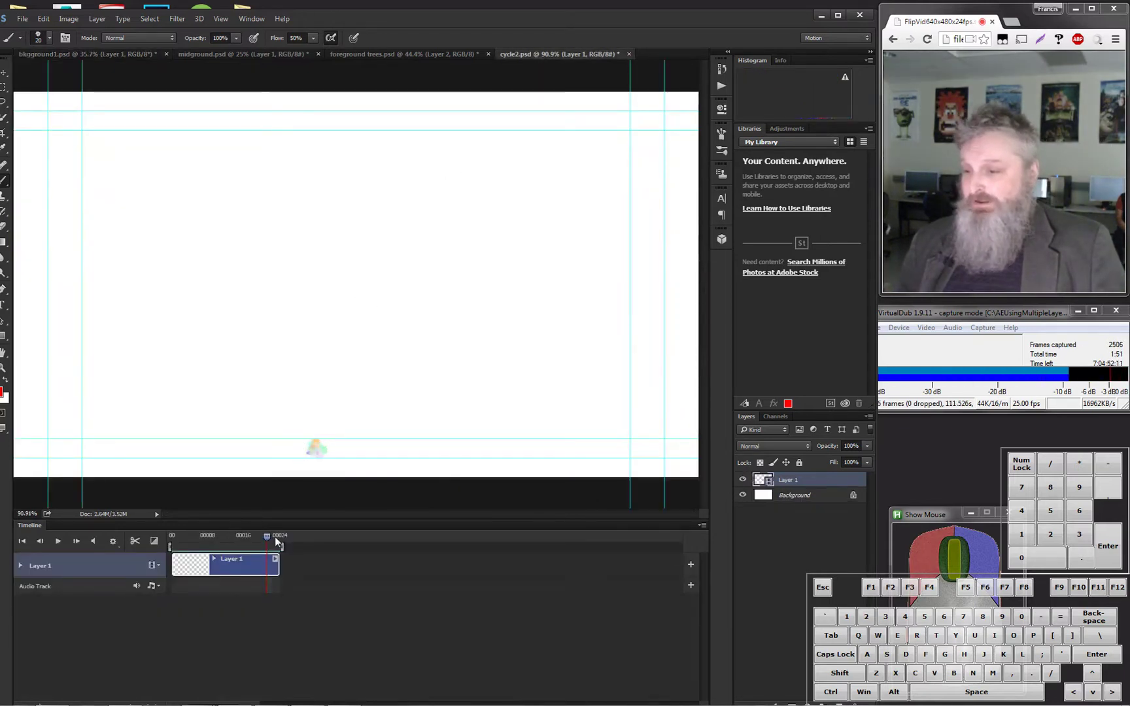
{"action": "left_click_drag", "start_coordinate": [270, 541], "coordinate": [119, 537]}
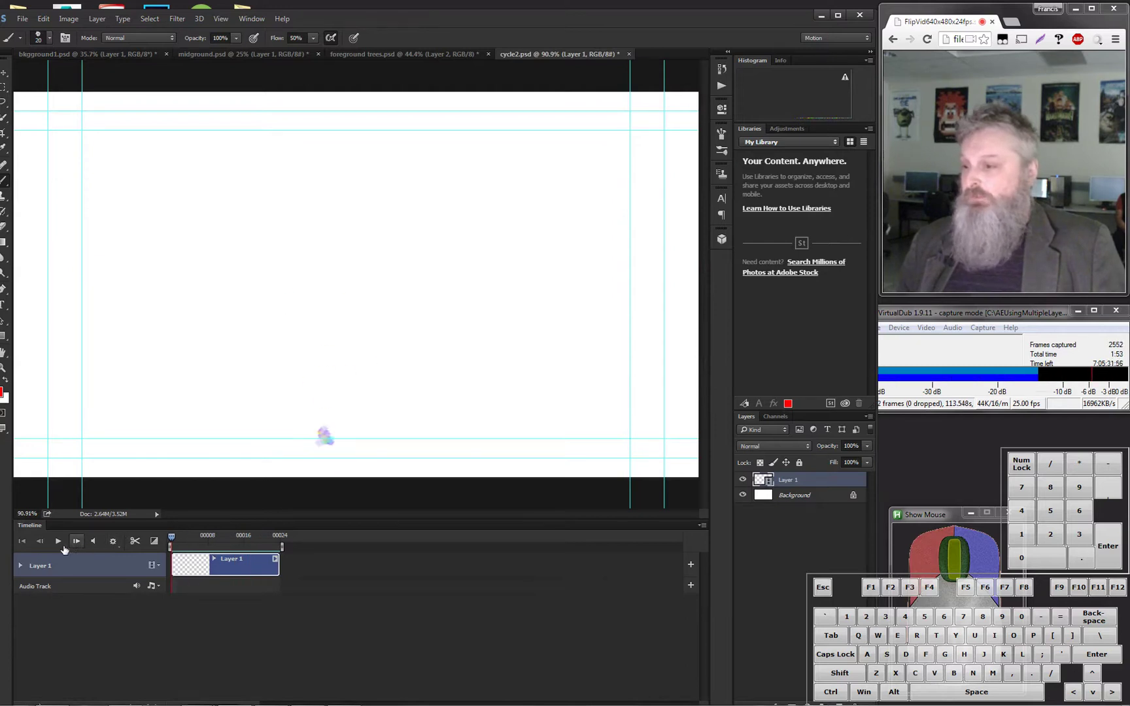
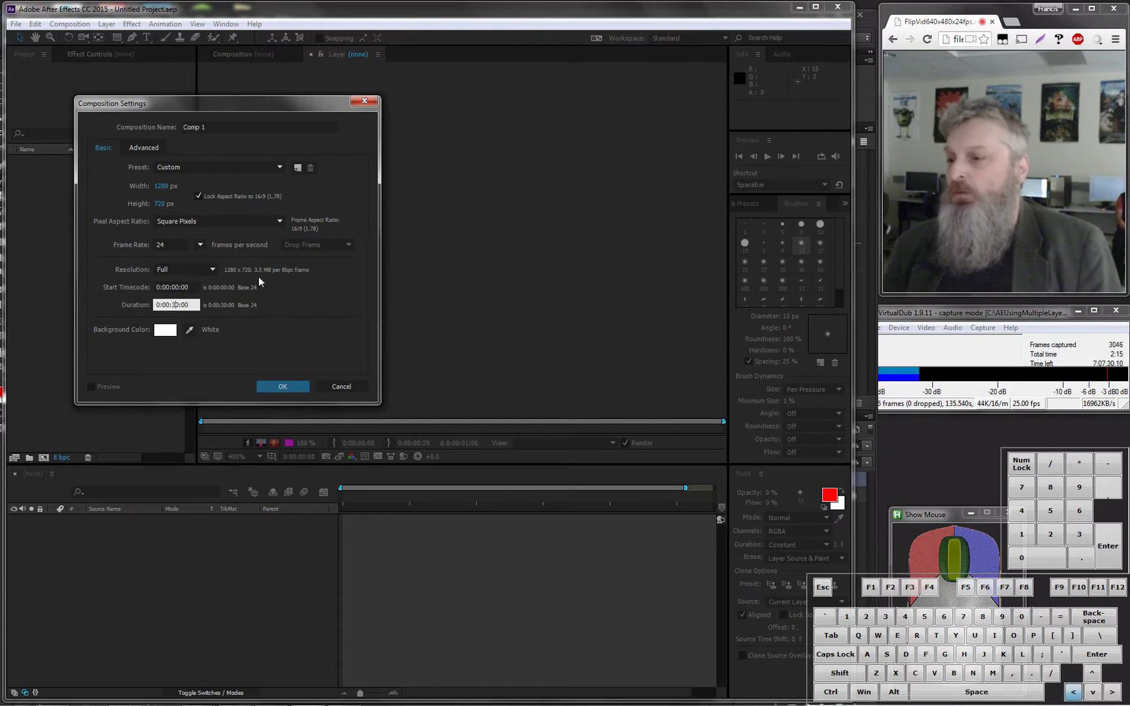
Step: Set the composition duration to 10 seconds and confirm the 1280×720, 24 fps Comp 1
{"action": "key", "text": "Right"}
{"action": "key", "text": "BackSpace"}
{"action": "key", "text": "KP_1"}
{"action": "key", "text": "KP_0"}
{"action": "left_click", "coordinate": [302, 389]}
Step: Make the After Effects window smaller so other windows can sit beside it
{"action": "left_click", "coordinate": [683, 379]}
{"action": "middle_click", "coordinate": [414, 347]}
{"action": "middle_click", "coordinate": [407, 351]}
{"action": "middle_click", "coordinate": [407, 352]}
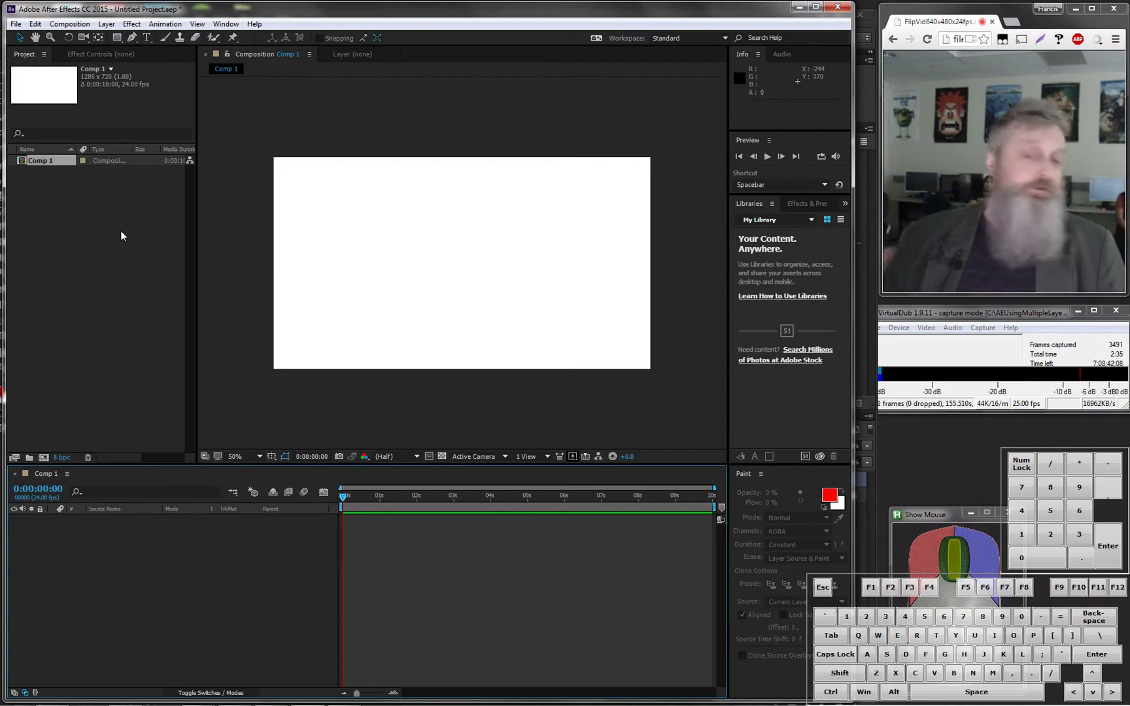
{"action": "left_click_drag", "start_coordinate": [158, 15], "coordinate": [151, 54]}
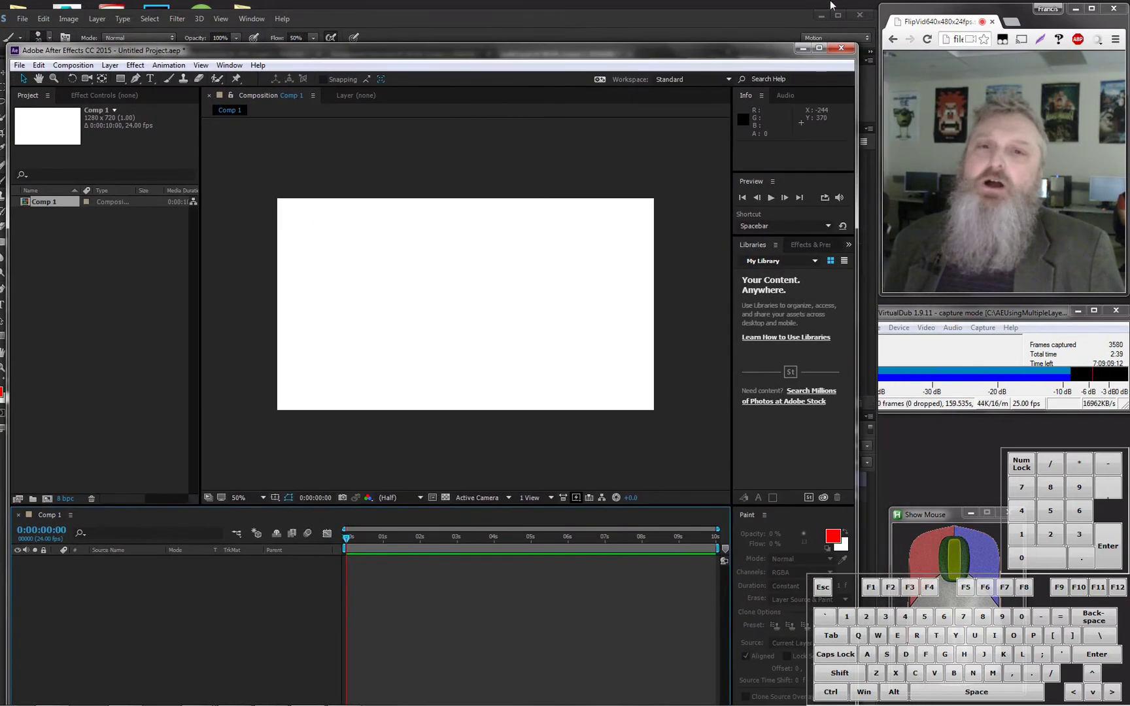
Step: Bring the Windows Explorer window with the Photoshop files to the front
{"action": "left_click", "coordinate": [299, 36]}
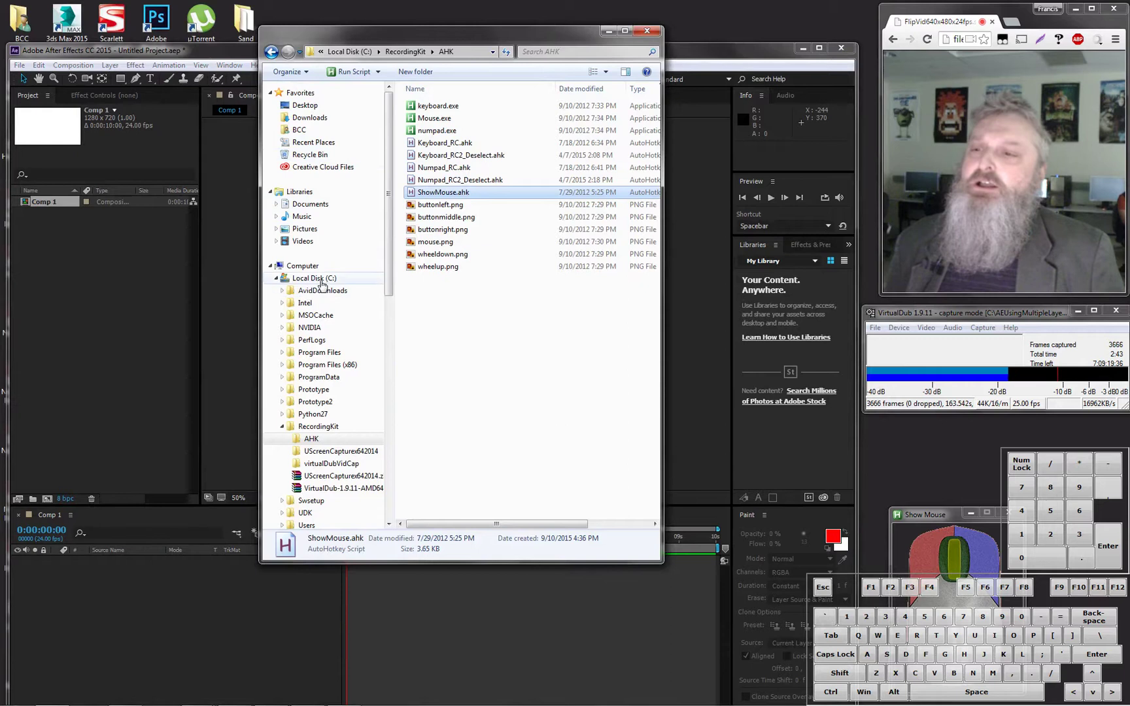
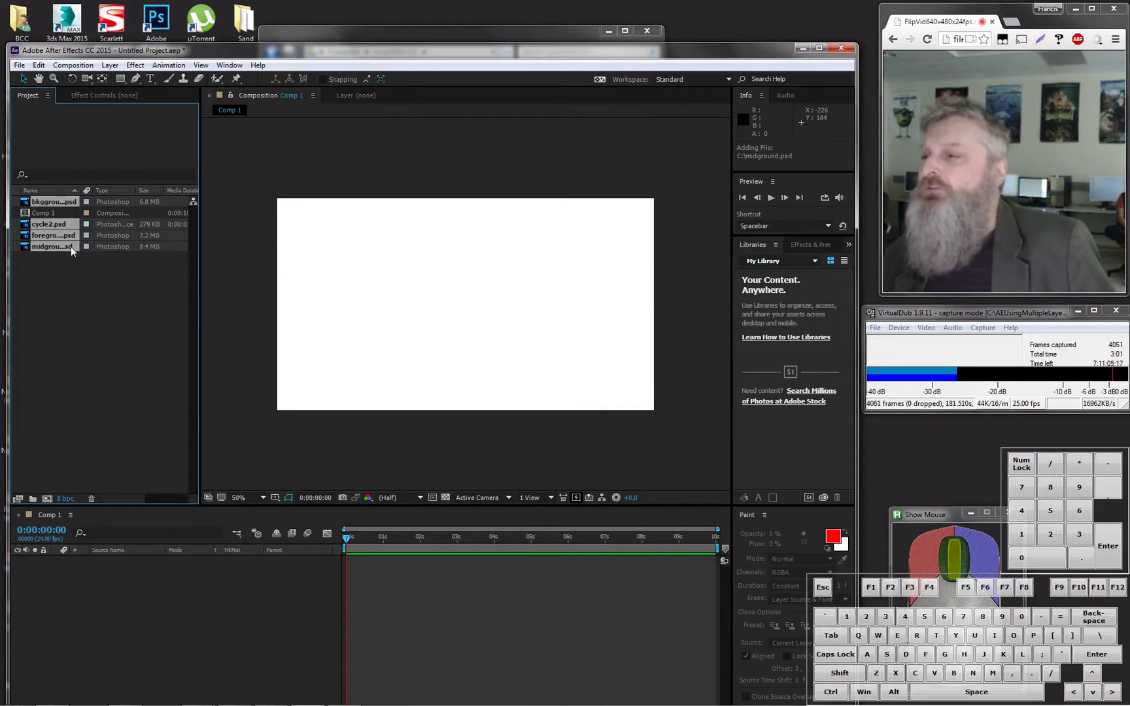
Step: Preview the imported midground hills and mountain background footage items in the Project panel
{"action": "double_click", "coordinate": [52, 205]}
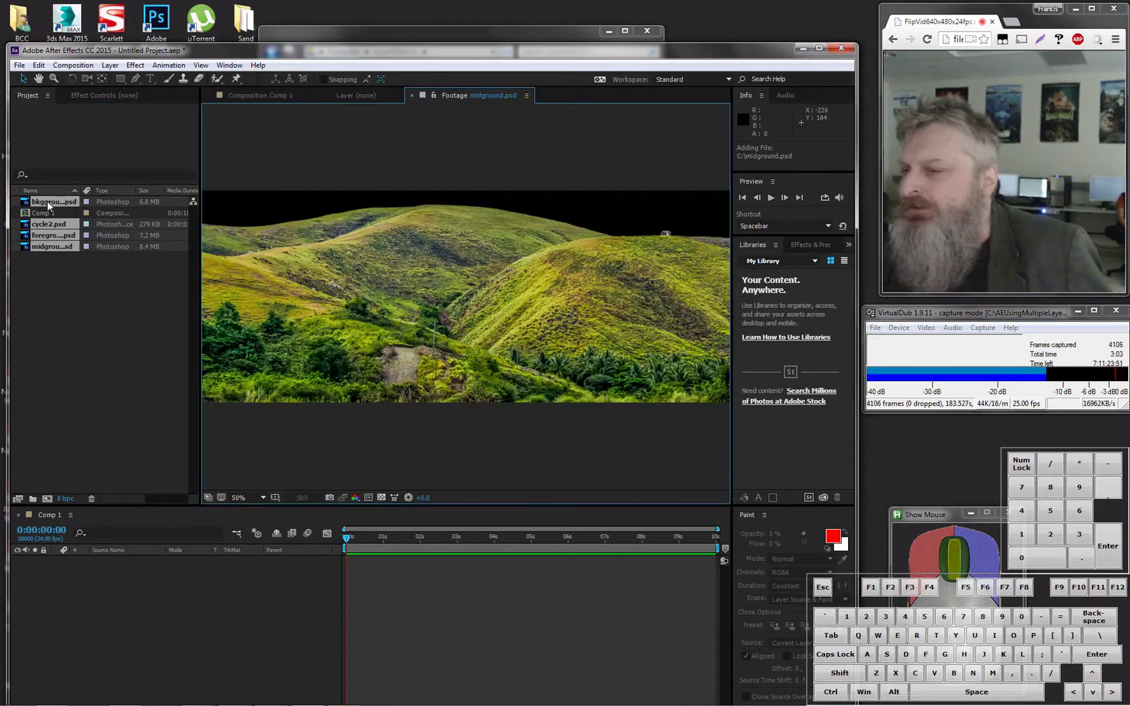
{"action": "left_click", "coordinate": [58, 228]}
{"action": "left_click", "coordinate": [54, 238]}
{"action": "left_click", "coordinate": [53, 282]}
{"action": "left_click", "coordinate": [52, 216]}
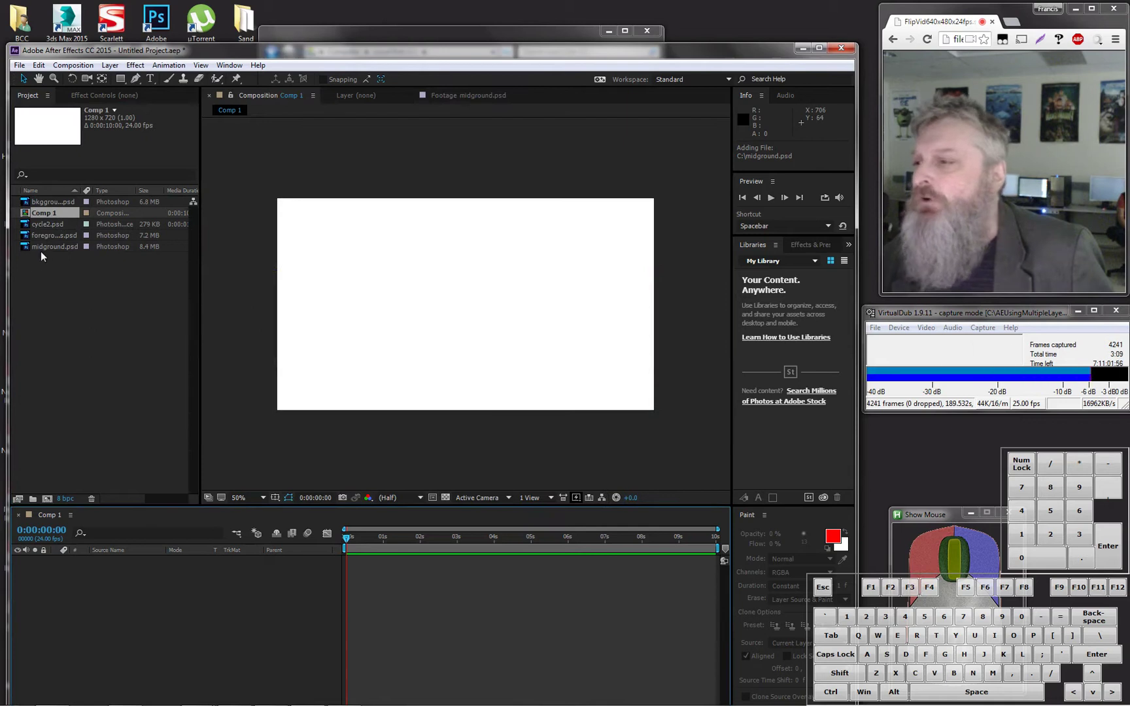
{"action": "left_click", "coordinate": [67, 204]}
{"action": "left_click", "coordinate": [66, 204]}
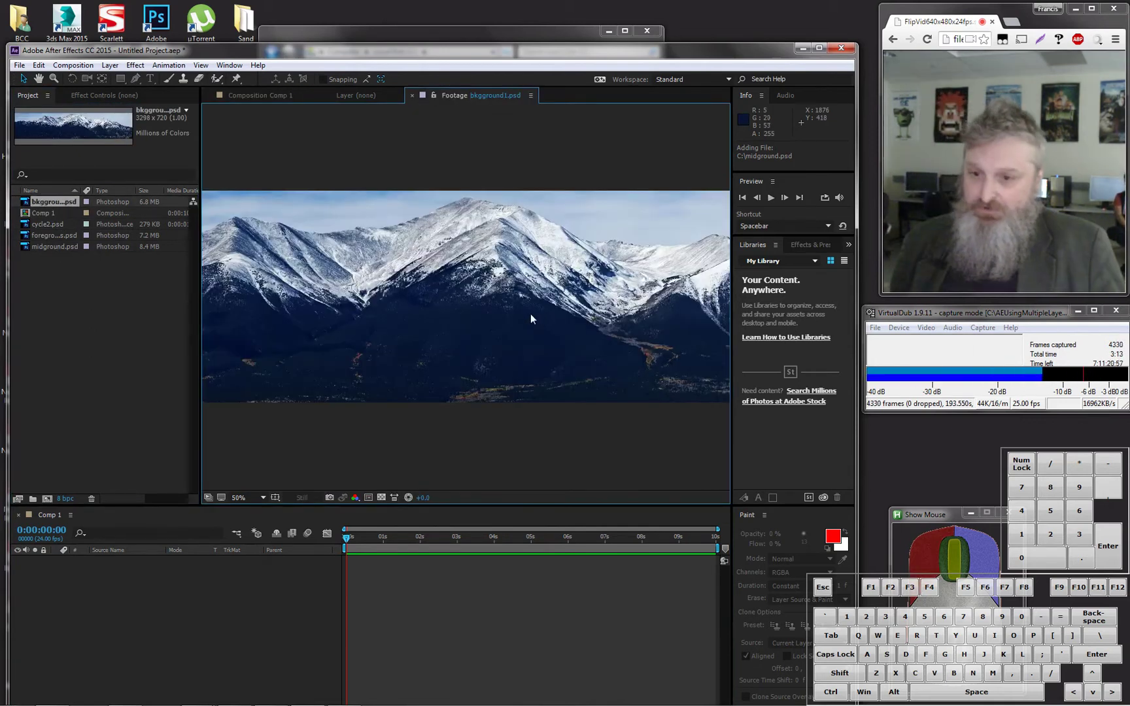
{"action": "scroll", "scroll_direction": "down", "scroll_amount": 3}
{"action": "scroll", "scroll_direction": "up", "scroll_amount": 3}
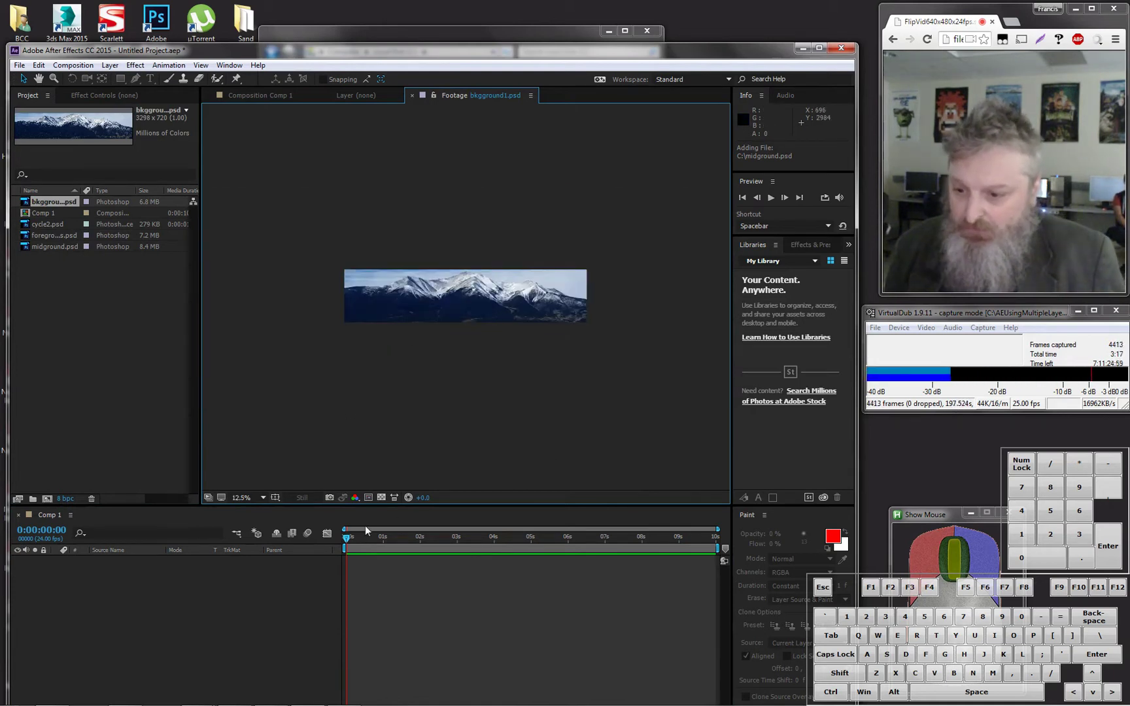
Step: Place bkgground1.psd into the Comp 1 timeline as its first layer
{"action": "left_click_drag", "start_coordinate": [354, 541], "coordinate": [334, 541]}
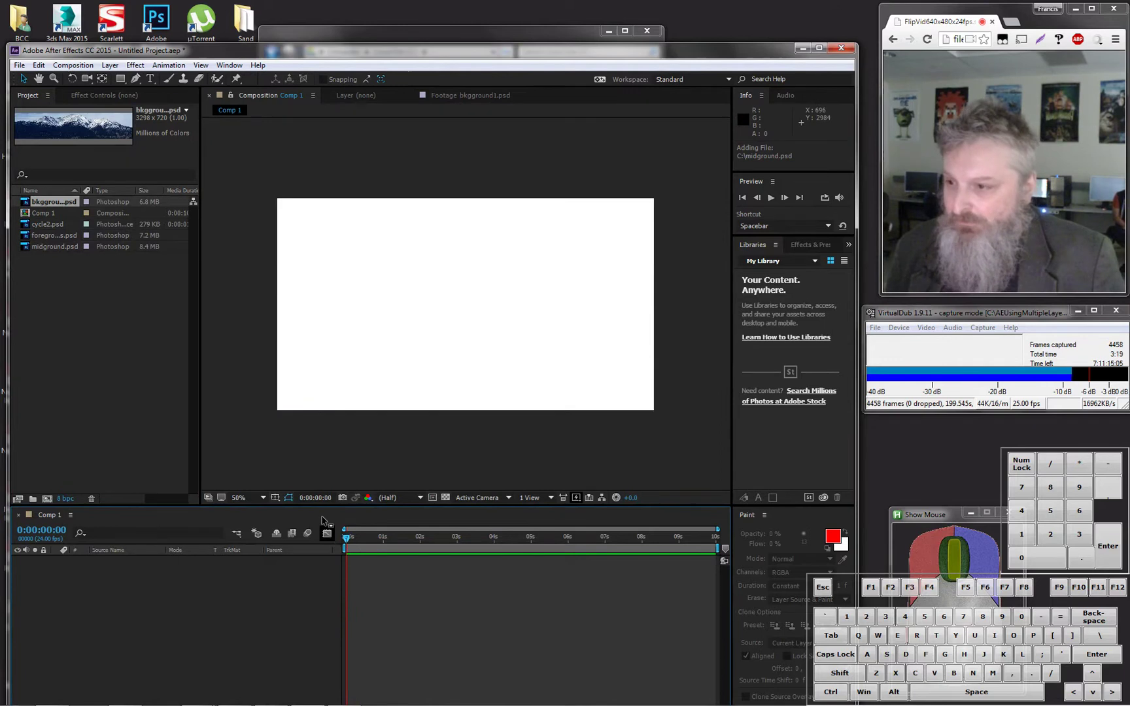
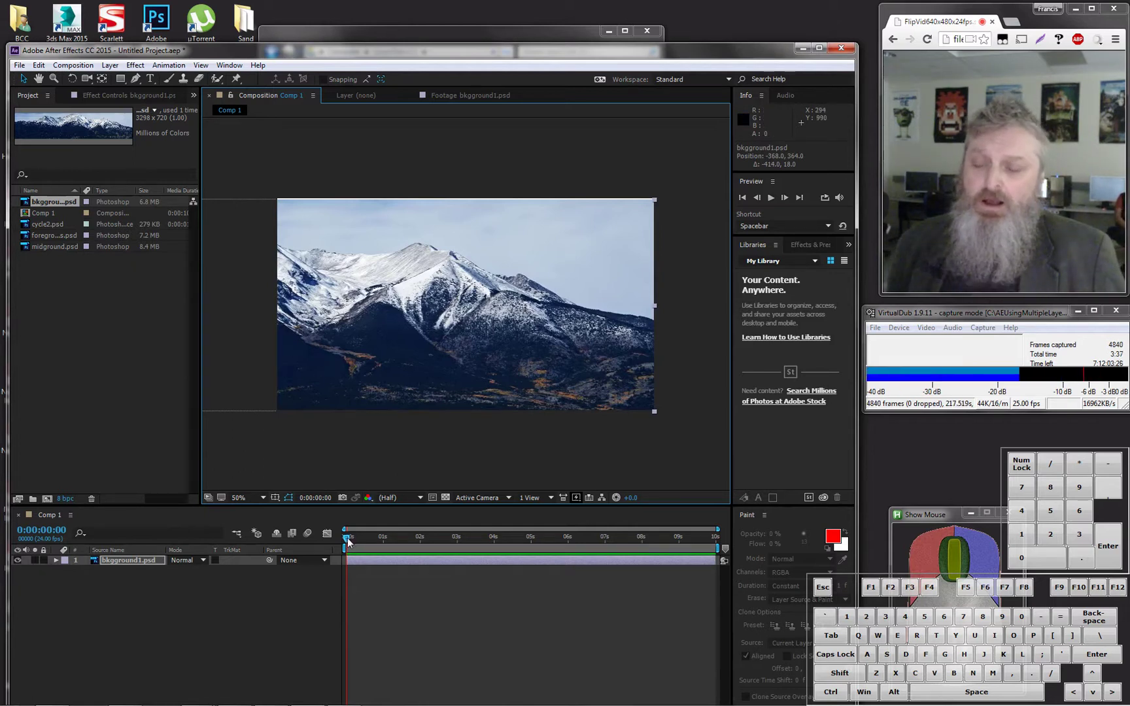
Step: Reveal the mountain layer's Transform and record a Position keyframe at 0:00
{"action": "left_click_drag", "start_coordinate": [352, 542], "coordinate": [263, 533]}
{"action": "left_click", "coordinate": [60, 562]}
{"action": "left_click", "coordinate": [72, 576]}
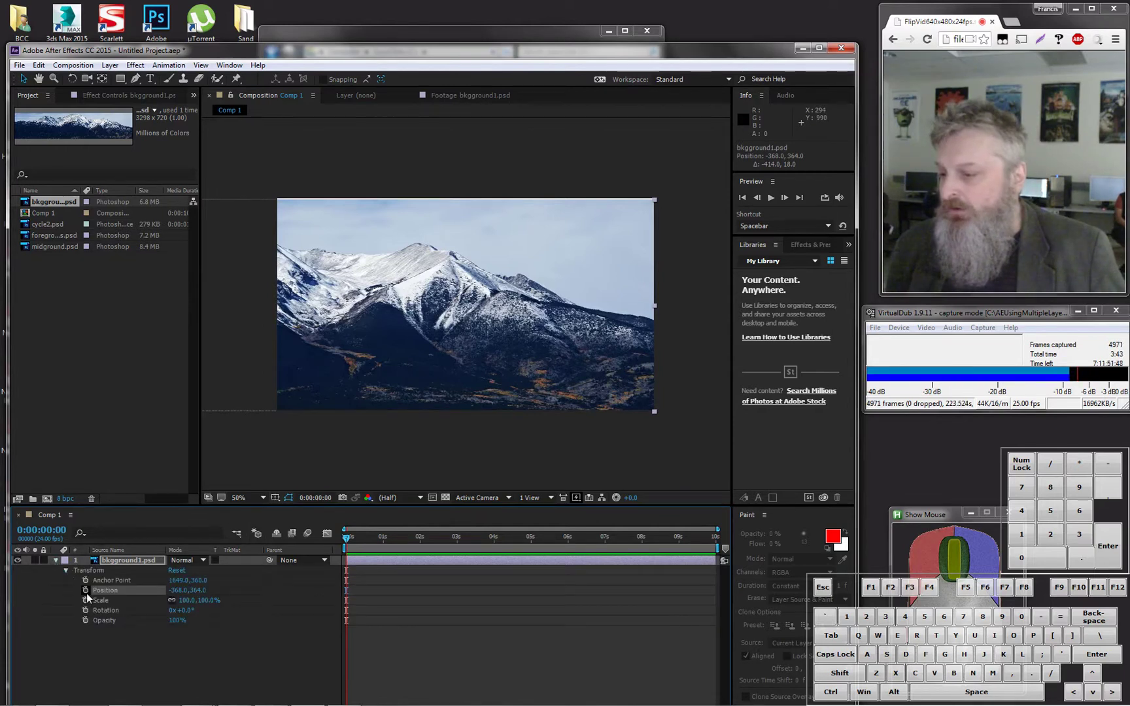
{"action": "left_click", "coordinate": [89, 596]}
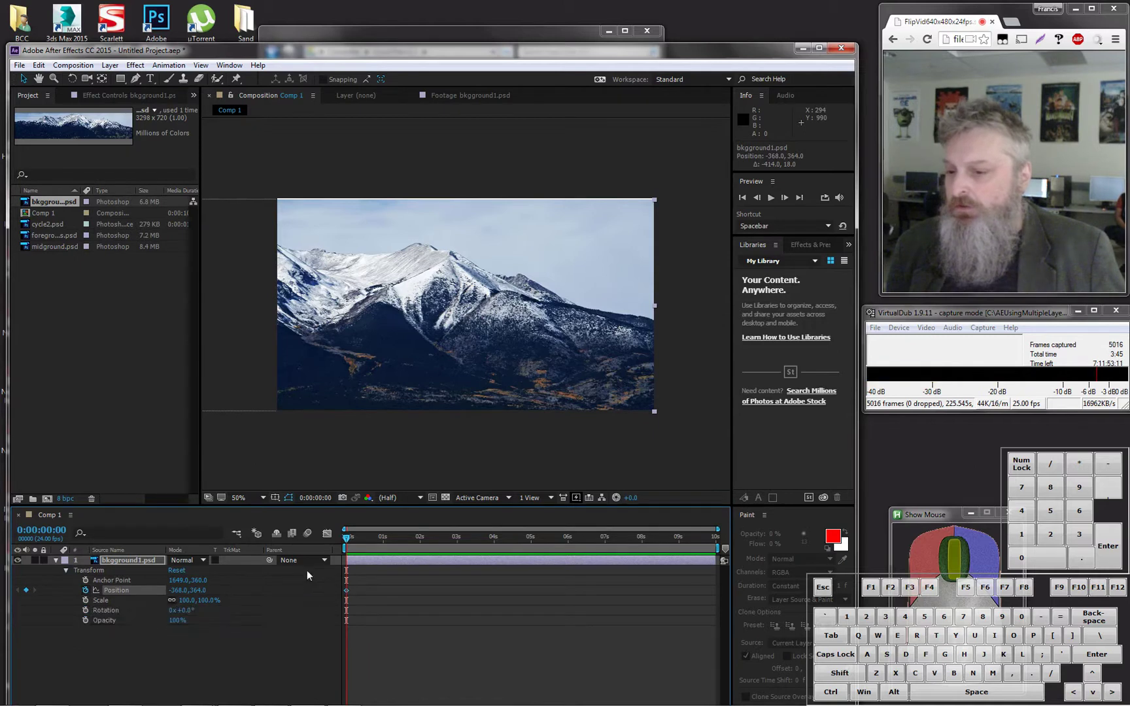
Step: Move the mountains right at the last frame for an end keyframe, then rewind to 0:00
{"action": "left_click_drag", "start_coordinate": [350, 542], "coordinate": [754, 557]}
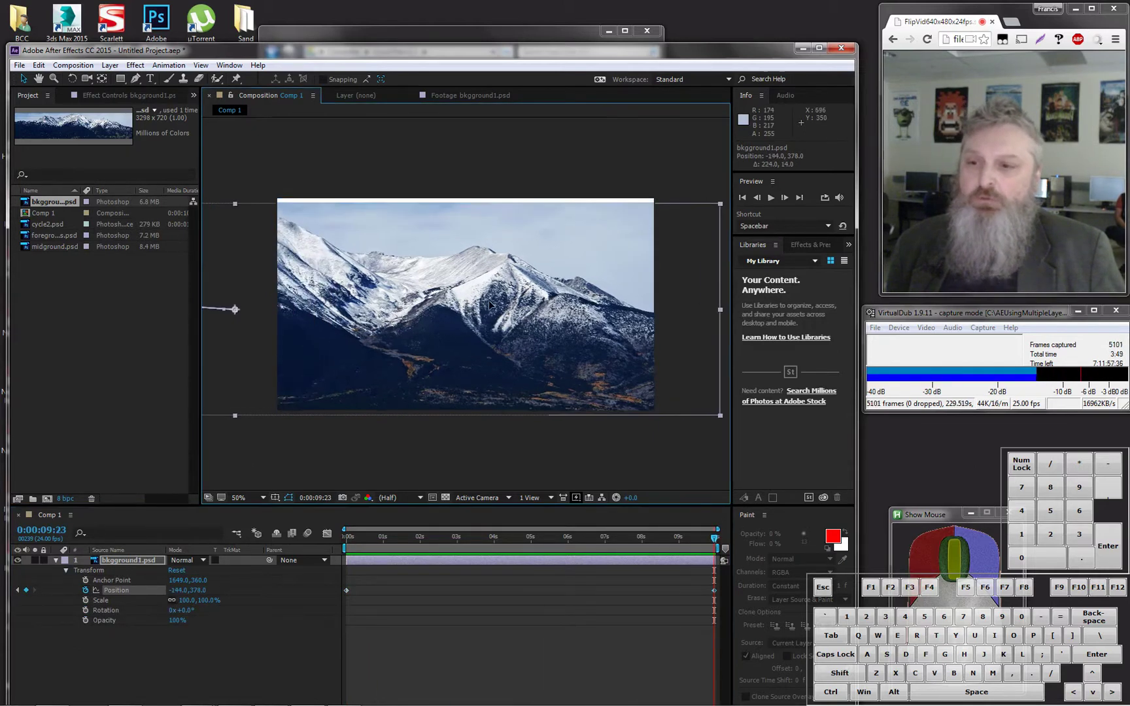
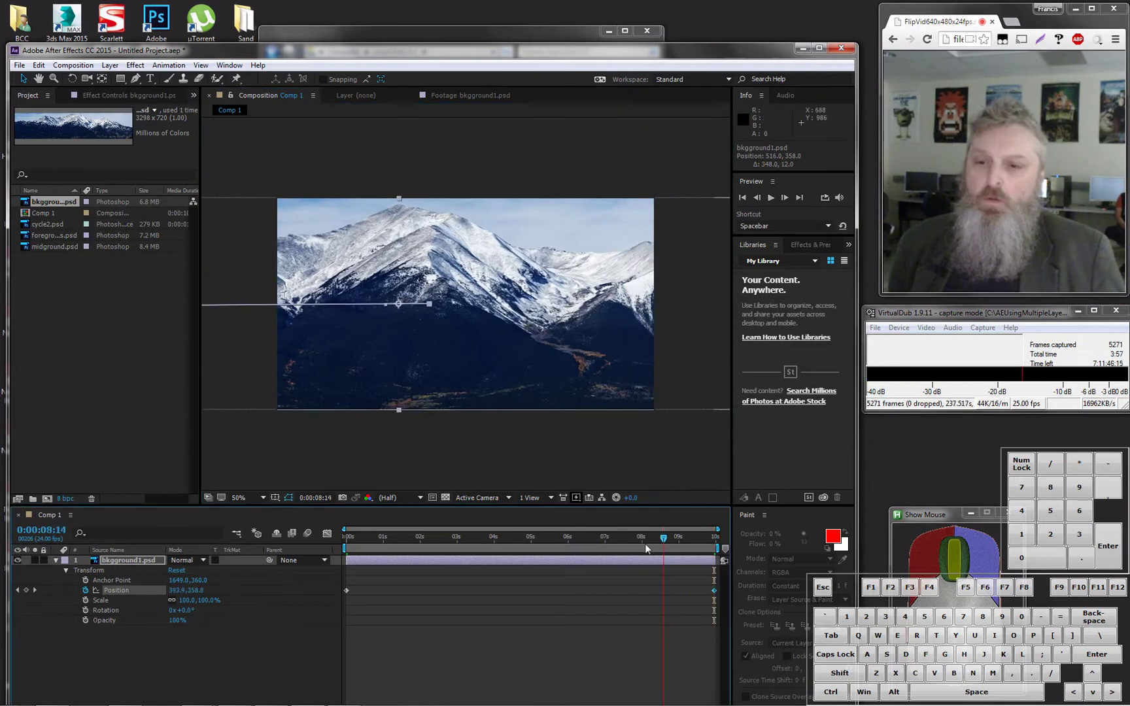
{"action": "left_click_drag", "start_coordinate": [289, 576], "coordinate": [162, 556]}
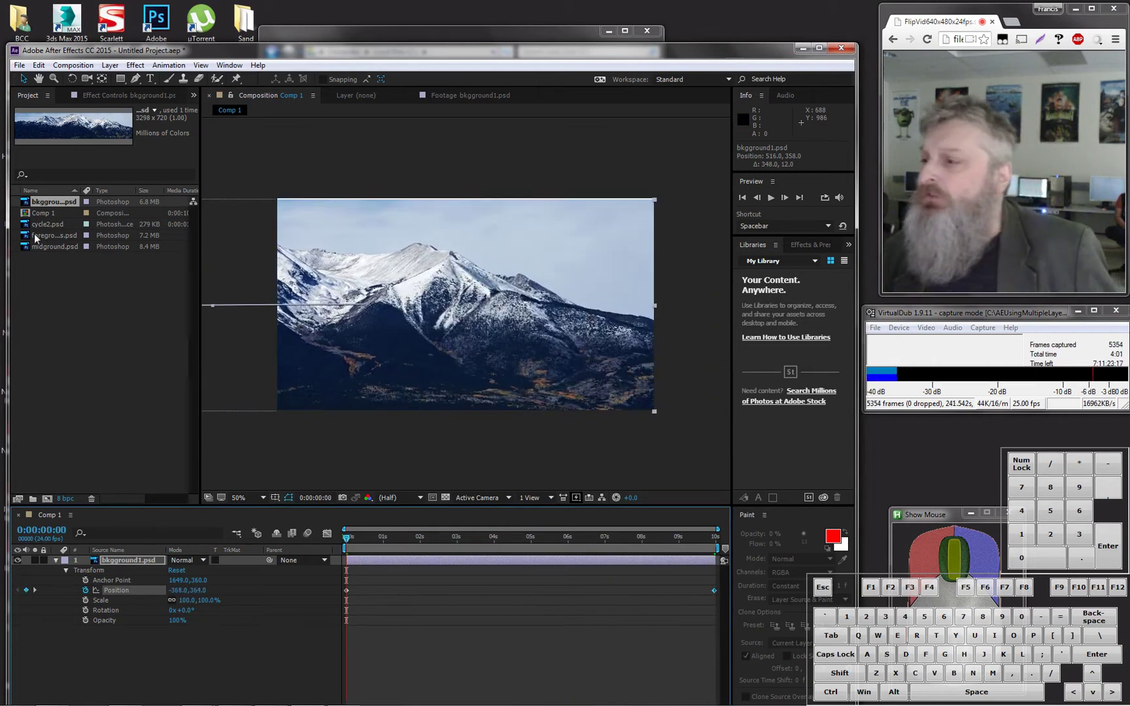
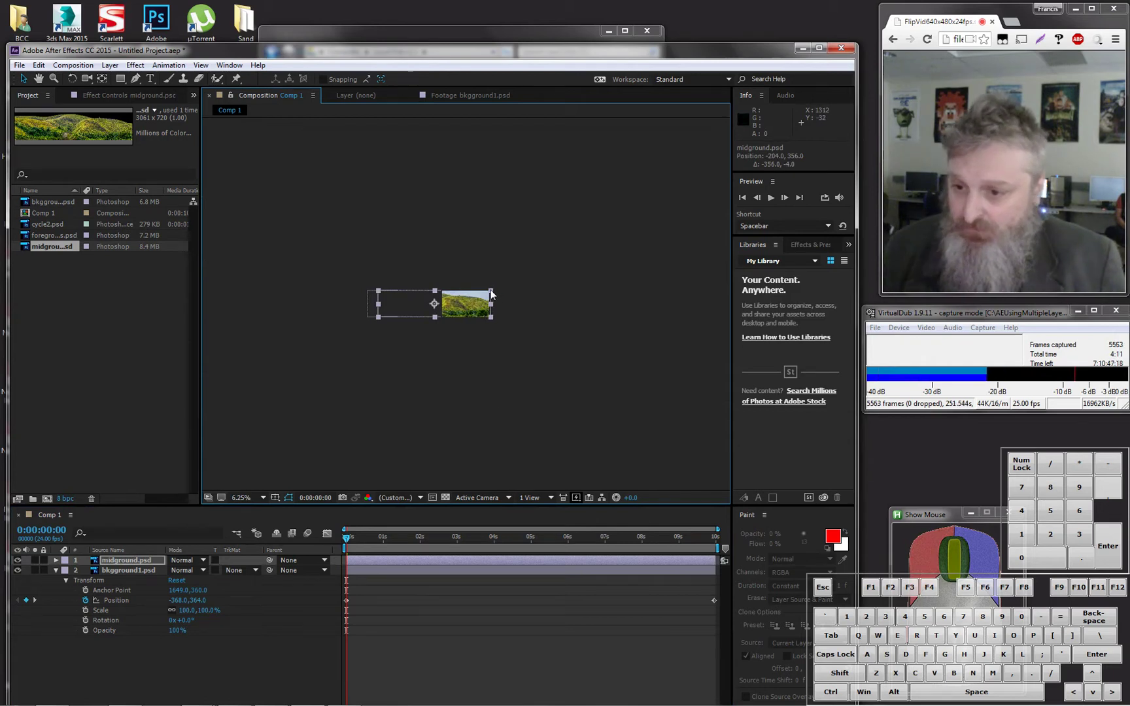
Step: Resize the midground hills layer sitting above the mountain background in Comp 1
{"action": "left_click_drag", "start_coordinate": [495, 294], "coordinate": [470, 305]}
{"action": "left_click", "coordinate": [446, 305]}
{"action": "left_click", "coordinate": [496, 295]}
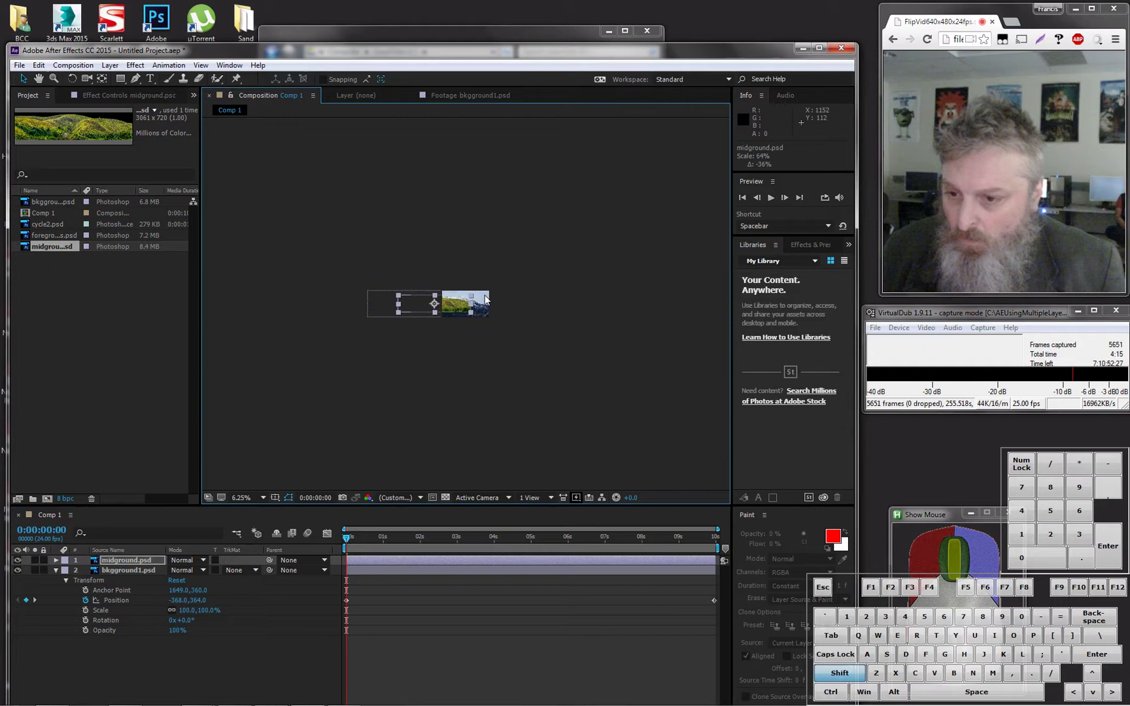
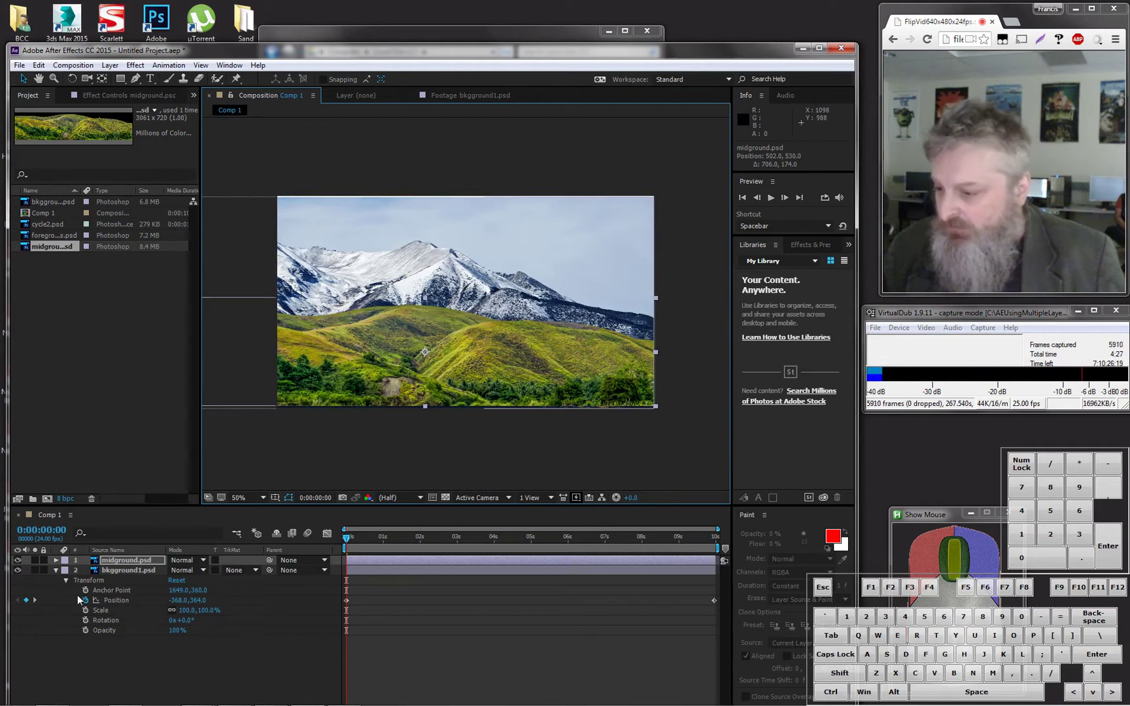
Step: Collapse the background properties and set a starting Position keyframe on the midground hills
{"action": "left_click", "coordinate": [60, 575]}
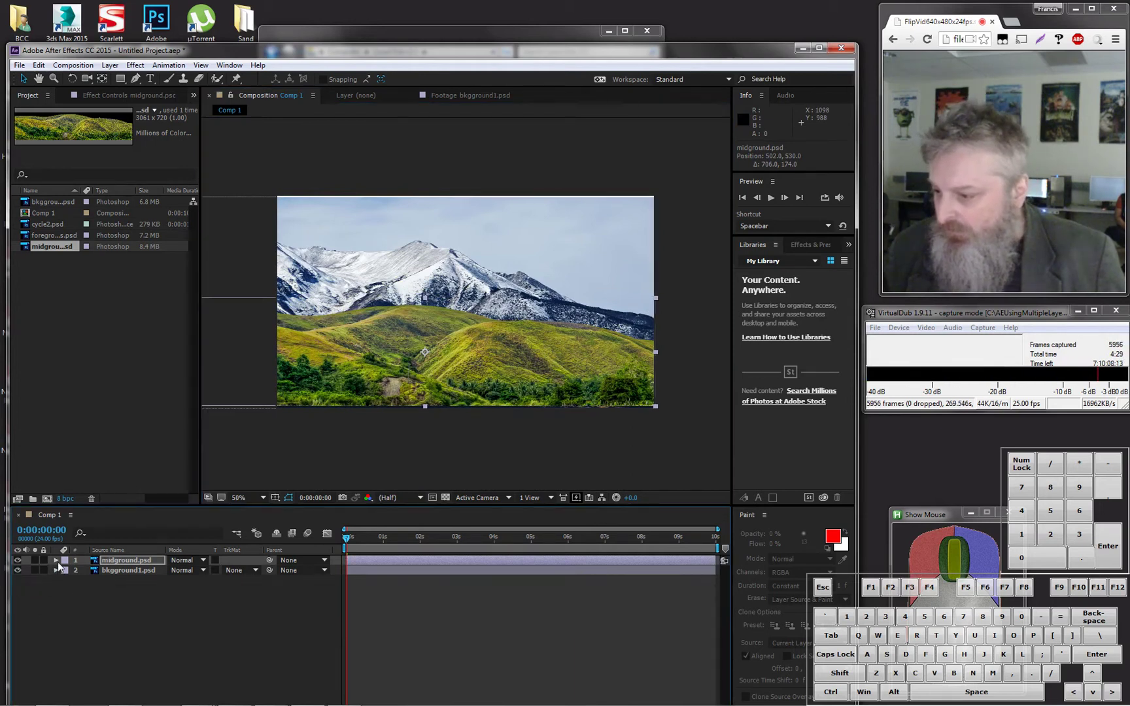
{"action": "left_click", "coordinate": [60, 567]}
{"action": "left_click", "coordinate": [73, 576]}
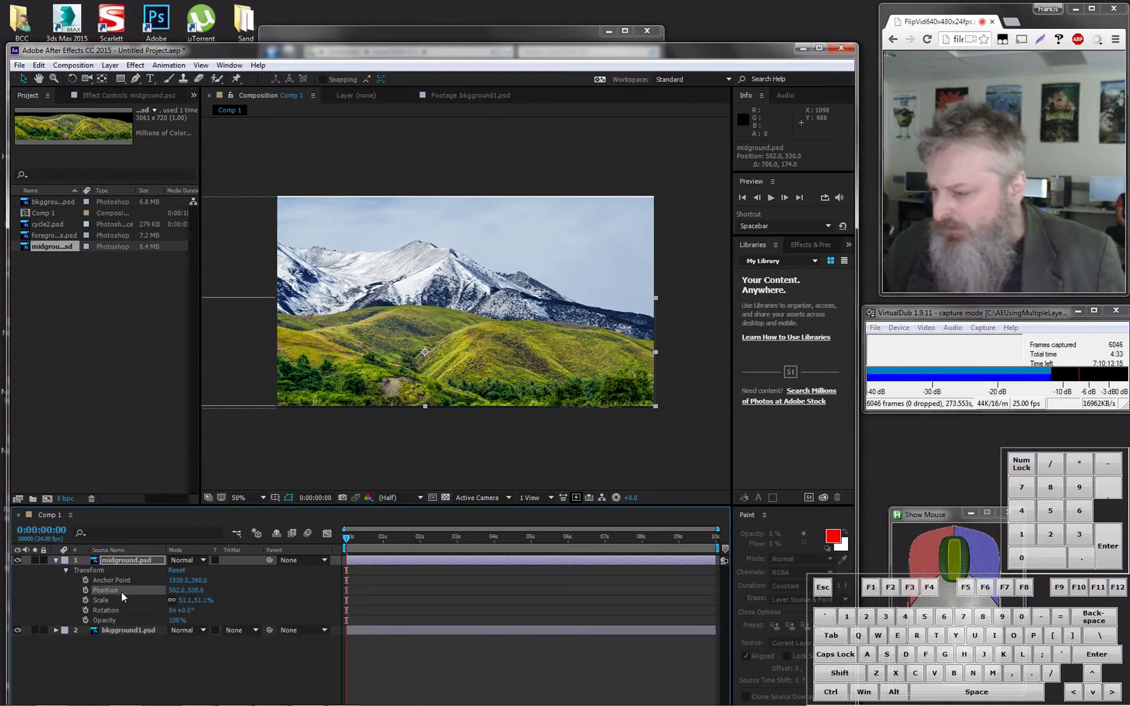
{"action": "left_click", "coordinate": [91, 594]}
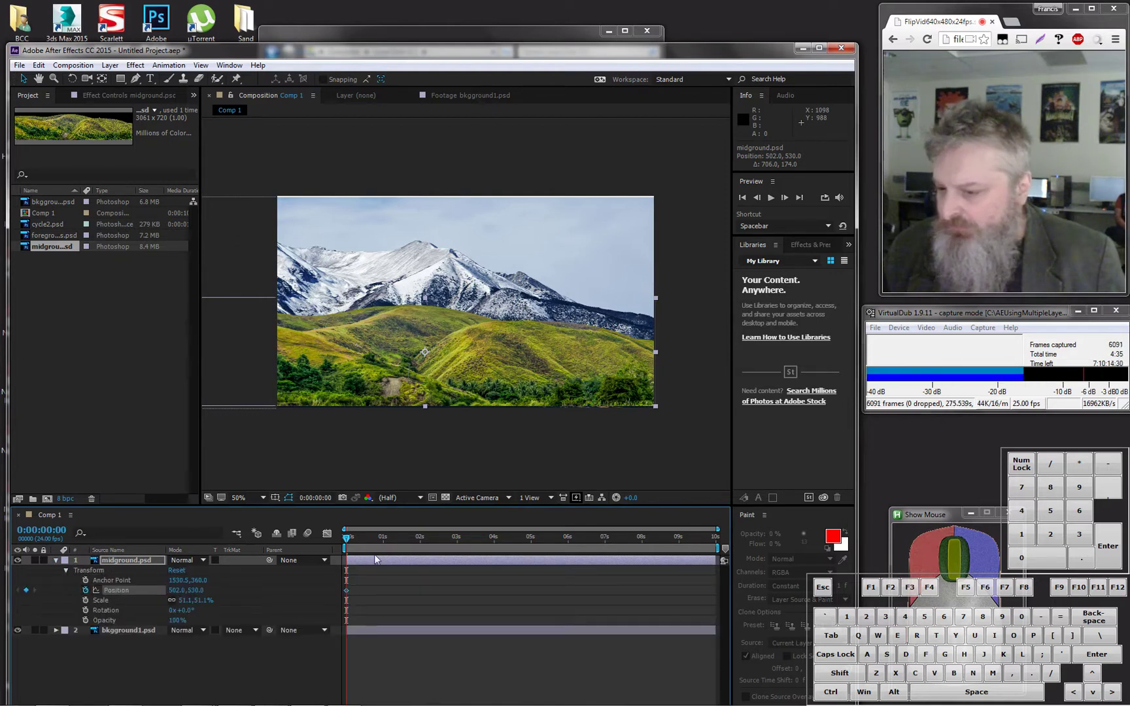
Step: At 9:23 reposition and widen the hills for the end keyframe, then preview the slide
{"action": "left_click_drag", "start_coordinate": [353, 546], "coordinate": [712, 539]}
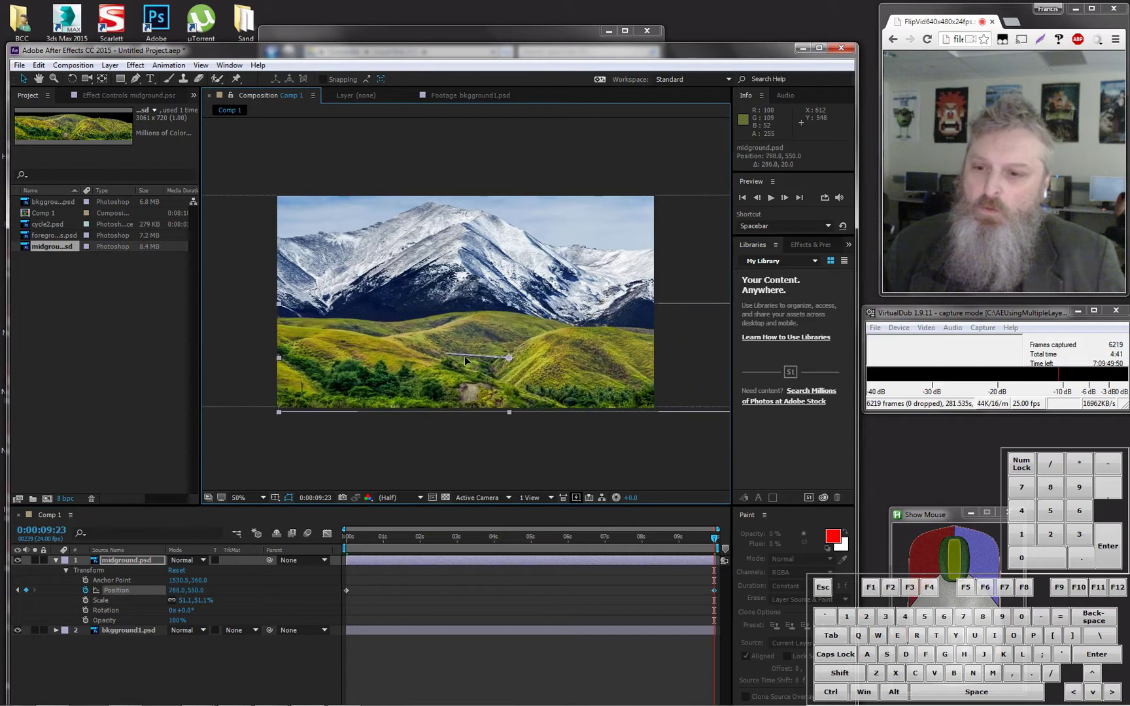
{"action": "key", "text": "KP_0"}
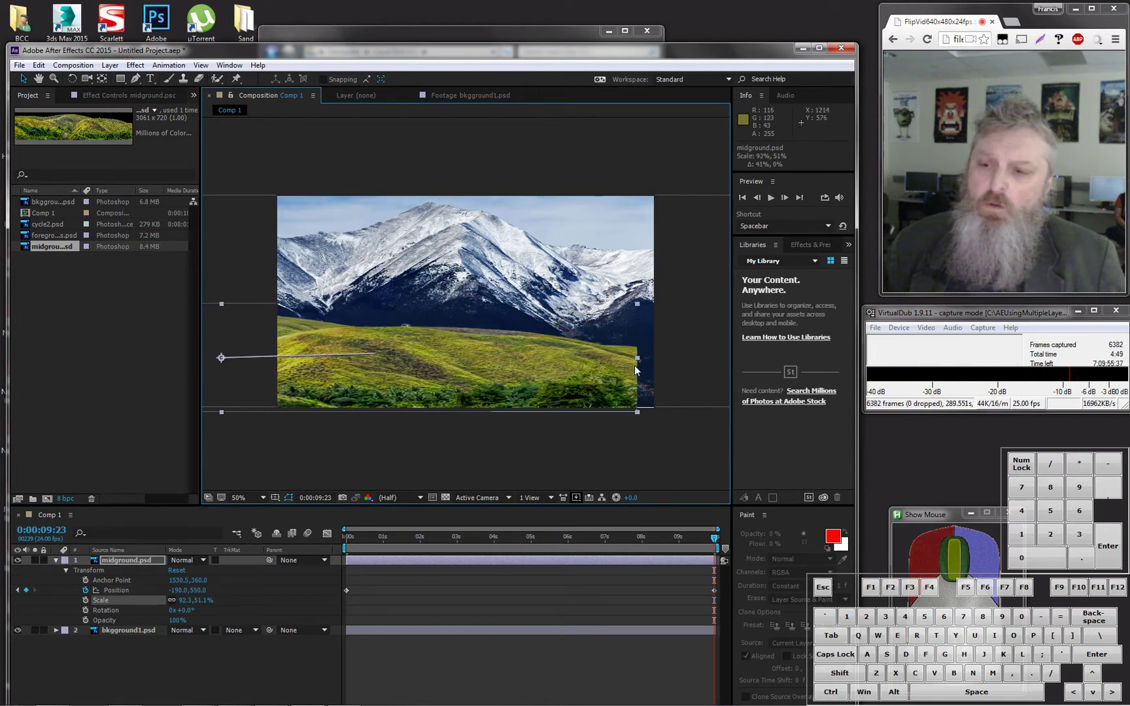
{"action": "left_click_drag", "start_coordinate": [649, 370], "coordinate": [594, 382]}
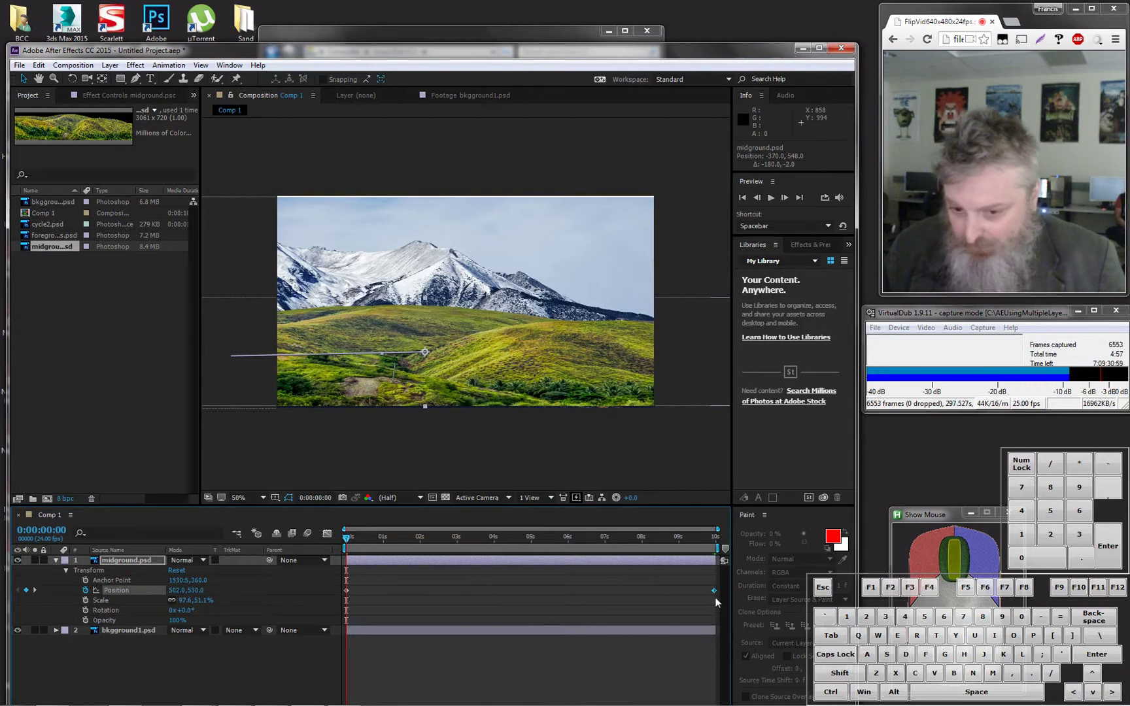
{"action": "left_click", "coordinate": [715, 596]}
{"action": "left_click_drag", "start_coordinate": [716, 595], "coordinate": [729, 609]}
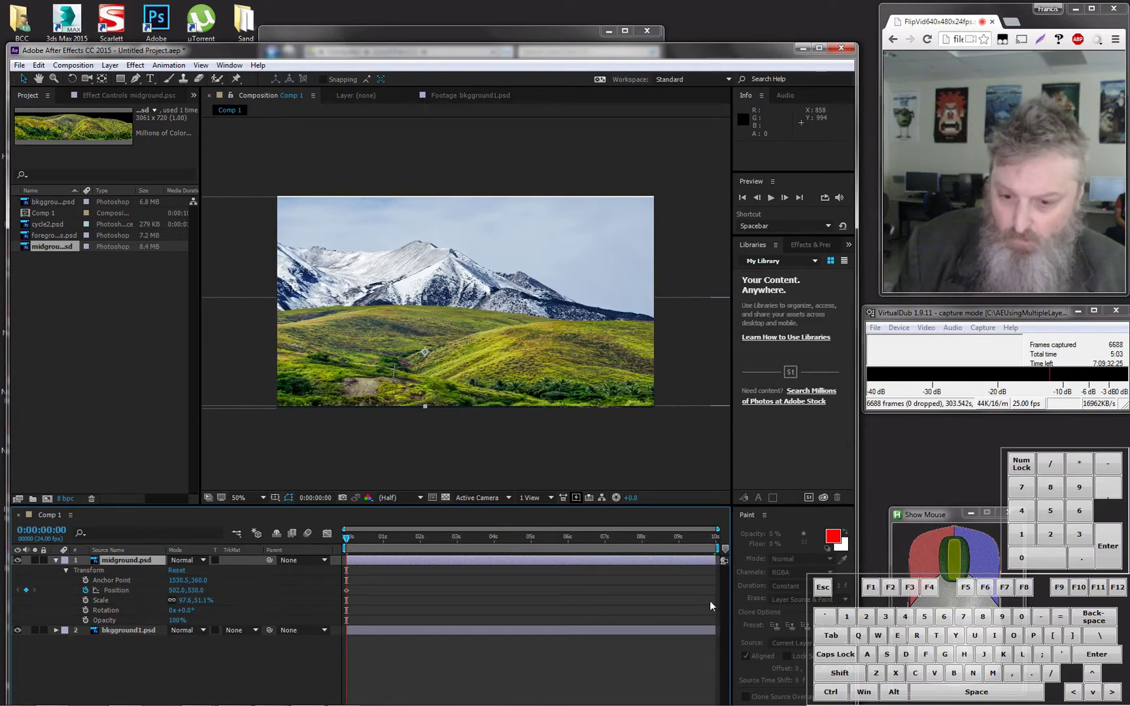
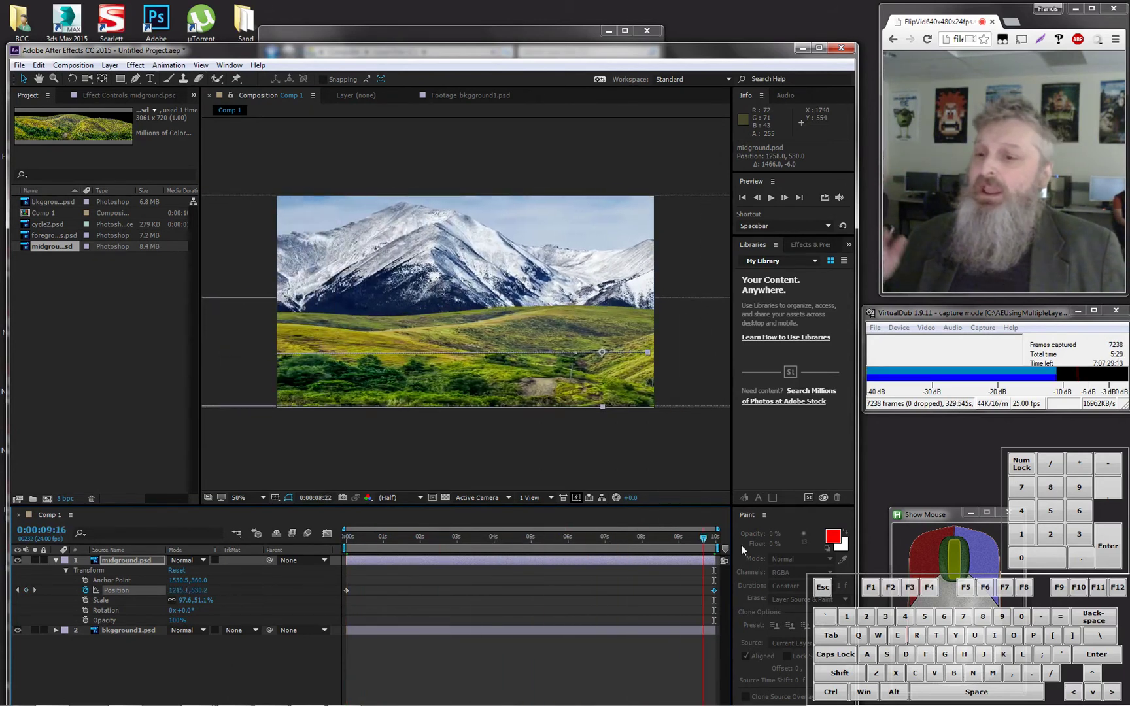
Step: Scrub through the cycle2.psd walk-cycle footage frames in the viewer
{"action": "left_click_drag", "start_coordinate": [205, 449], "coordinate": [55, 236]}
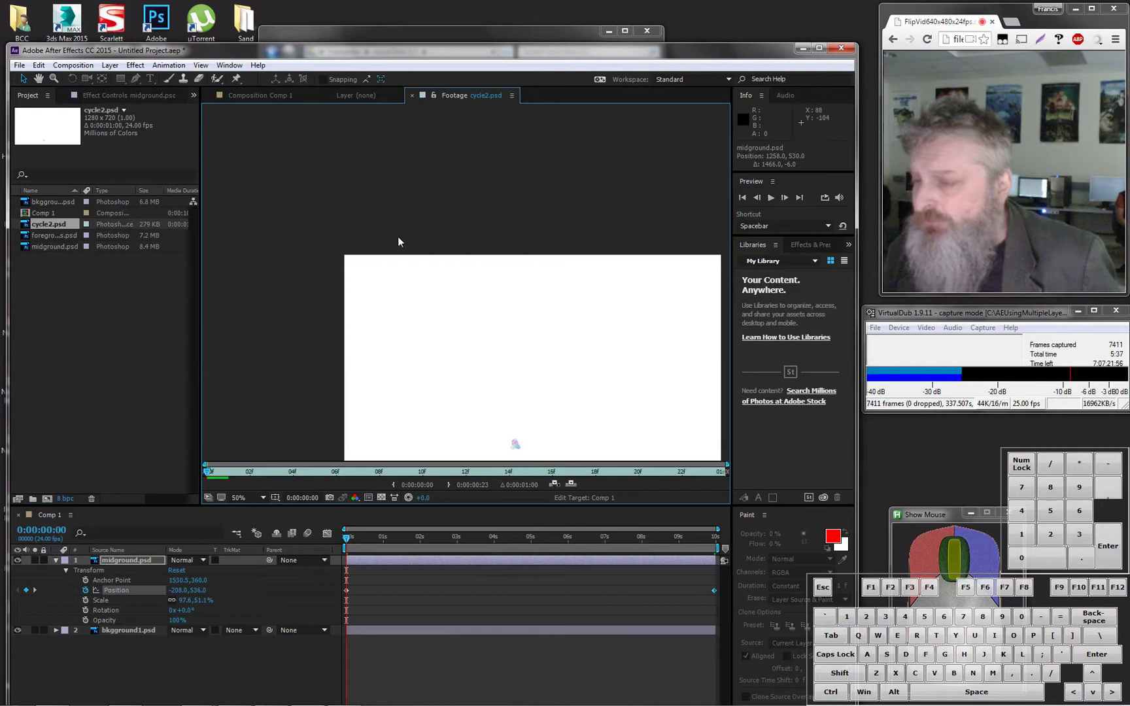
{"action": "scroll", "scroll_direction": "down", "scroll_amount": 3}
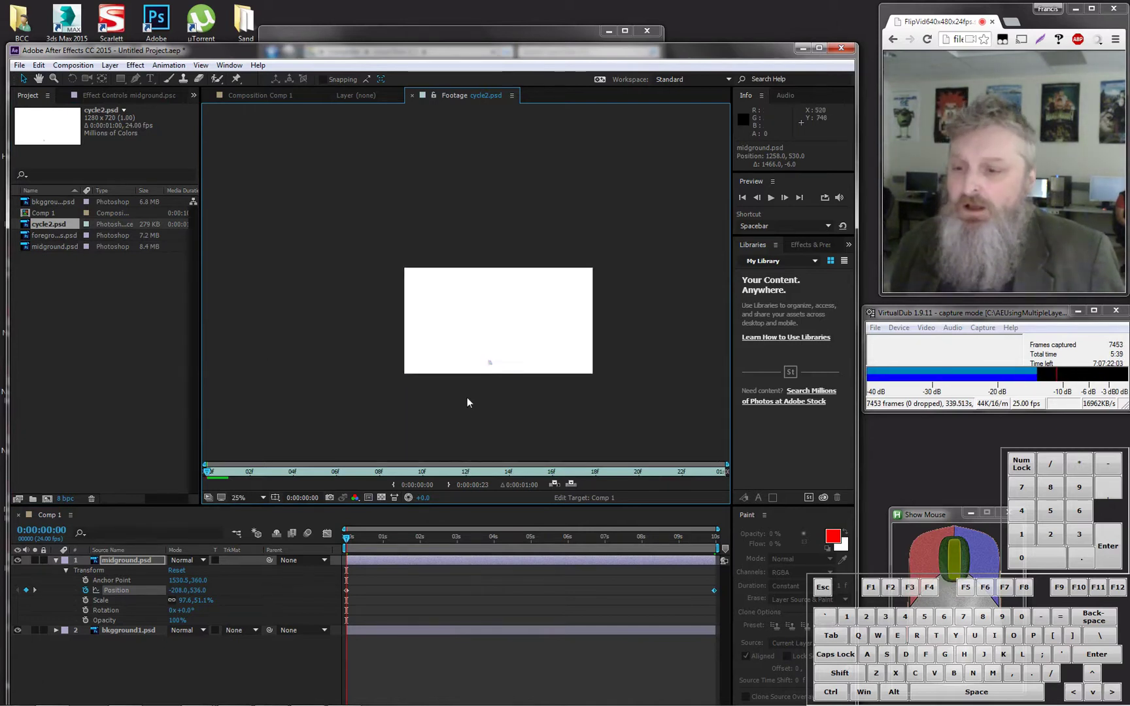
{"action": "left_click_drag", "start_coordinate": [213, 475], "coordinate": [87, 379]}
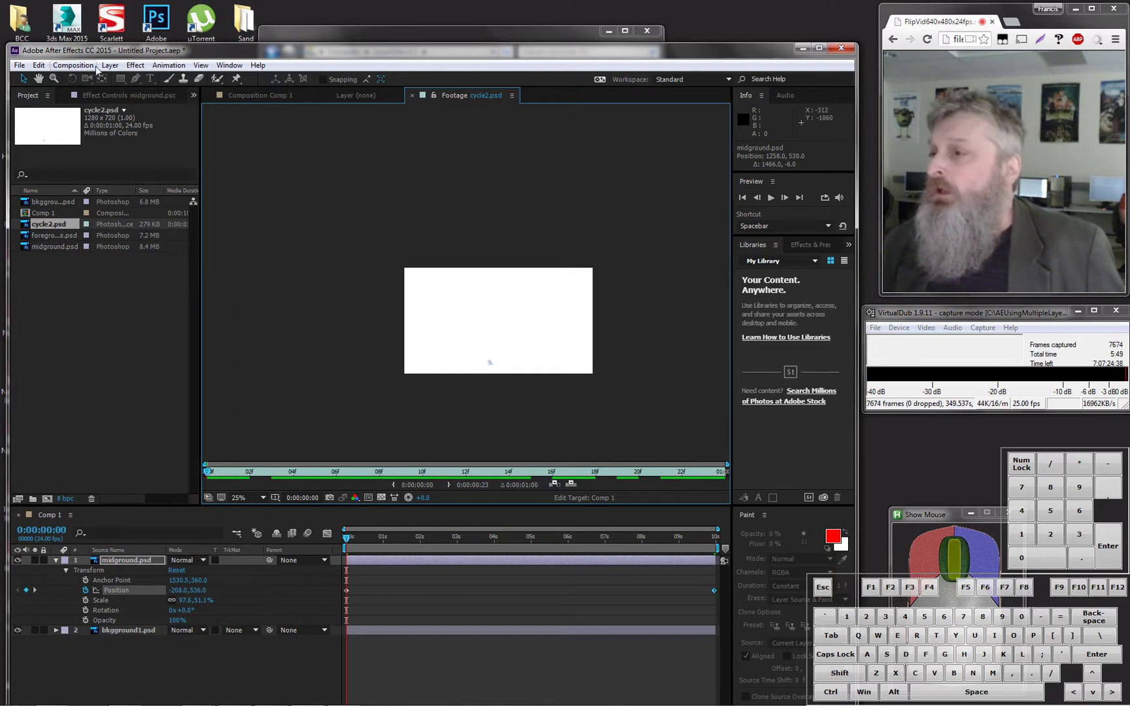
Step: Create a new composition named cycle
{"action": "left_click", "coordinate": [71, 69]}
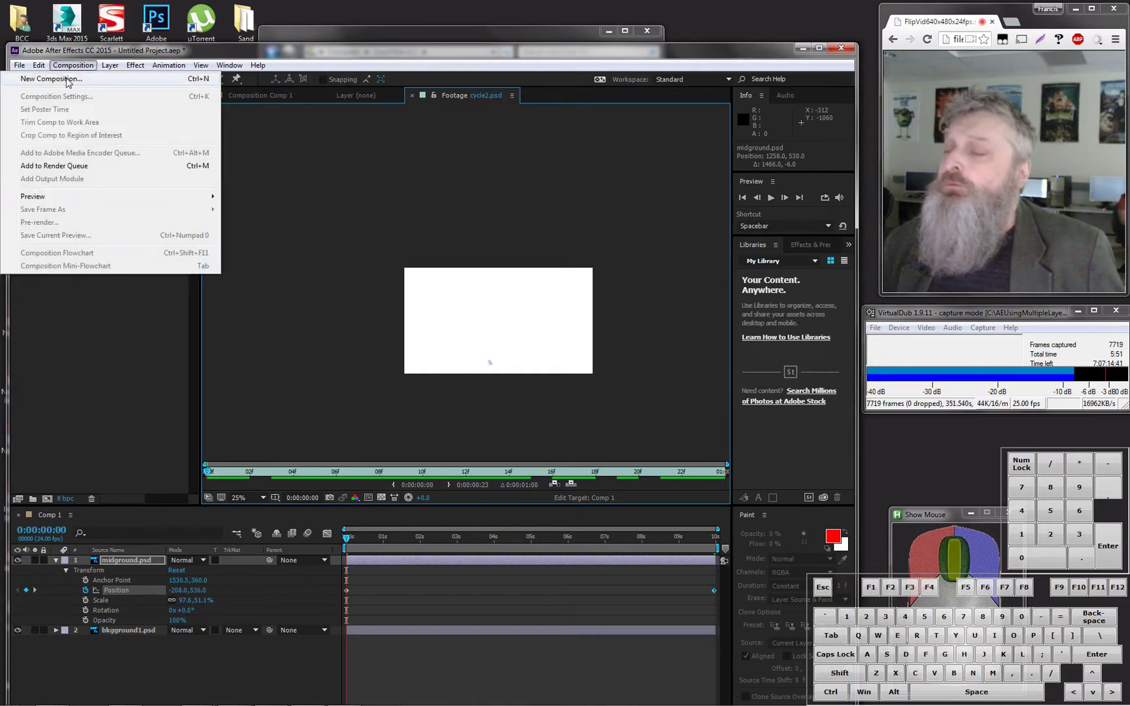
{"action": "left_click", "coordinate": [69, 80]}
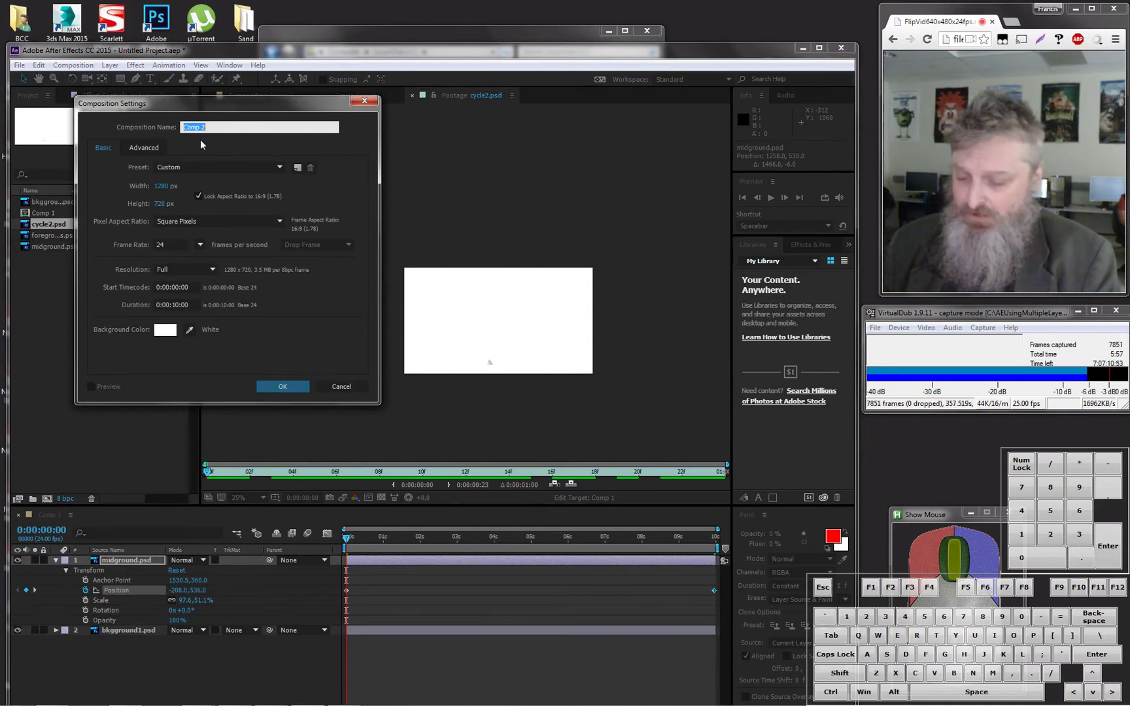
{"action": "key", "text": "l"}
{"action": "key", "text": "e"}
{"action": "key", "text": "Return"}
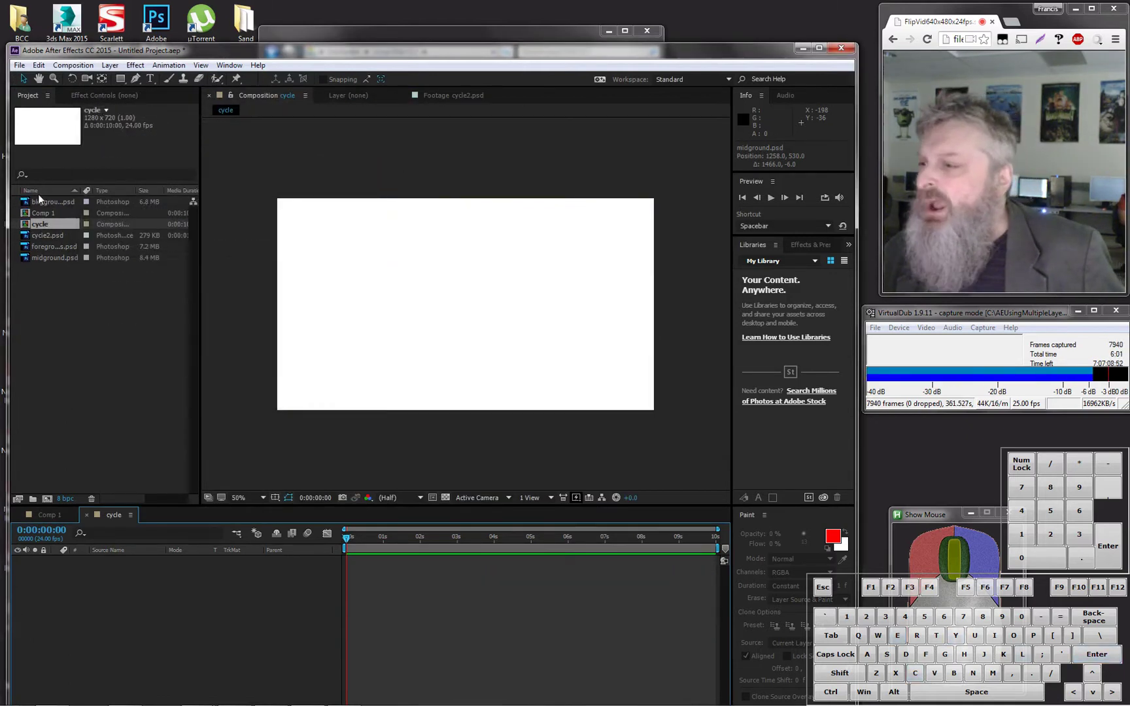
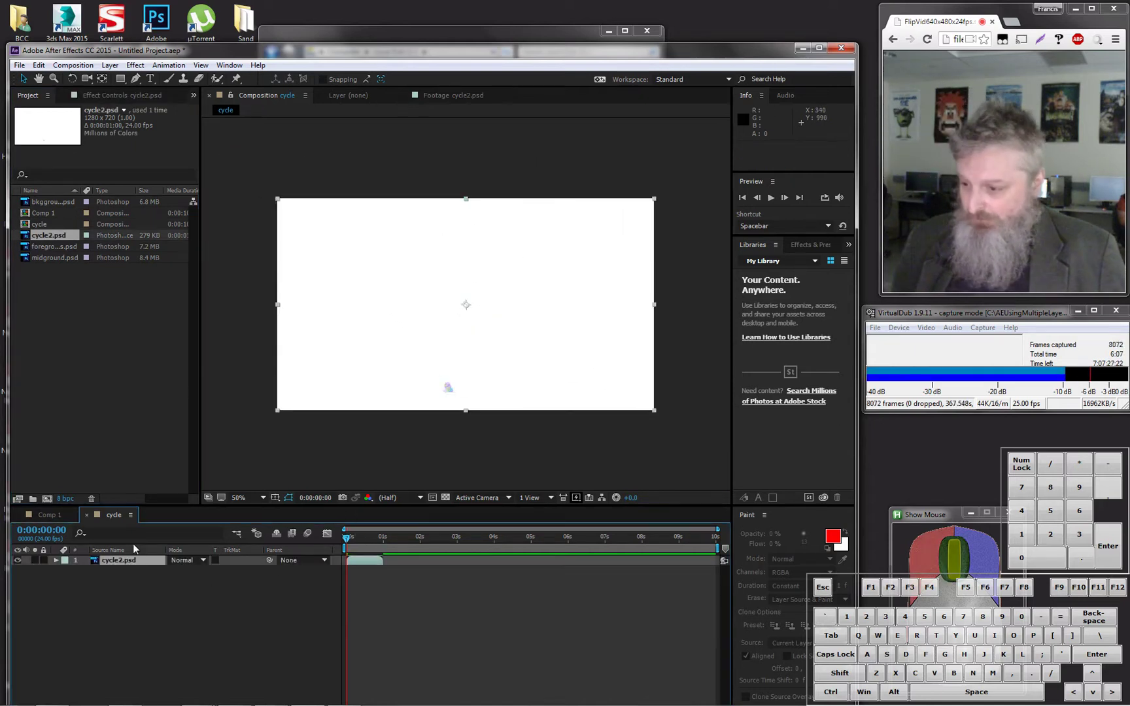
Step: Duplicate the cycle2 walk-cycle layer with Ctrl+D until ten copies are stacked
{"action": "left_click", "coordinate": [42, 70]}
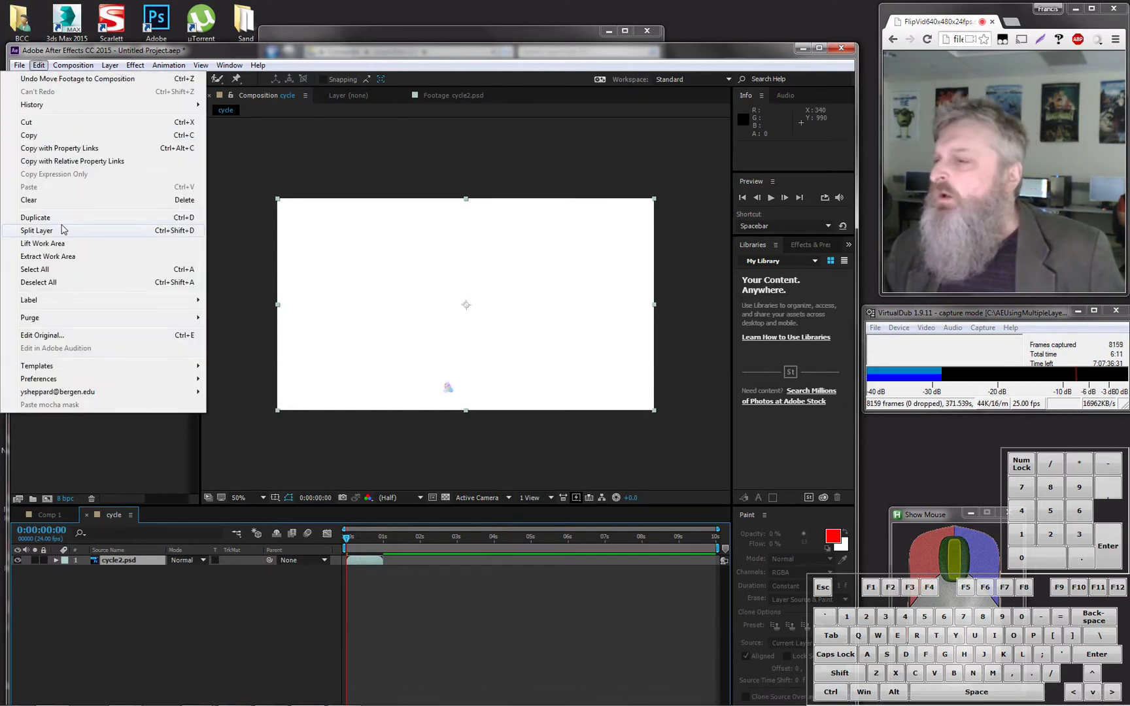
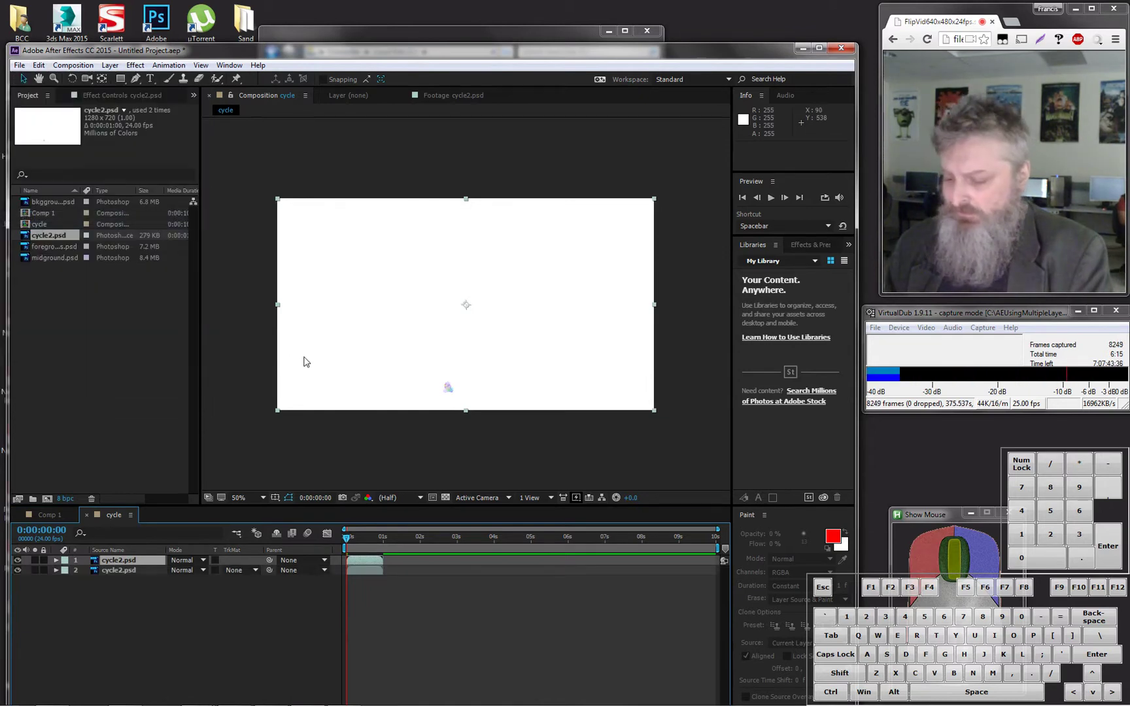
{"action": "key", "text": "d"}
{"action": "key", "text": "d"}
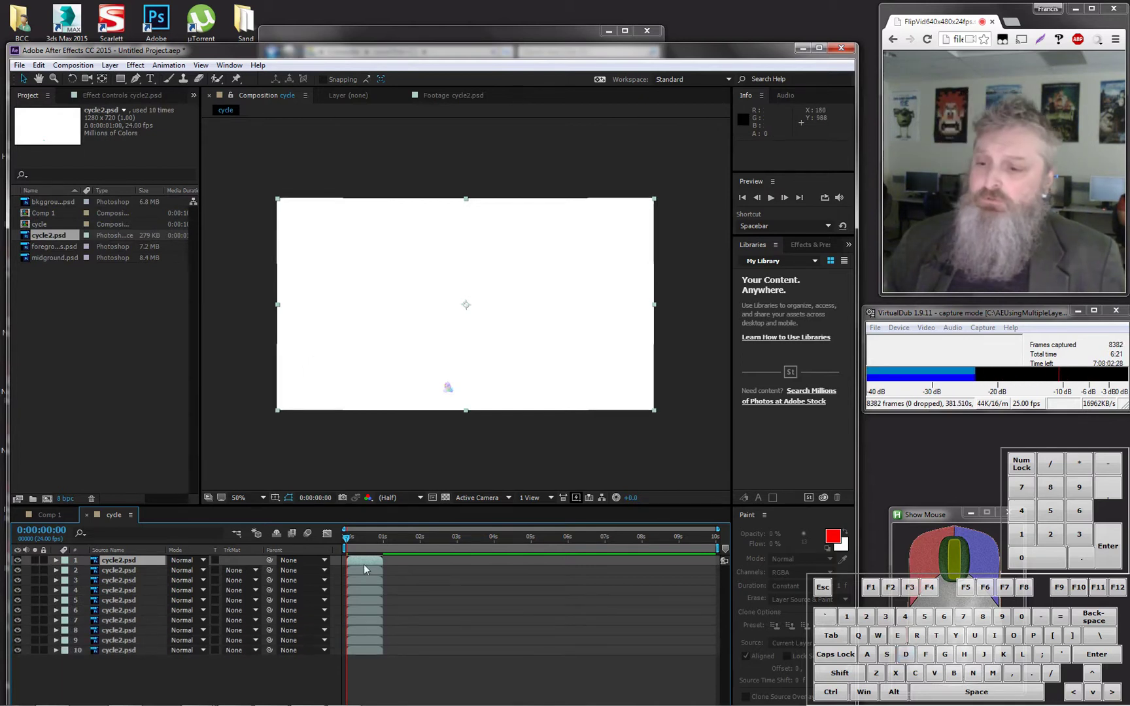
Step: Shift the first walk-cycle copies so each starts where the previous one ends
{"action": "left_click_drag", "start_coordinate": [364, 564], "coordinate": [699, 569]}
{"action": "left_click_drag", "start_coordinate": [375, 572], "coordinate": [572, 576]}
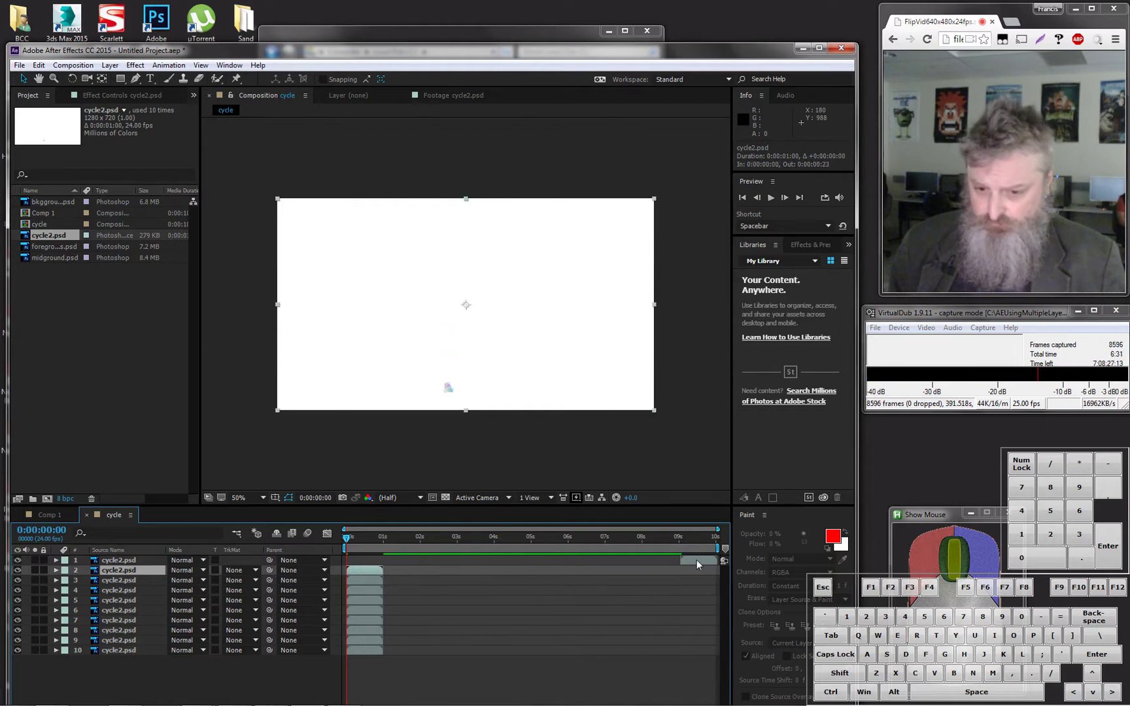
{"action": "left_click", "coordinate": [368, 574]}
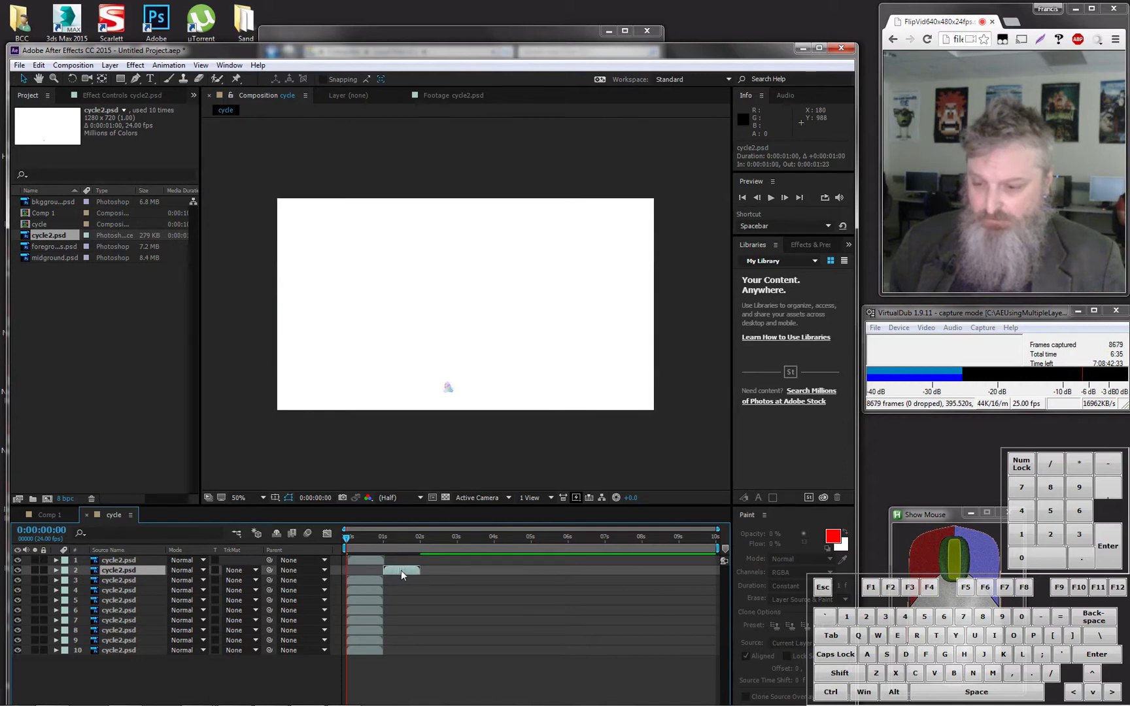
{"action": "left_click_drag", "start_coordinate": [403, 575], "coordinate": [373, 587]}
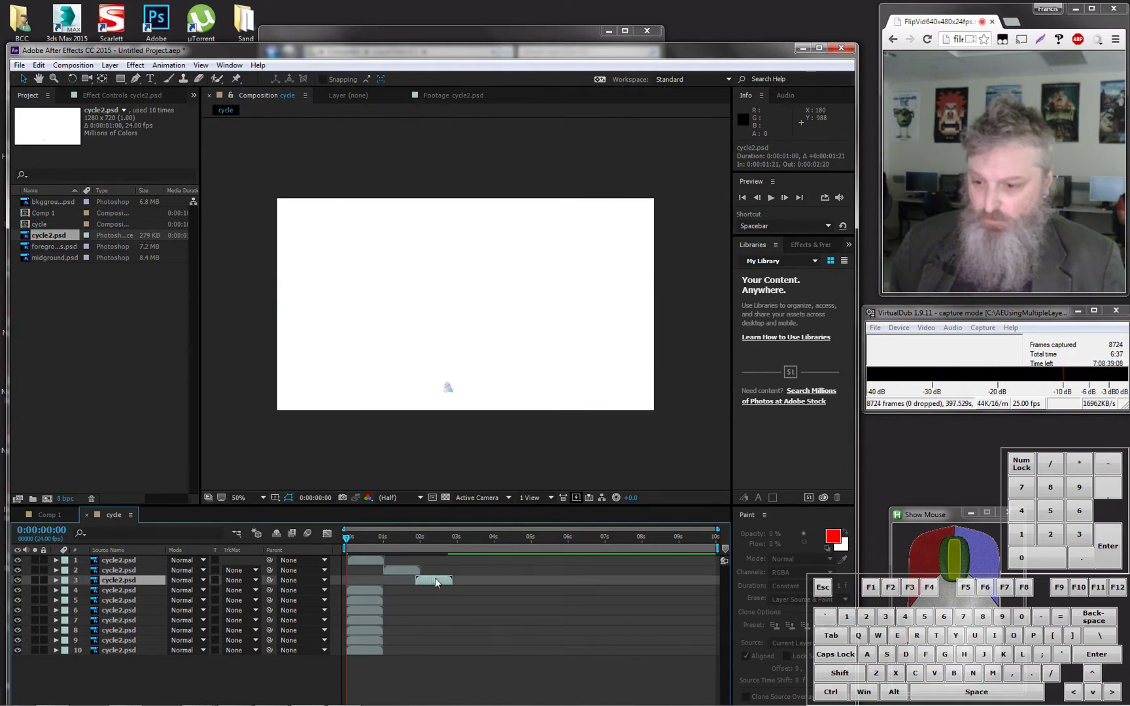
{"action": "left_click_drag", "start_coordinate": [442, 583], "coordinate": [367, 594]}
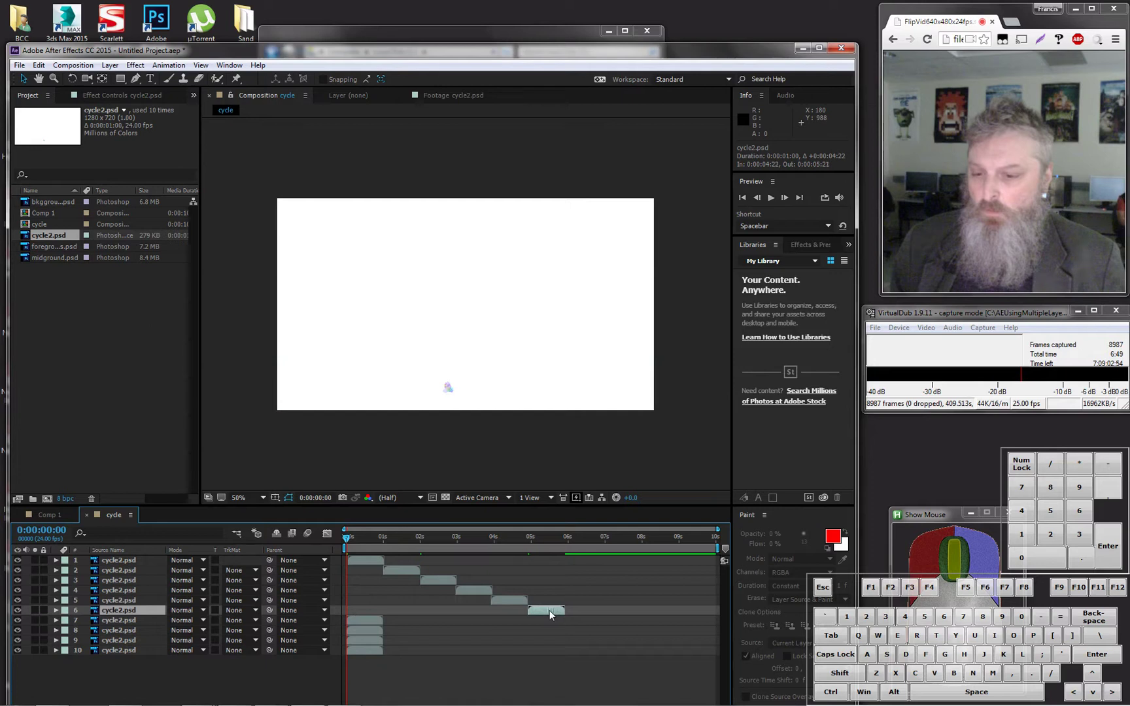
Step: Line up the remaining copies into a staircase ending near ten seconds
{"action": "left_click_drag", "start_coordinate": [381, 624], "coordinate": [364, 633]}
{"action": "left_click_drag", "start_coordinate": [366, 635], "coordinate": [619, 642]}
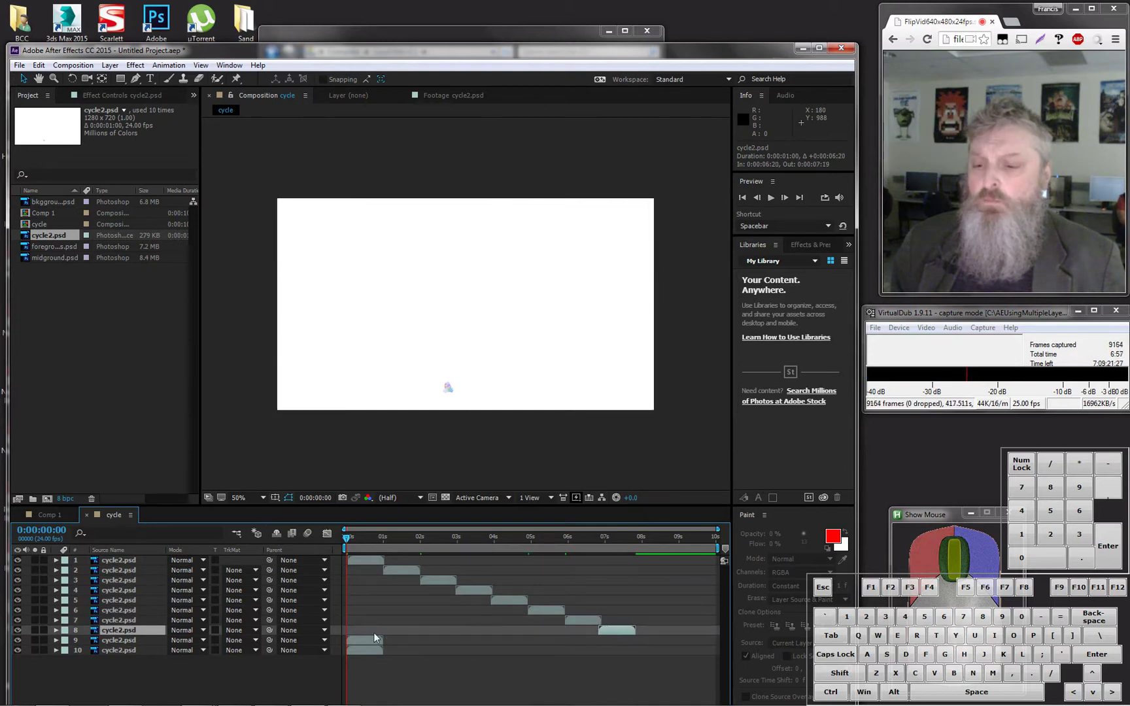
{"action": "left_click_drag", "start_coordinate": [372, 646], "coordinate": [646, 652]}
{"action": "left_click_drag", "start_coordinate": [378, 654], "coordinate": [697, 665]}
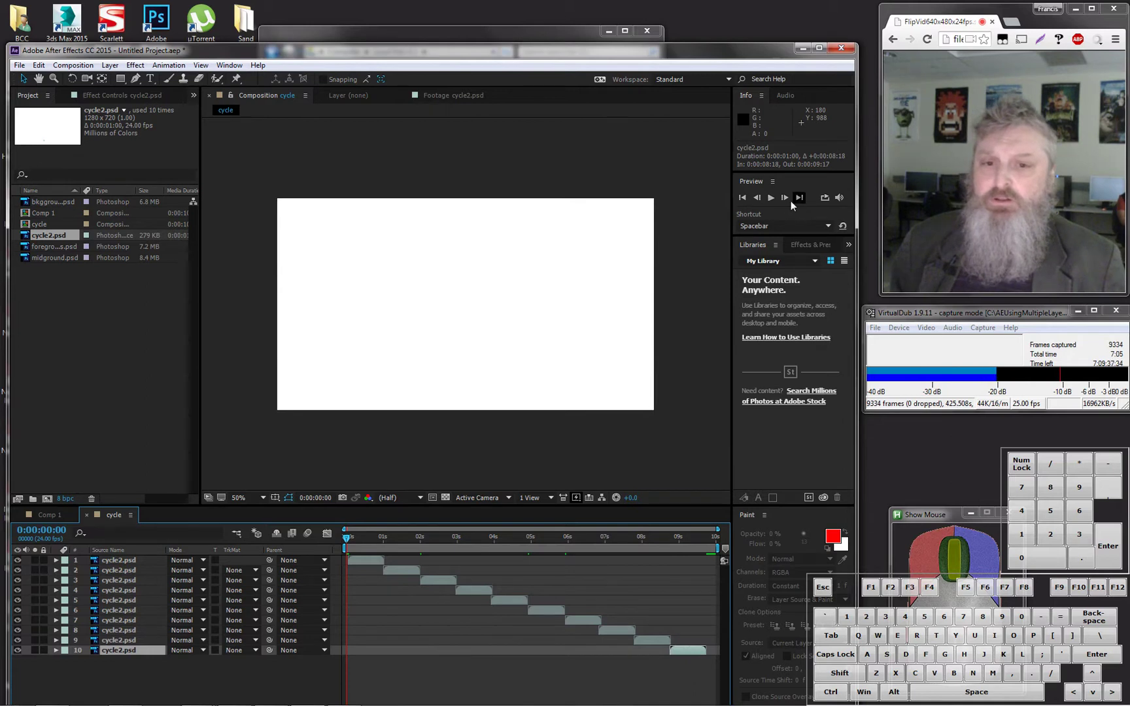
Step: RAM-preview the staggered walk cycle across ten seconds, then stop playback
{"action": "left_click", "coordinate": [776, 202]}
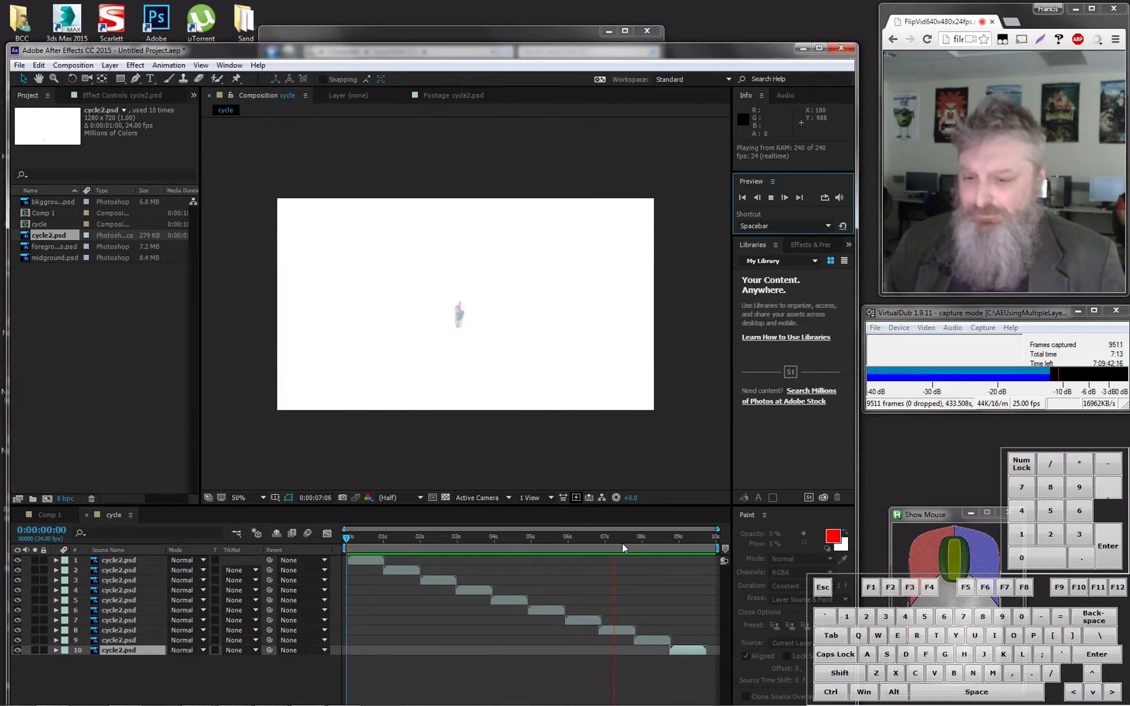
{"action": "left_click", "coordinate": [651, 557]}
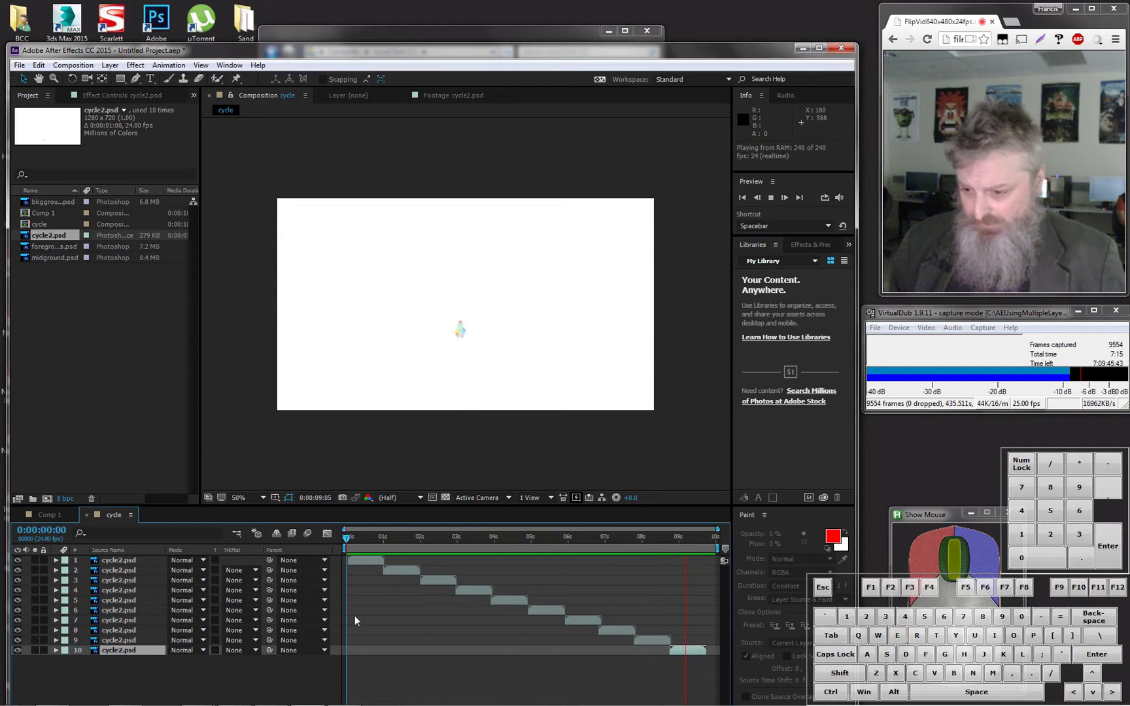
{"action": "left_click", "coordinate": [776, 200]}
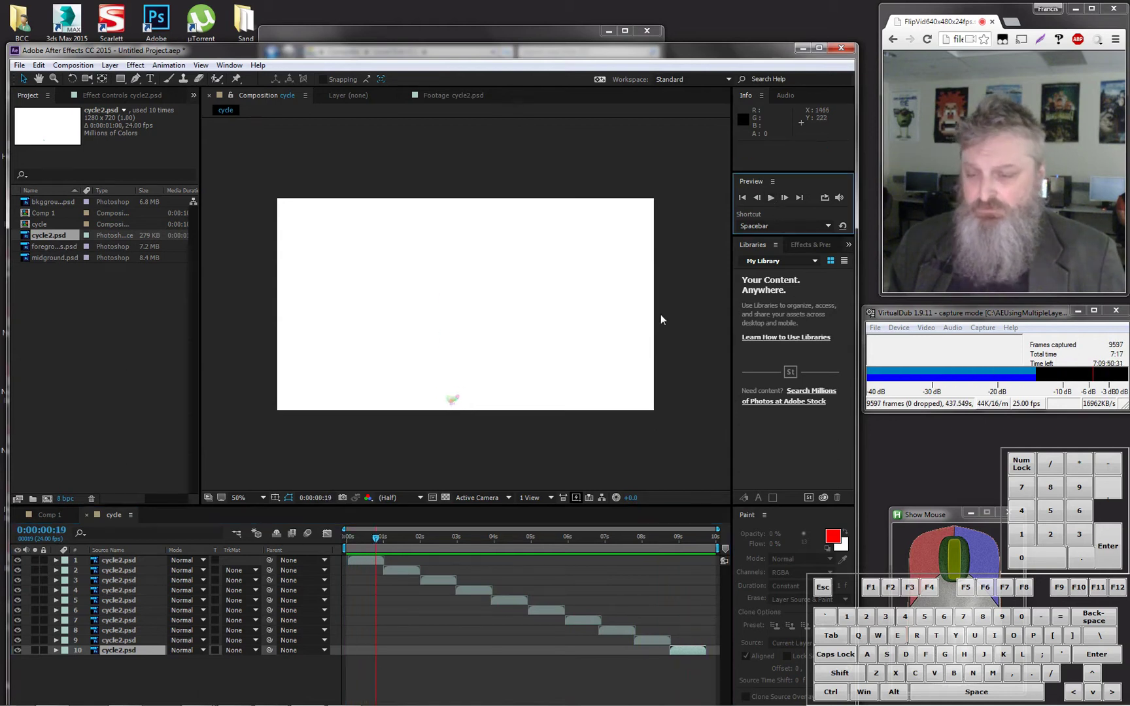
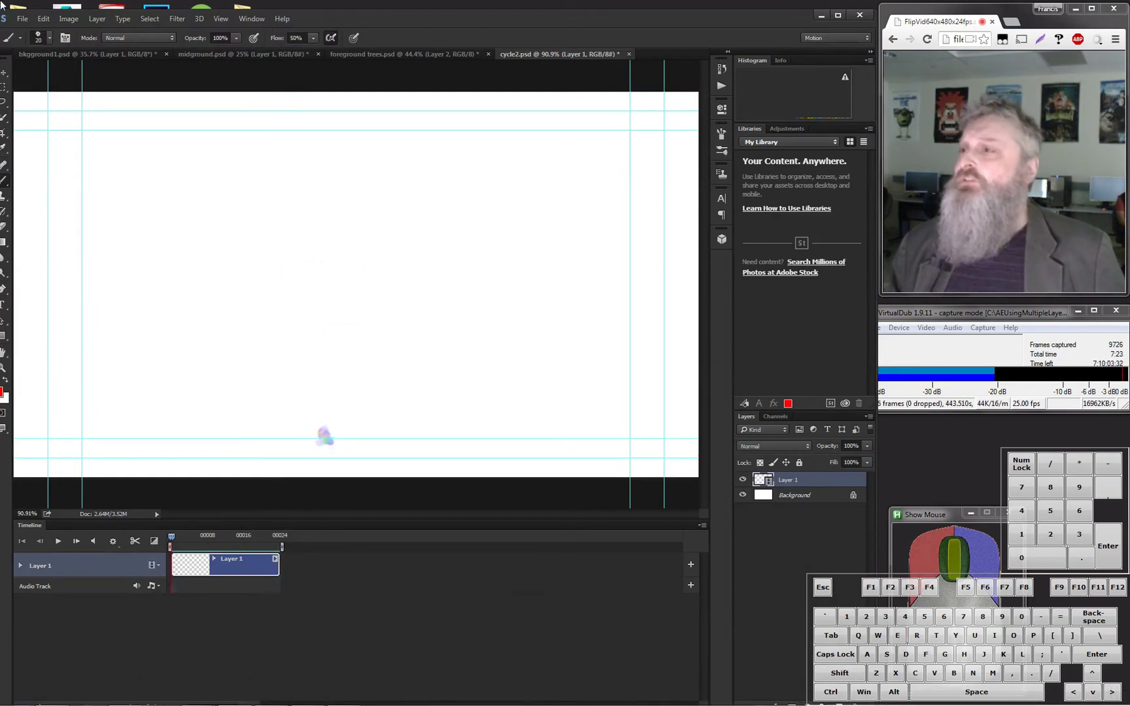
Step: Save the cycle2 walk-cycle drawing via File > Save and return to the After Effects project
{"action": "left_click_drag", "start_coordinate": [411, 27], "coordinate": [461, 22]}
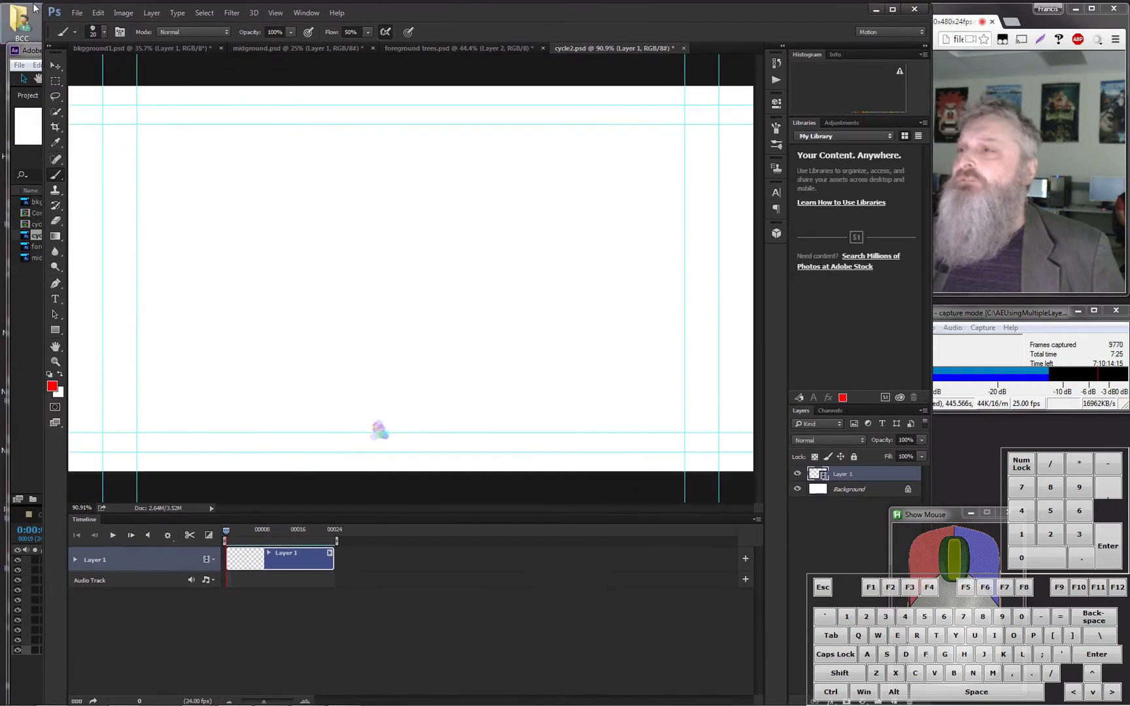
{"action": "left_click", "coordinate": [77, 18]}
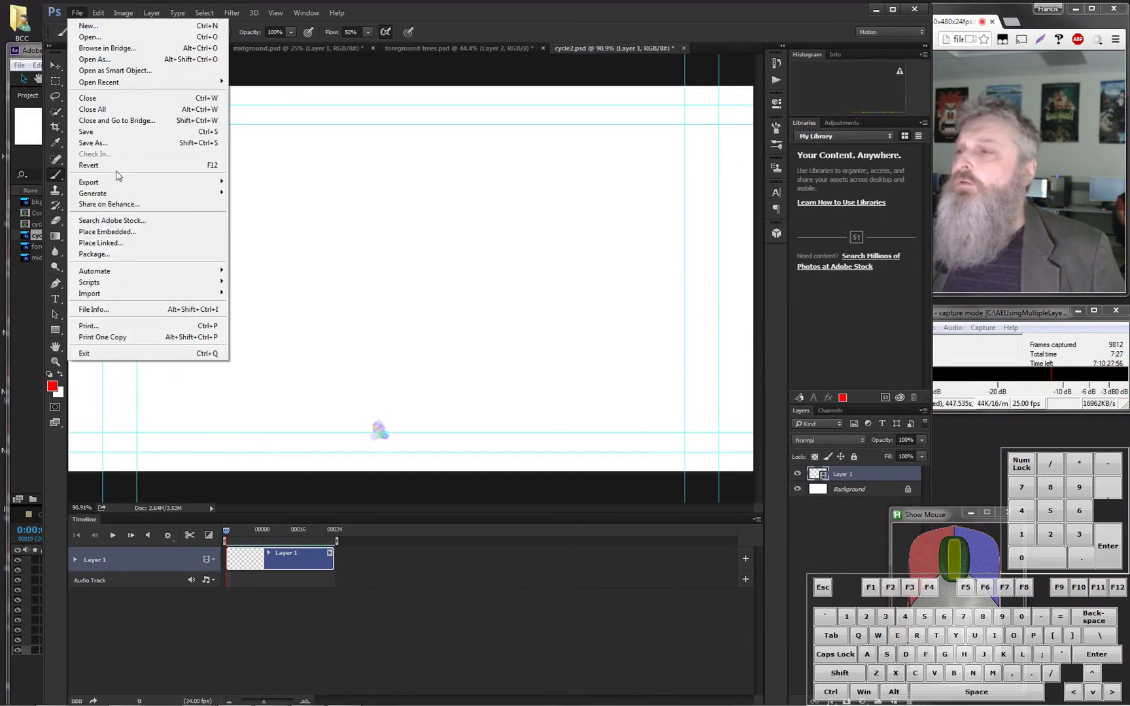
{"action": "left_click", "coordinate": [129, 137]}
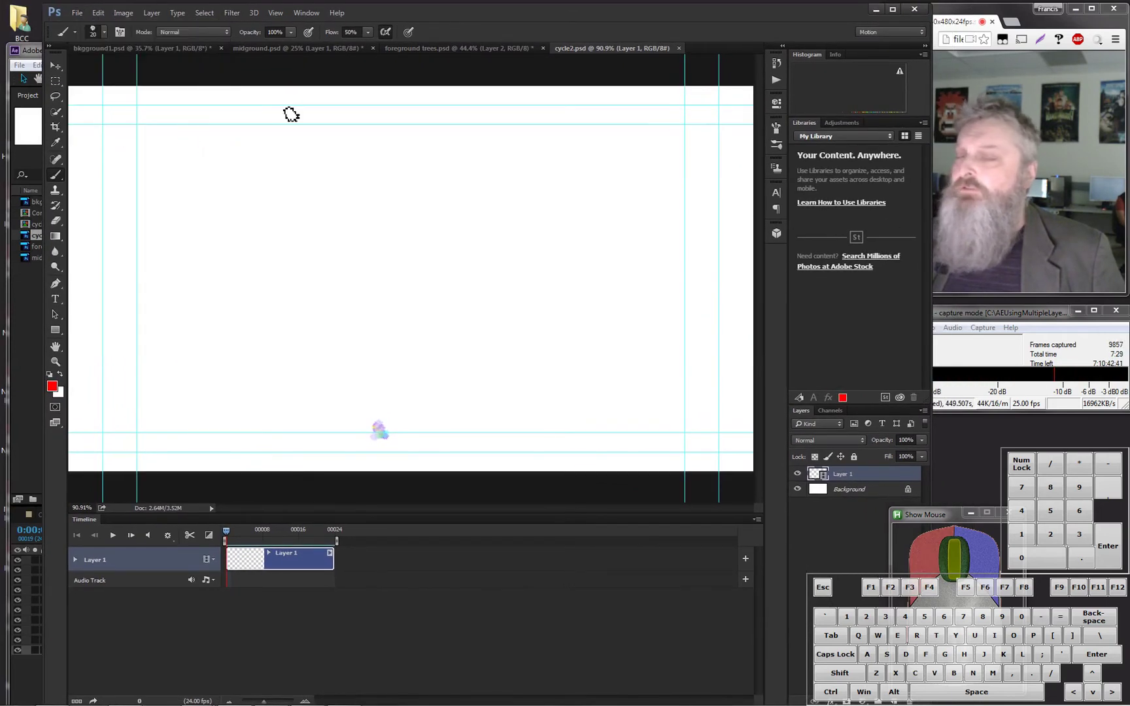
{"action": "left_click", "coordinate": [877, 17]}
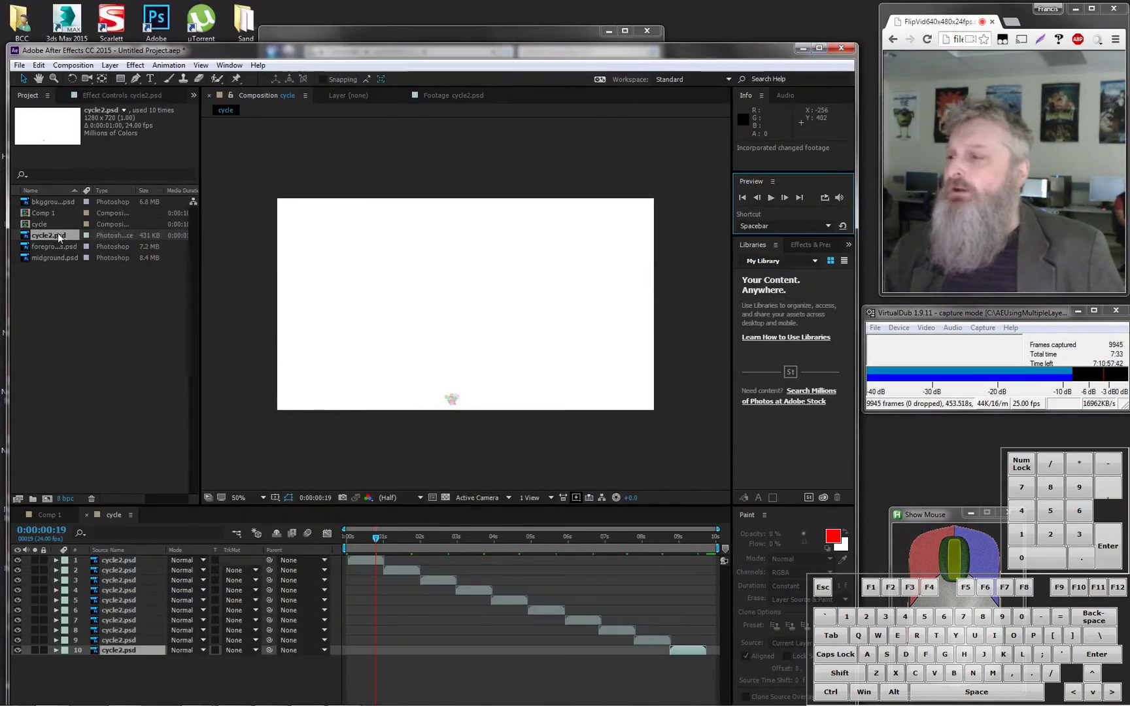
{"action": "left_click_drag", "start_coordinate": [381, 542], "coordinate": [402, 456]}
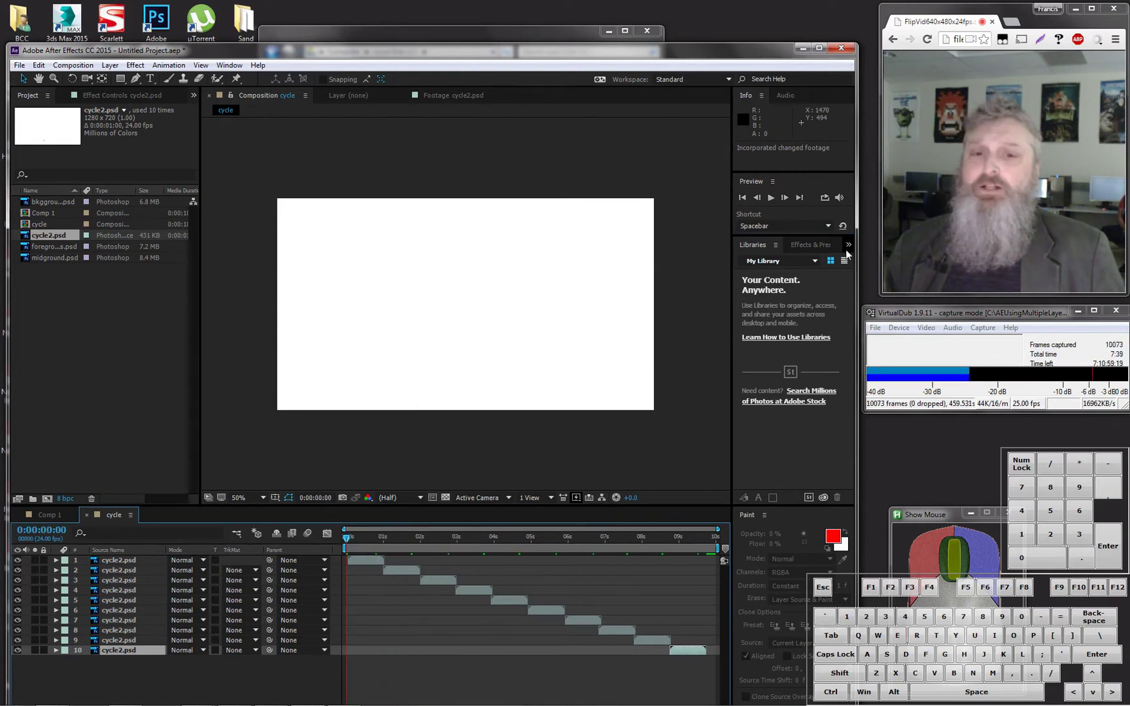
{"action": "left_click", "coordinate": [775, 204]}
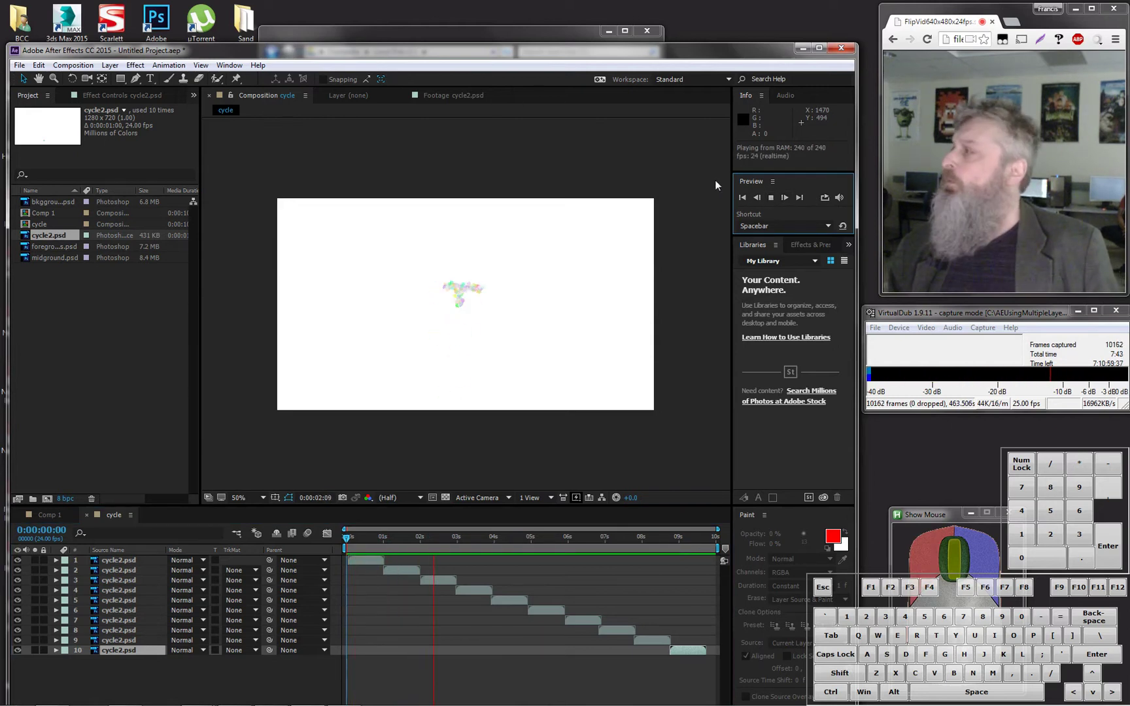
{"action": "key", "text": "space"}
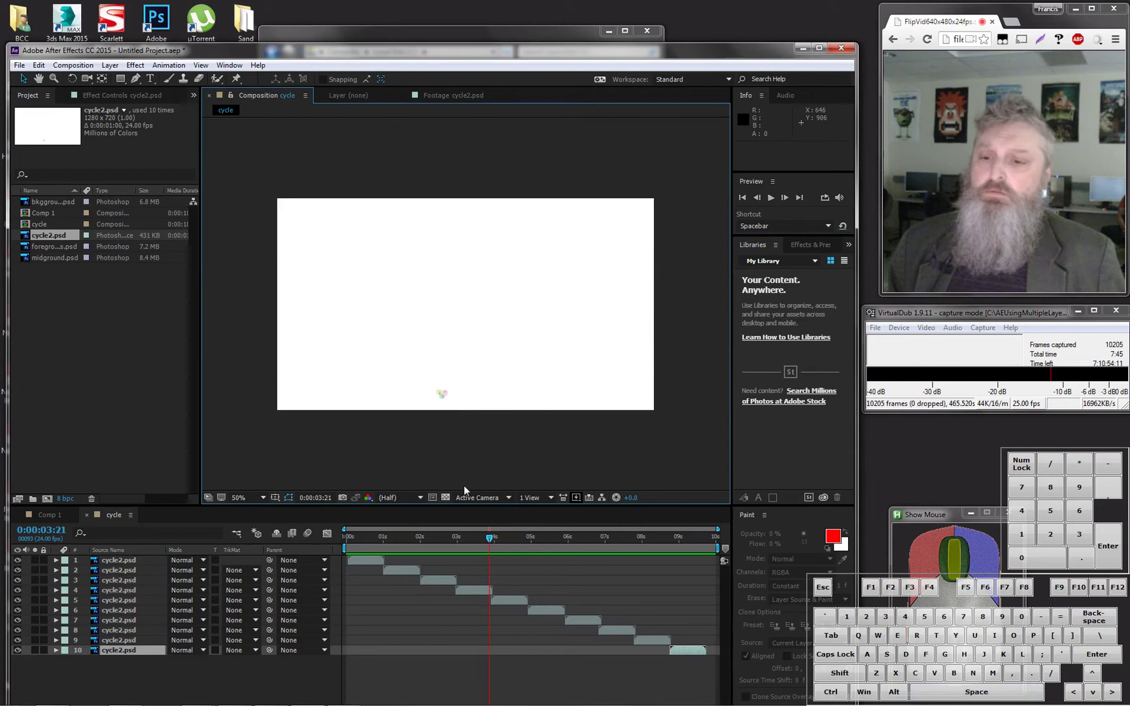
{"action": "left_click_drag", "start_coordinate": [493, 541], "coordinate": [61, 260]}
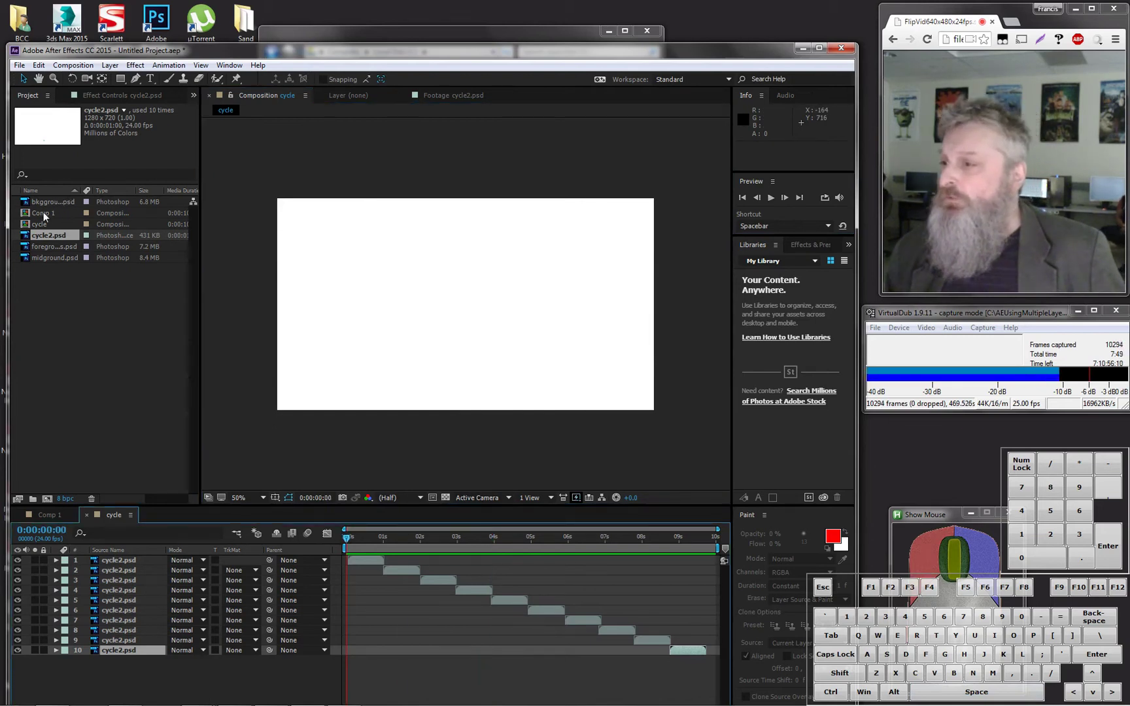
Step: Select Comp 1, then open the cycle2.psd footage on its own in the Footage viewer
{"action": "left_click", "coordinate": [47, 216]}
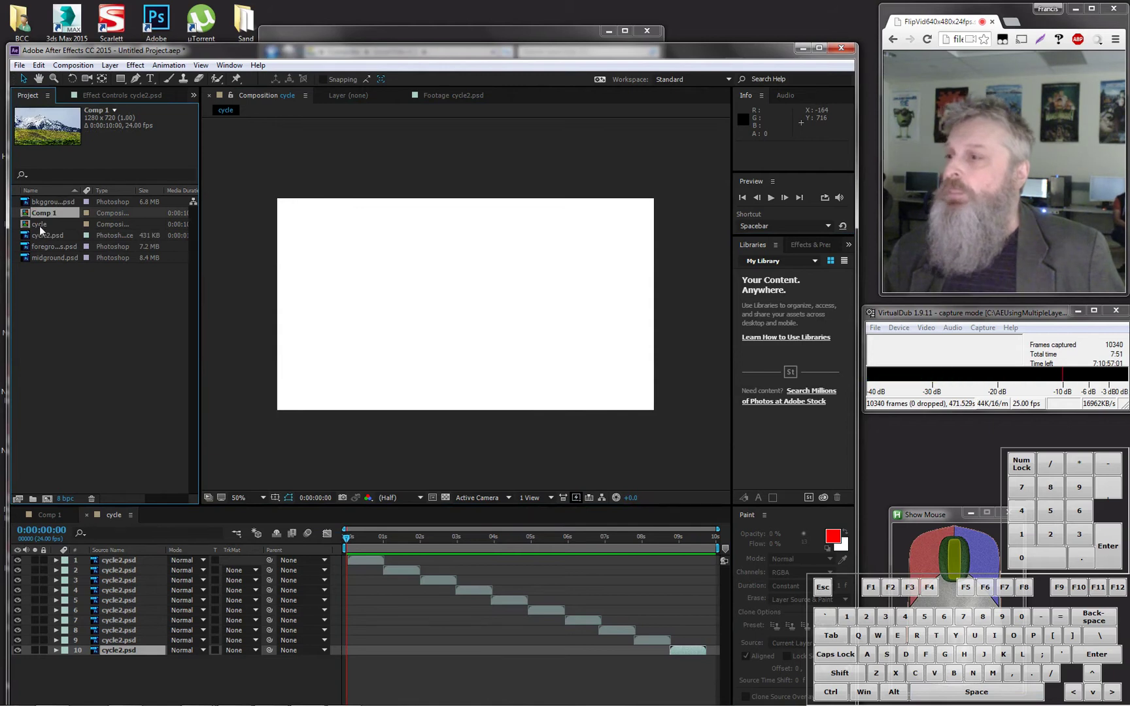
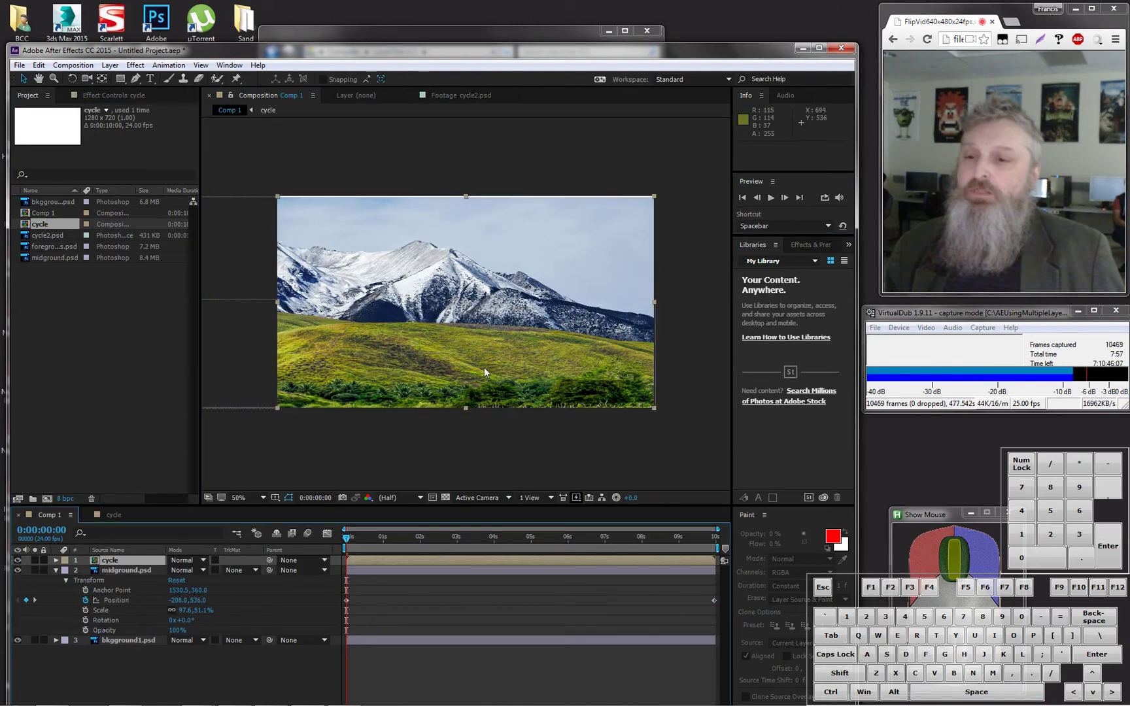
{"action": "left_click_drag", "start_coordinate": [349, 543], "coordinate": [225, 466]}
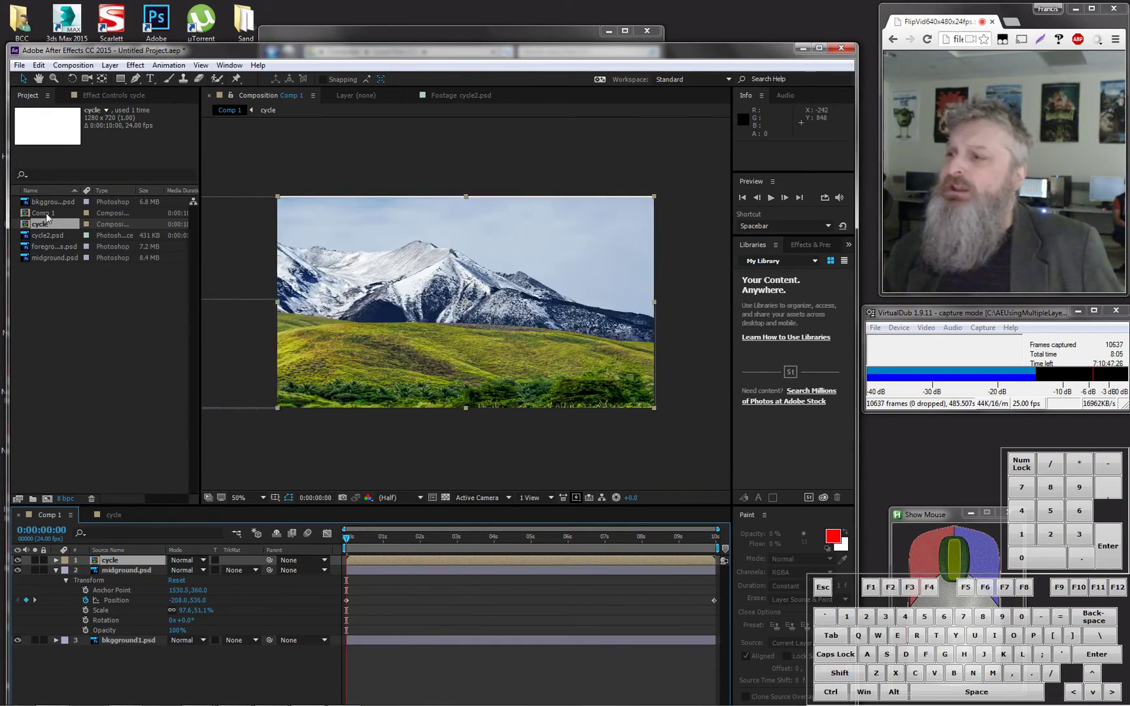
{"action": "left_click", "coordinate": [50, 216]}
{"action": "left_click", "coordinate": [56, 241]}
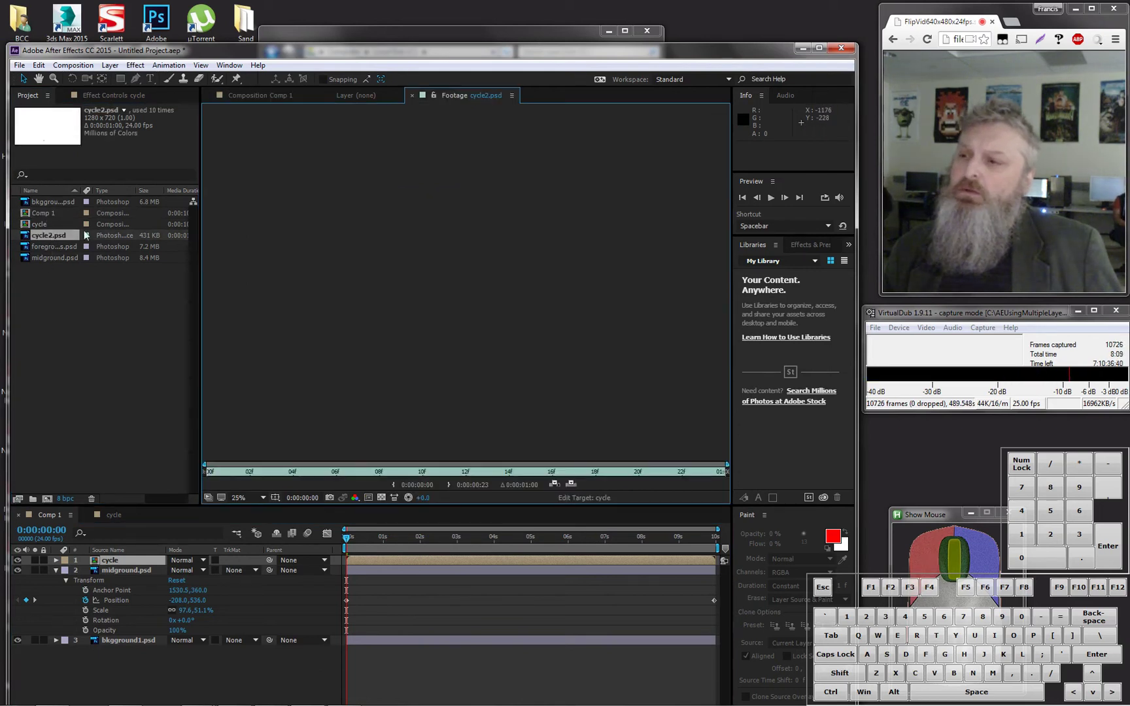
Step: Scrub back and forth along the cycle2 footage time ruler to inspect the walk-cycle frames
{"action": "left_click_drag", "start_coordinate": [59, 240], "coordinate": [382, 468]}
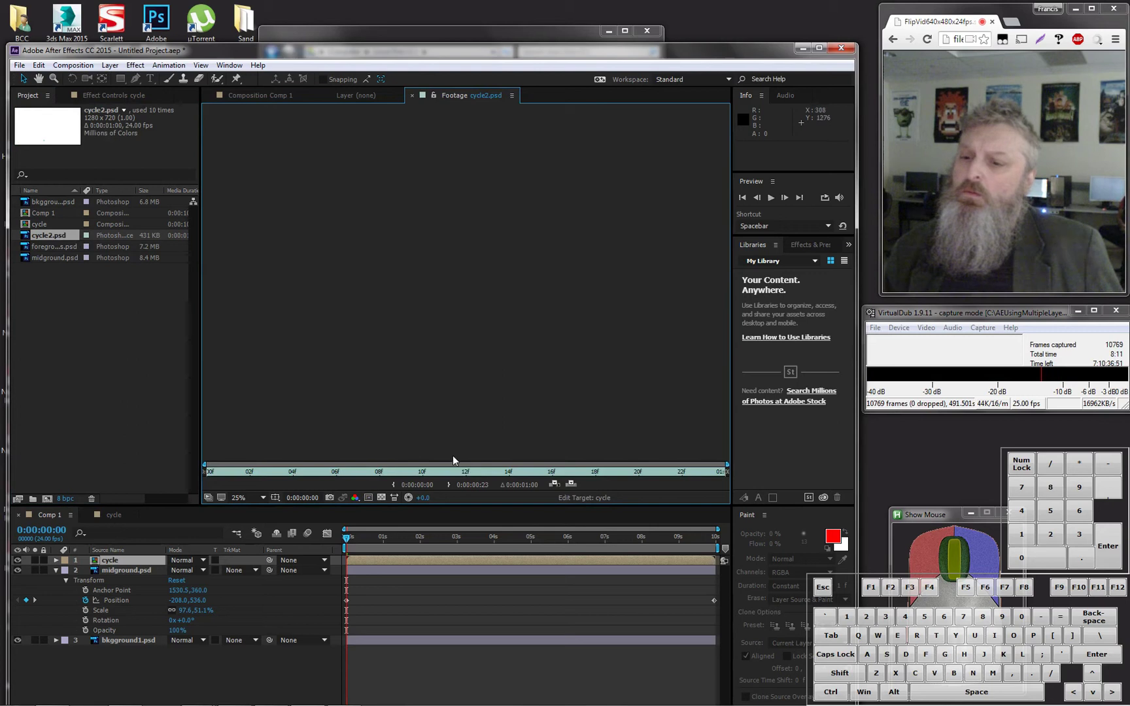
{"action": "left_click_drag", "start_coordinate": [512, 470], "coordinate": [246, 474]}
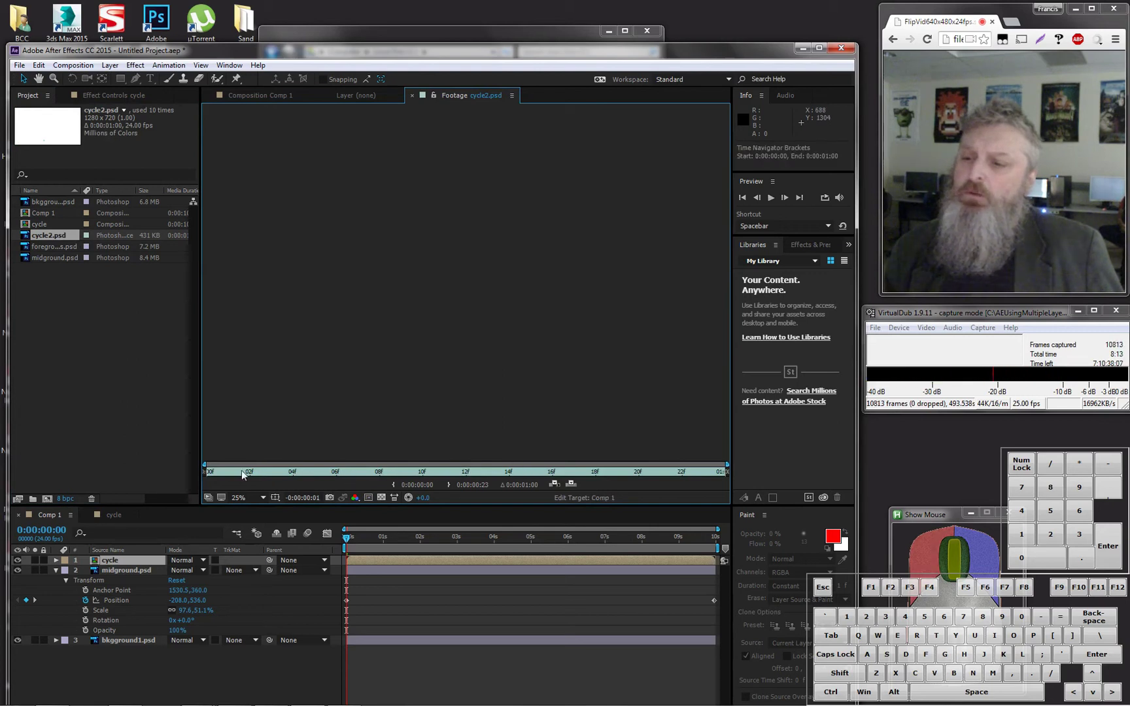
{"action": "left_click_drag", "start_coordinate": [241, 470], "coordinate": [477, 477]}
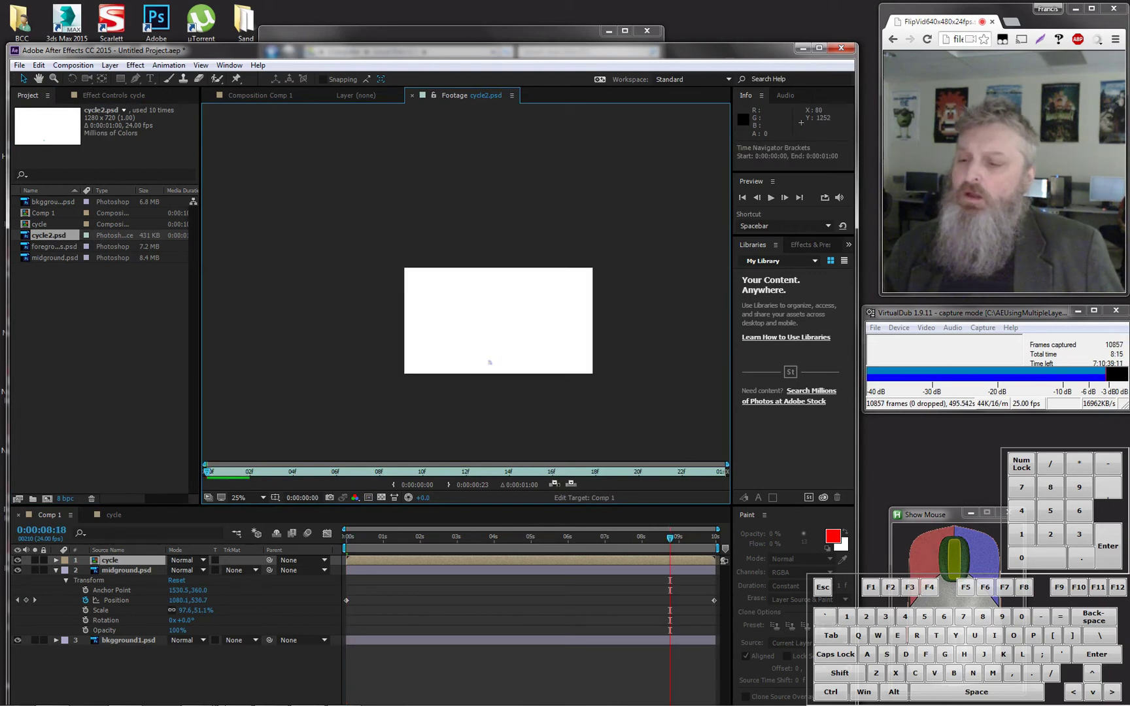
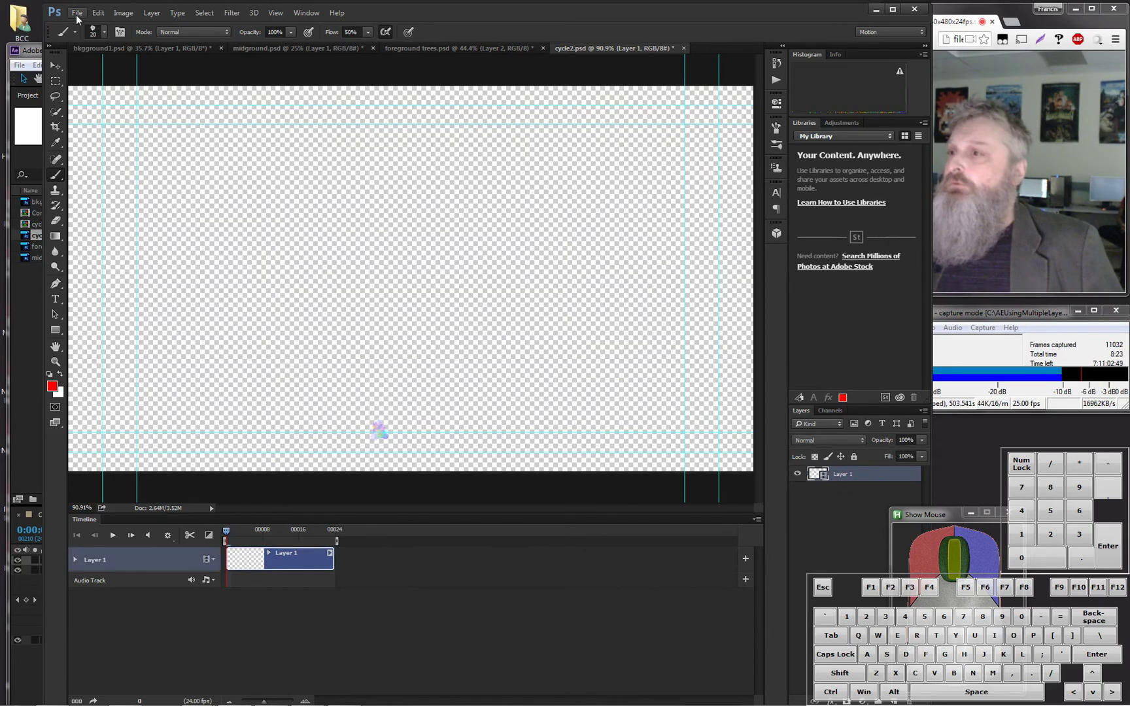
Step: Save the cycle2 drawing with its now-transparent background via File > Save
{"action": "left_click", "coordinate": [100, 132]}
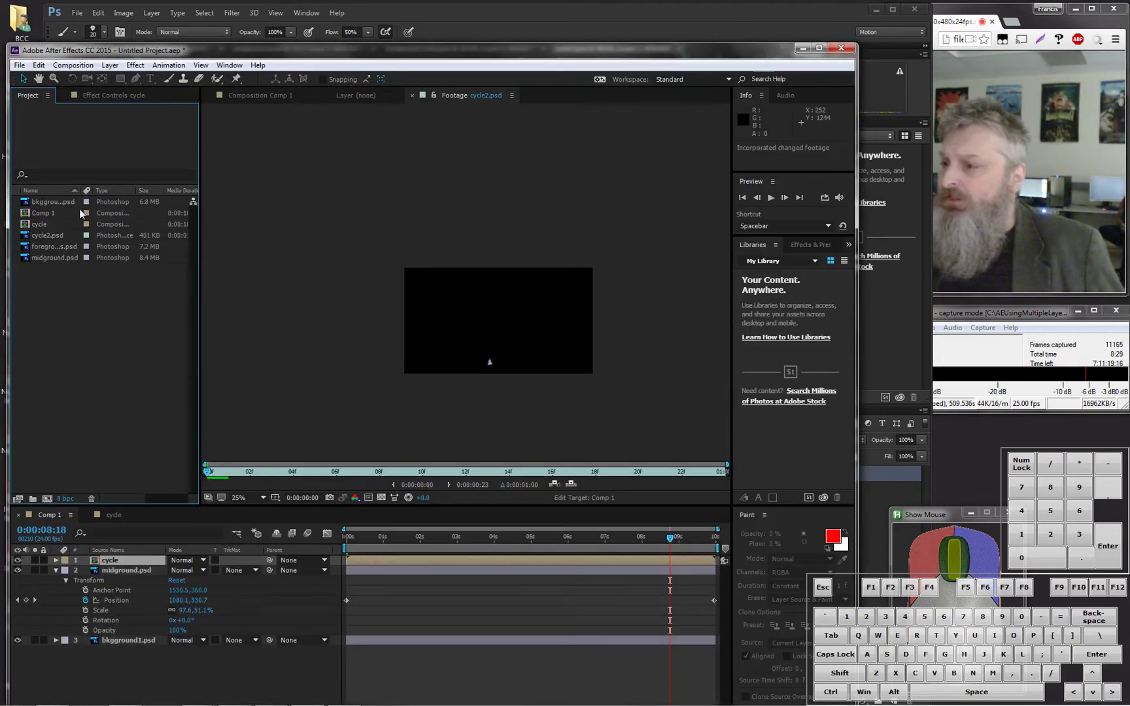
Step: Preview Comp 1, then place foreground trees.psd into the timeline as the top layer
{"action": "left_click", "coordinate": [55, 220]}
{"action": "left_click", "coordinate": [55, 219]}
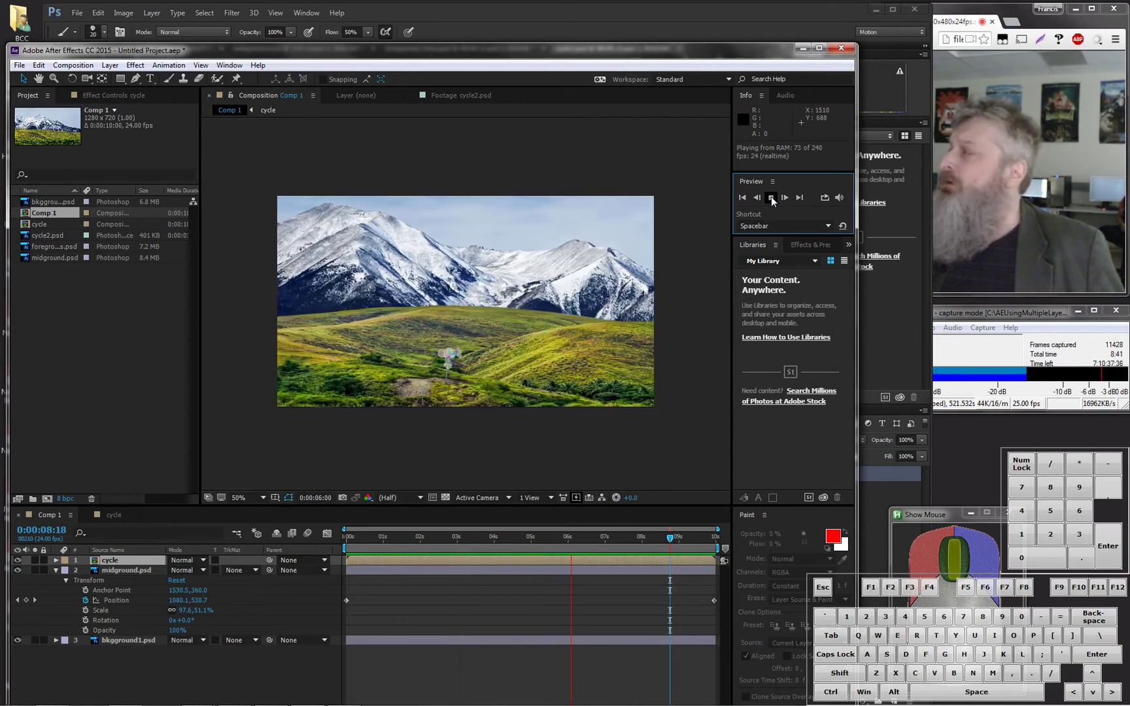
{"action": "key", "text": "space"}
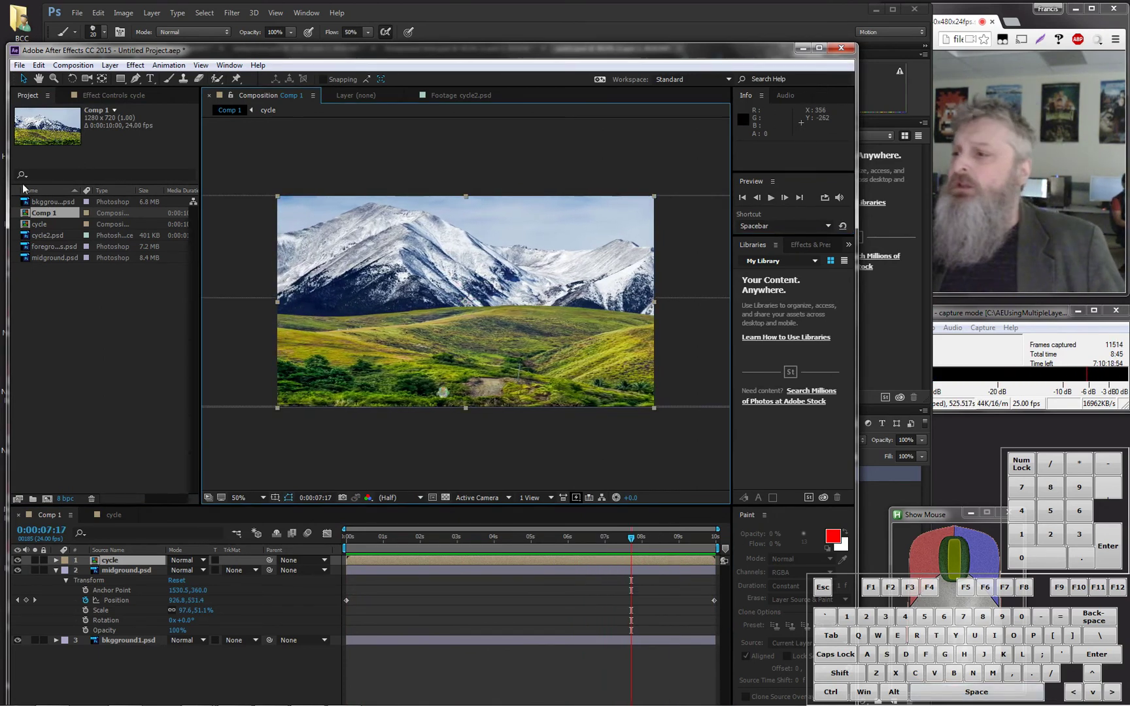
{"action": "left_click", "coordinate": [53, 251]}
{"action": "left_click_drag", "start_coordinate": [52, 251], "coordinate": [253, 304]}
Step: Shift the trees layer left and down and record a starting Position keyframe at 62, 618
{"action": "left_click_drag", "start_coordinate": [389, 353], "coordinate": [465, 415]}
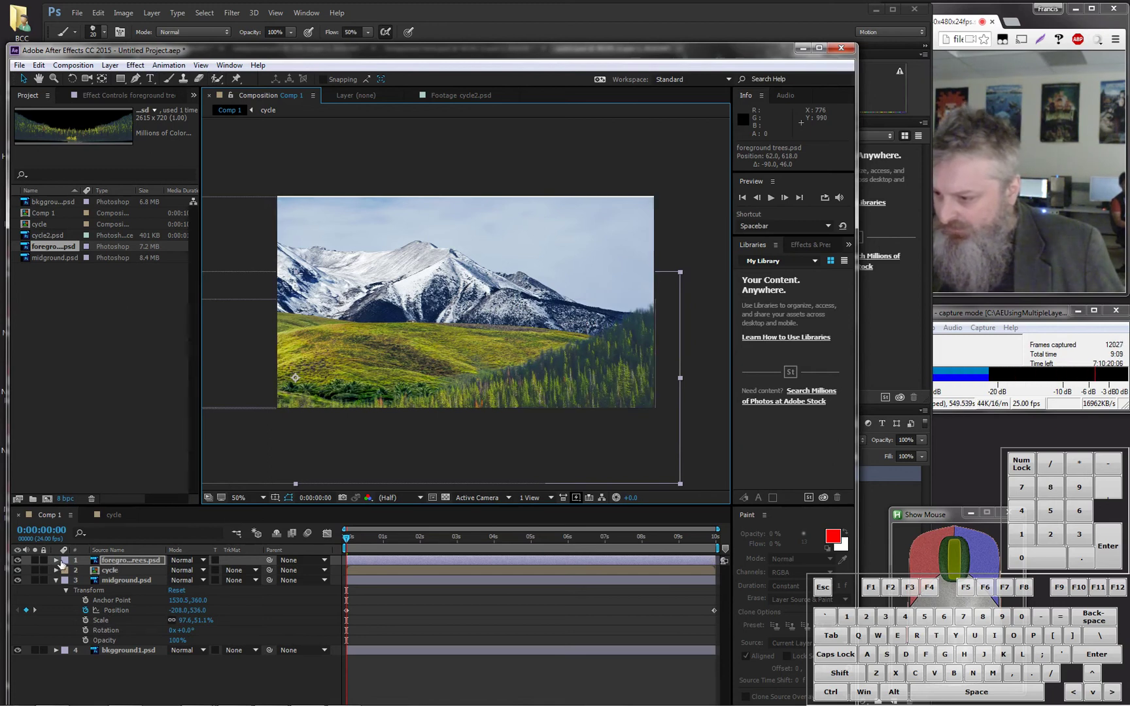
{"action": "left_click", "coordinate": [58, 564]}
{"action": "left_click", "coordinate": [69, 575]}
{"action": "left_click", "coordinate": [90, 596]}
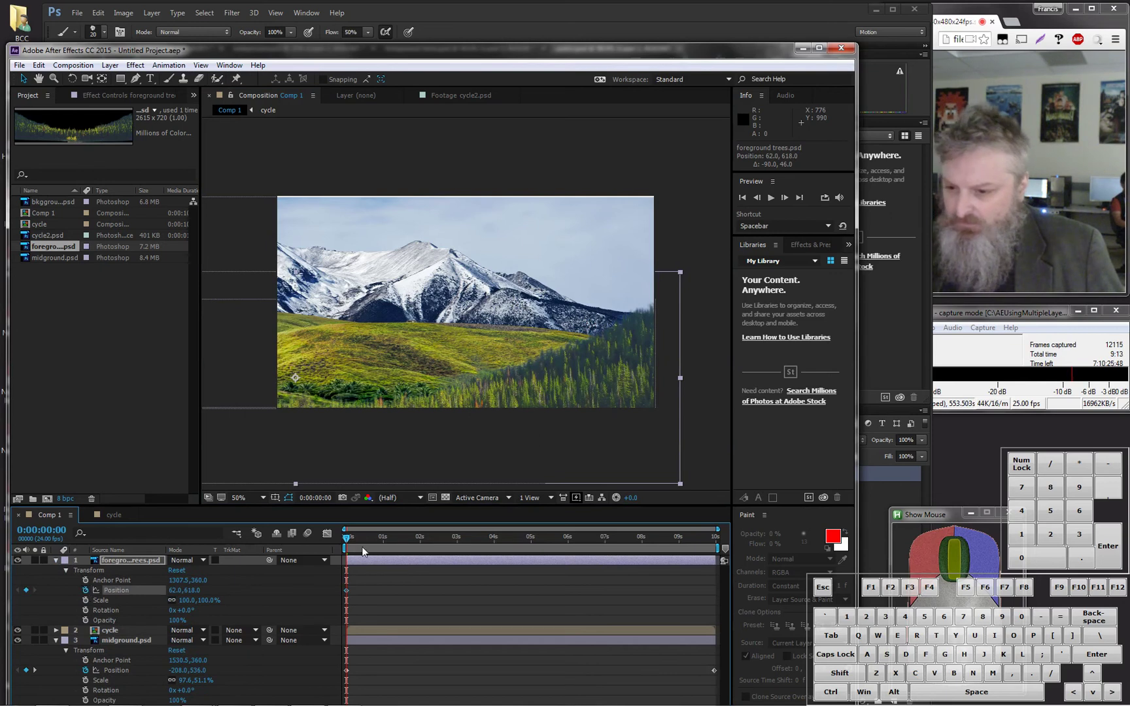
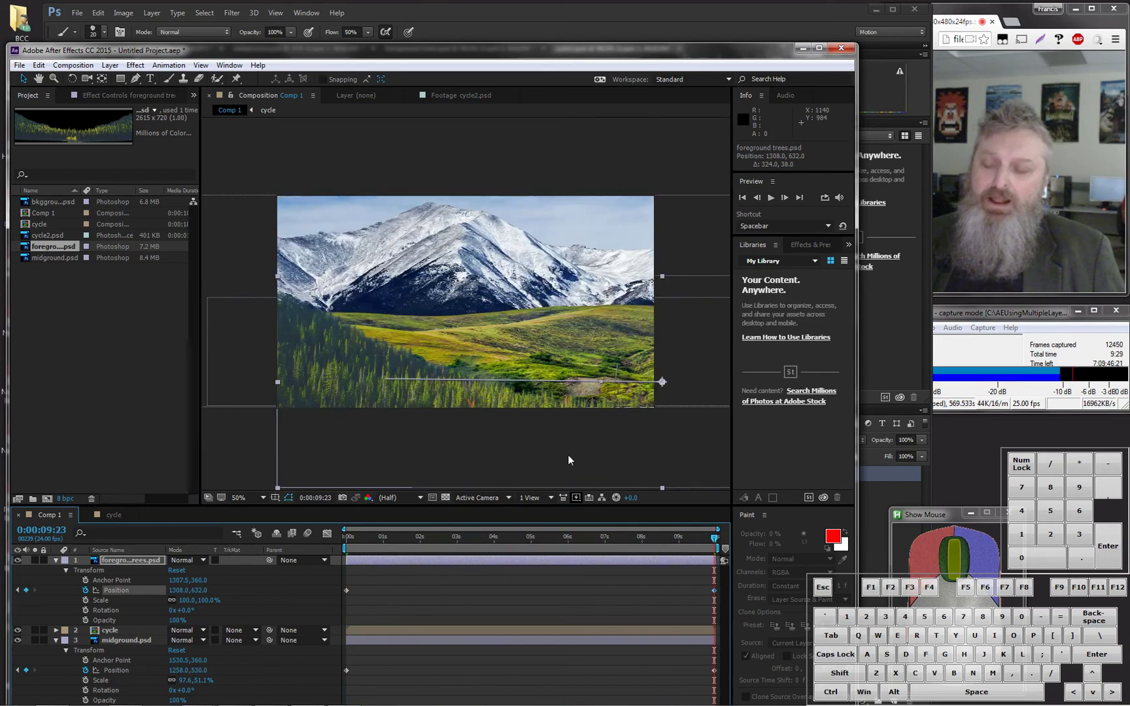
Step: Stretch the foreground trees to about 182% width and place them far left at the start
{"action": "middle_click", "coordinate": [438, 400]}
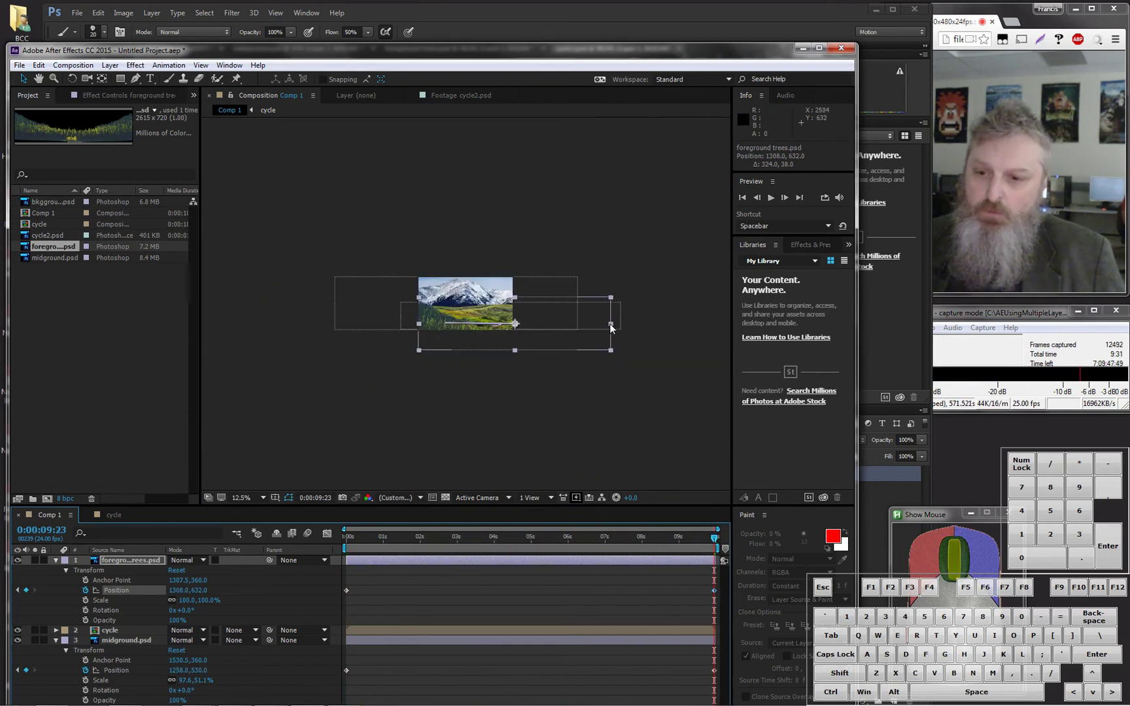
{"action": "left_click_drag", "start_coordinate": [615, 327], "coordinate": [646, 329]}
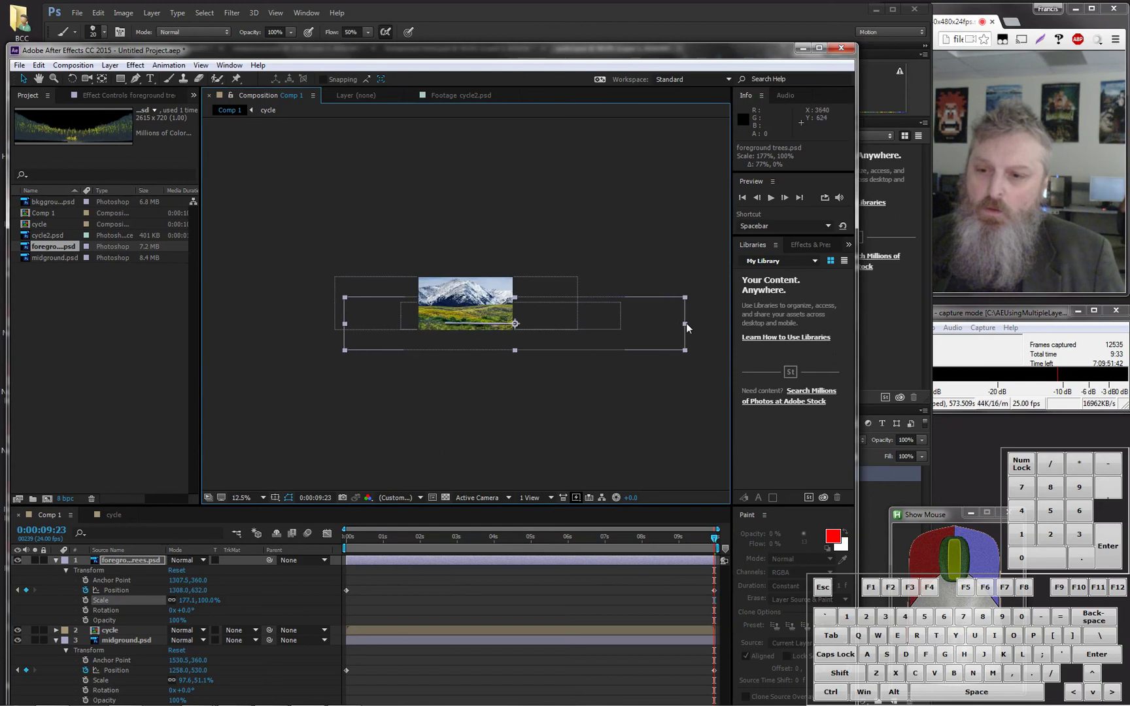
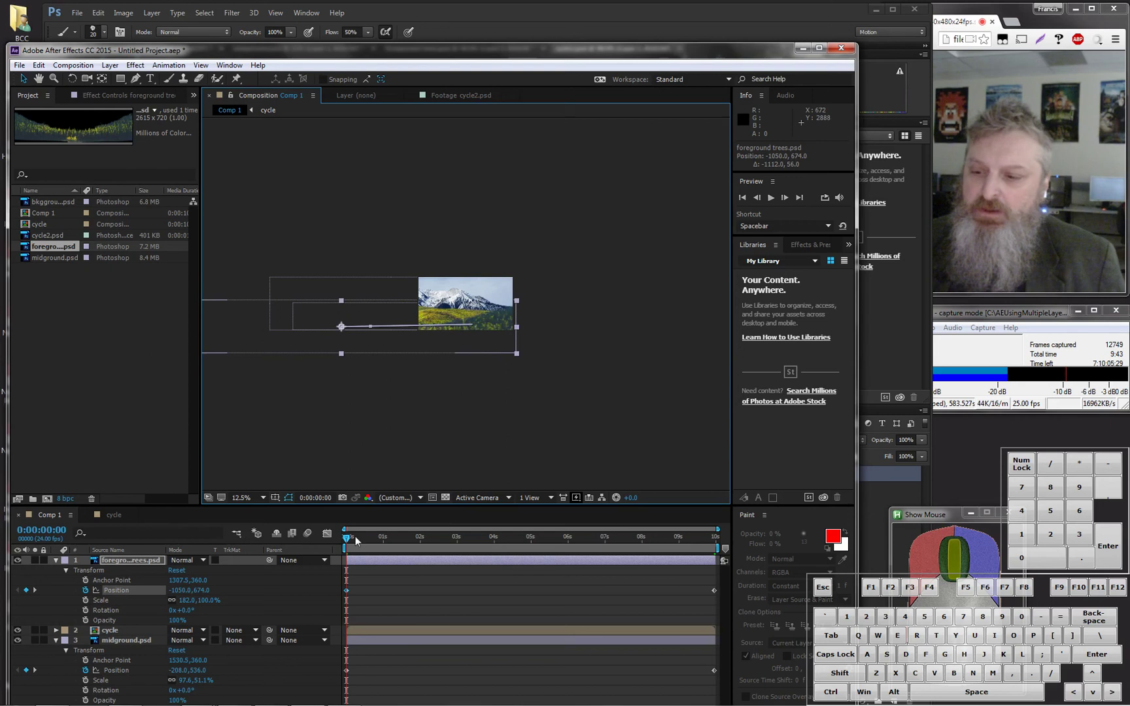
{"action": "left_click_drag", "start_coordinate": [351, 548], "coordinate": [778, 562]}
Step: At the last frame move the trees far right, setting the end Position keyframe at 1852, 624
{"action": "left_click", "coordinate": [722, 542]}
{"action": "left_click_drag", "start_coordinate": [666, 343], "coordinate": [703, 345]}
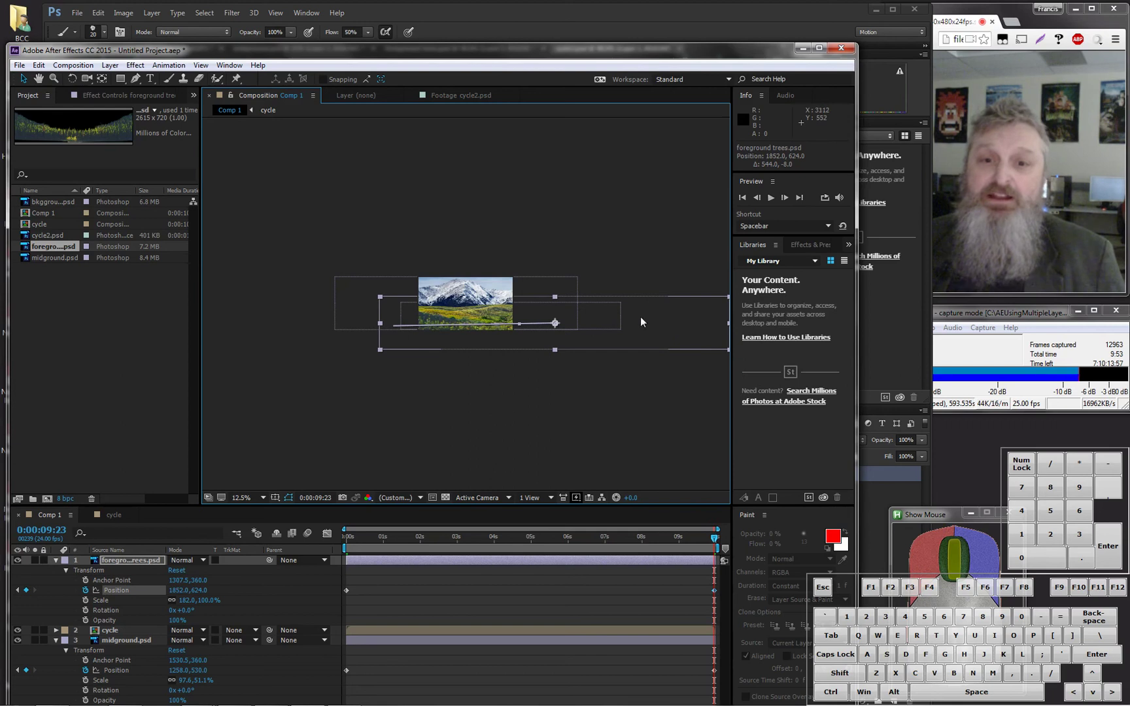
{"action": "middle_click", "coordinate": [624, 303]}
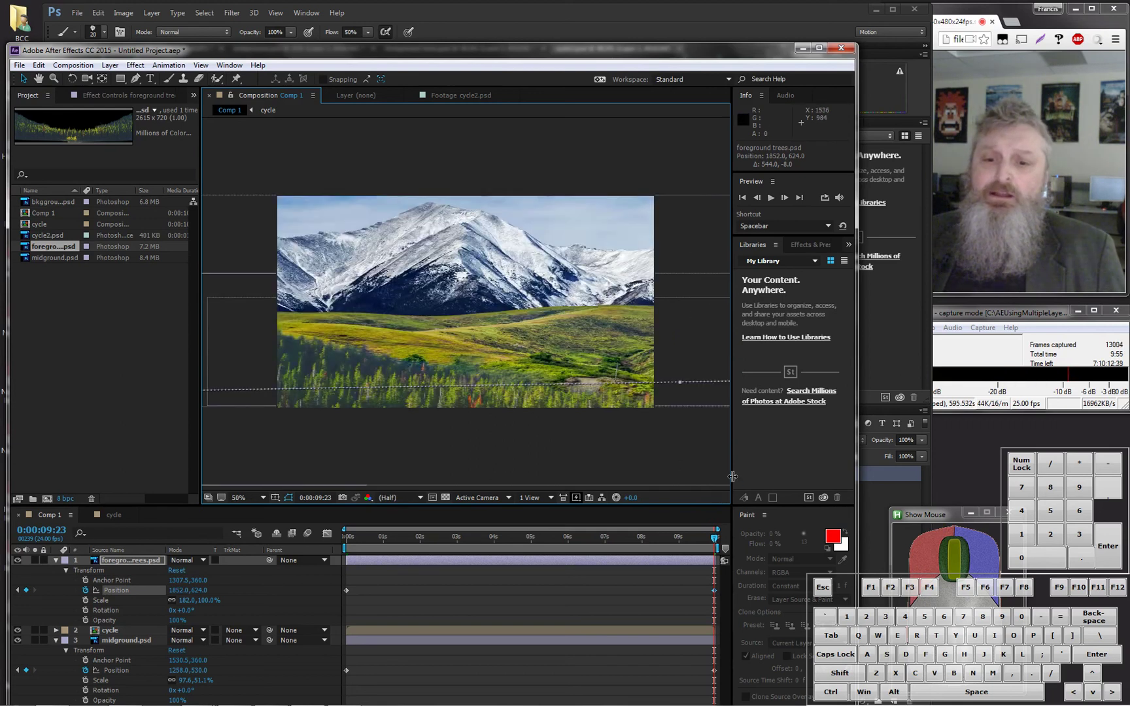